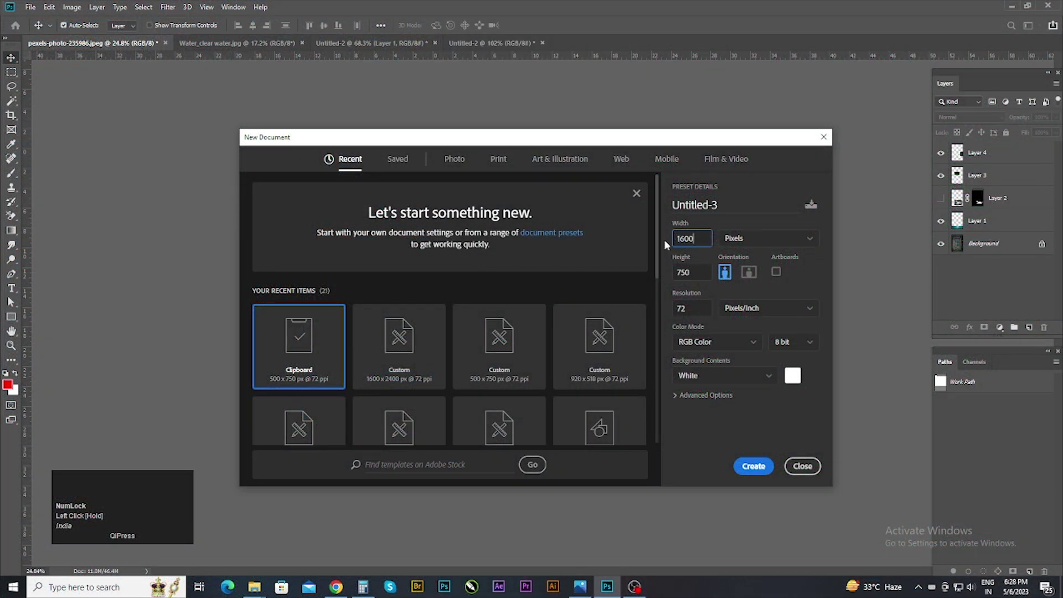
Step: Select the Height field in the New Document dialog to enter 2400 pixels
left_click_drag(700, 276, 746, 247)
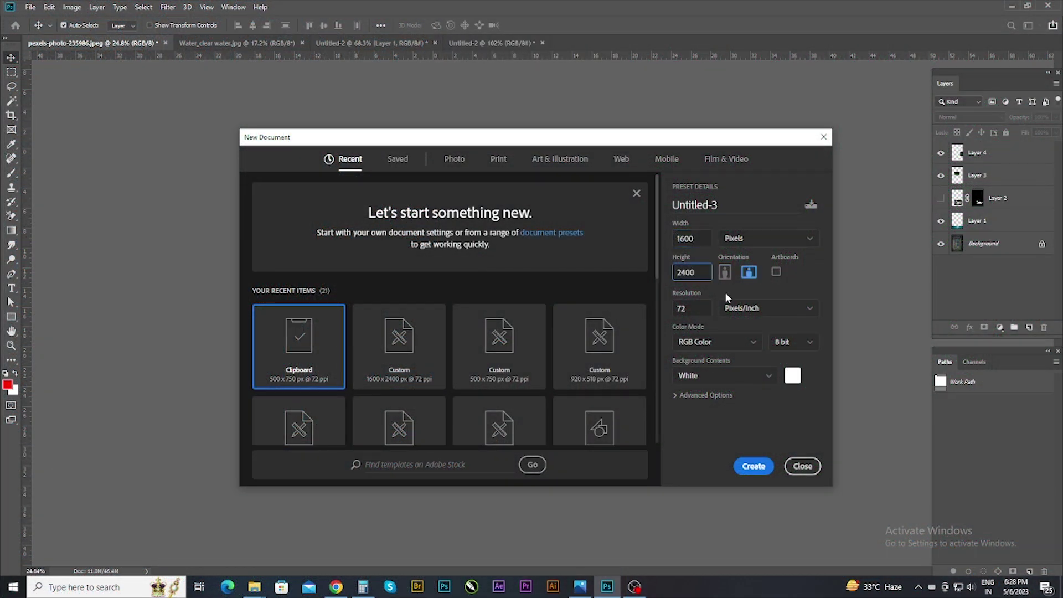
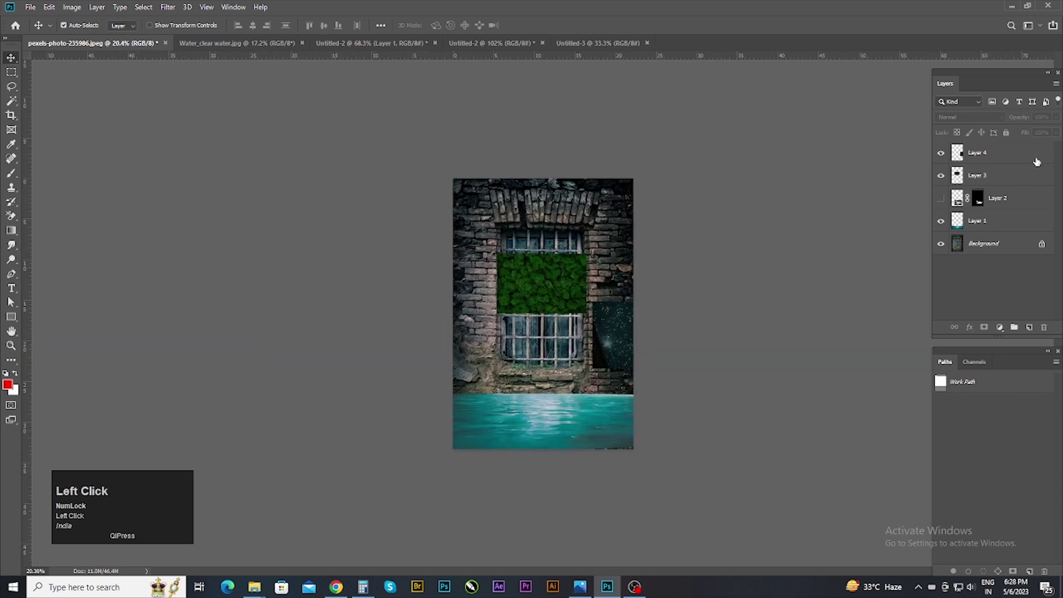
Step: Switch to the plant-cutout document and marquee-select the brick wall photo to copy it
scroll("up", 3)
left_click(669, 208)
type("cvv")
right_click(18, 66)
left_click_drag(43, 62, 948, 157)
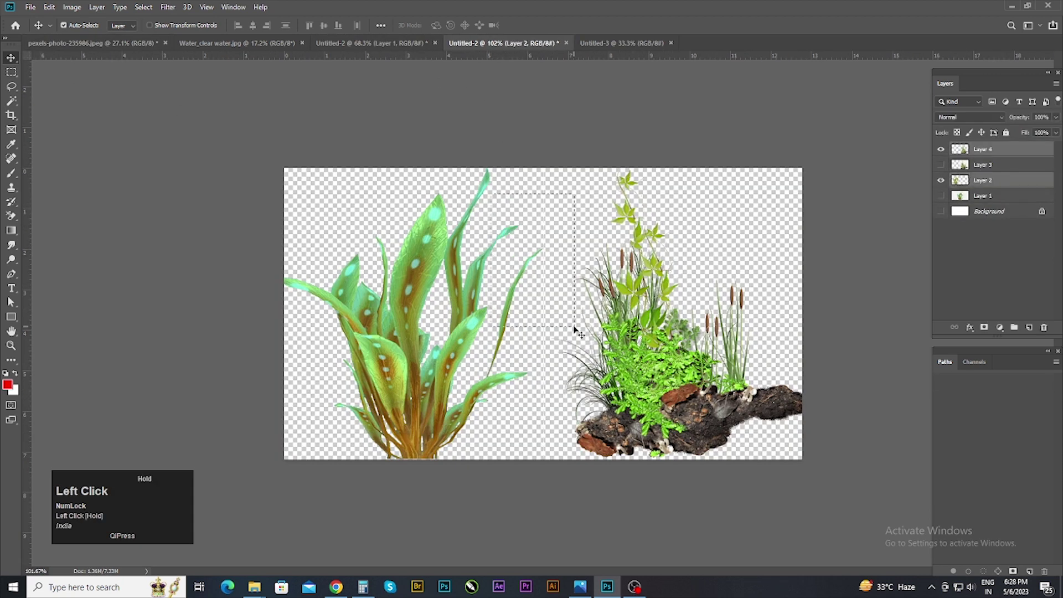
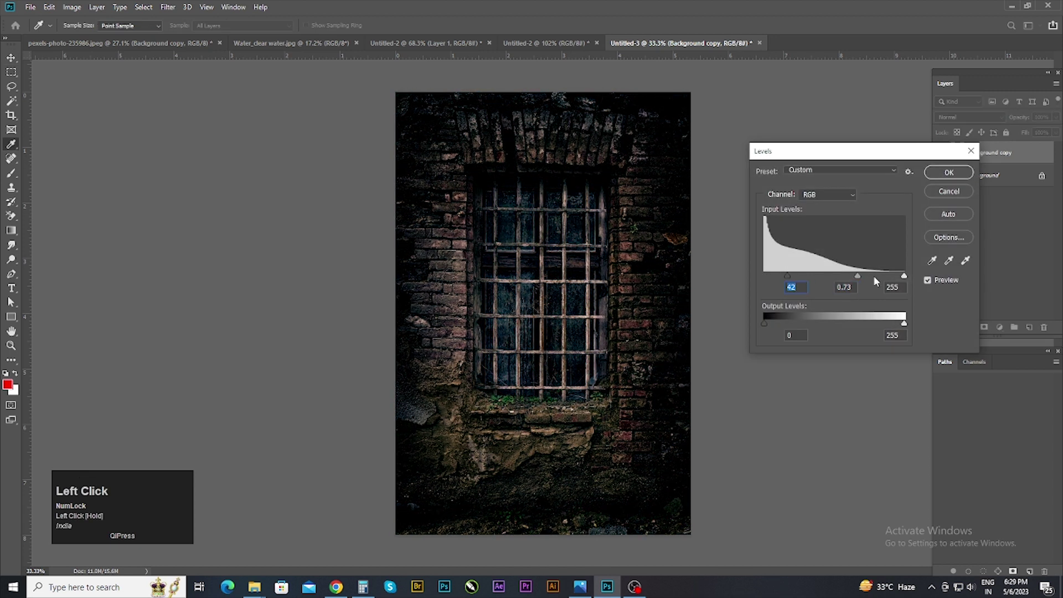
Step: Drag the green moss image into the brick wall document as Layer 1 at the upper left
left_click_drag(857, 278, 953, 198)
scroll("up", 3)
scroll("up", 3)
scroll("down", 3)
scroll("up", 3)
left_click_drag(169, 43, 497, 154)
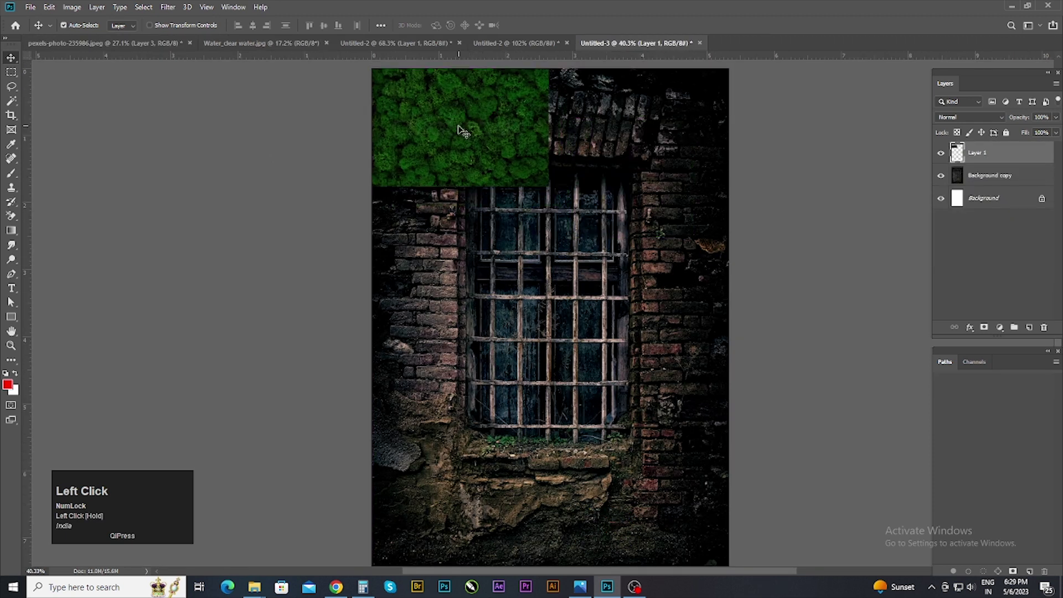
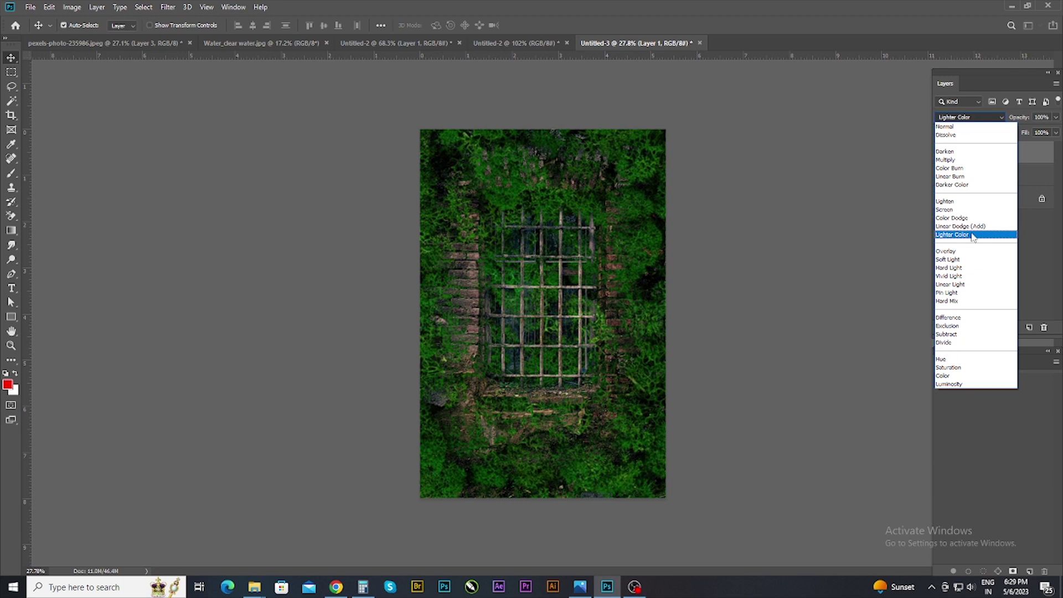
Step: Set the moss layer to Overlay, add an inverted black mask and pick the Brush to paint moss back
left_click(975, 257)
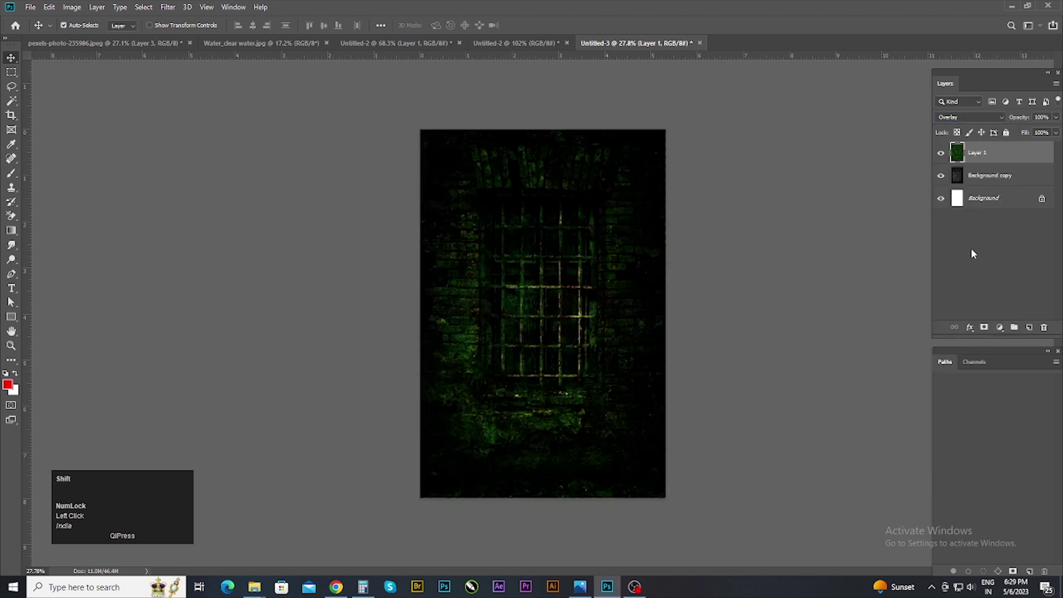
left_click(987, 330)
key("ctrl+i")
left_click(12, 200)
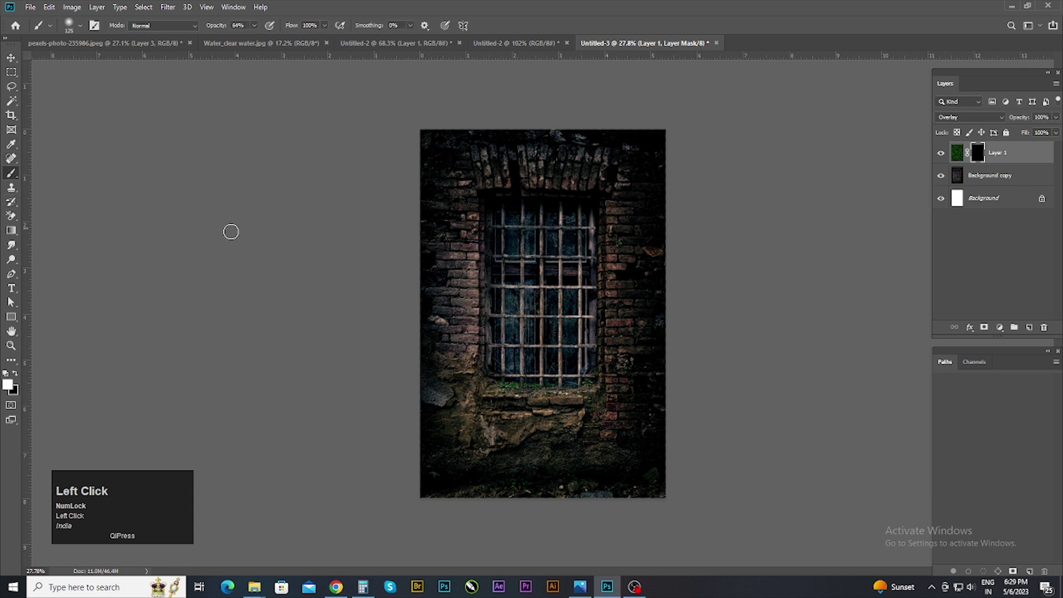
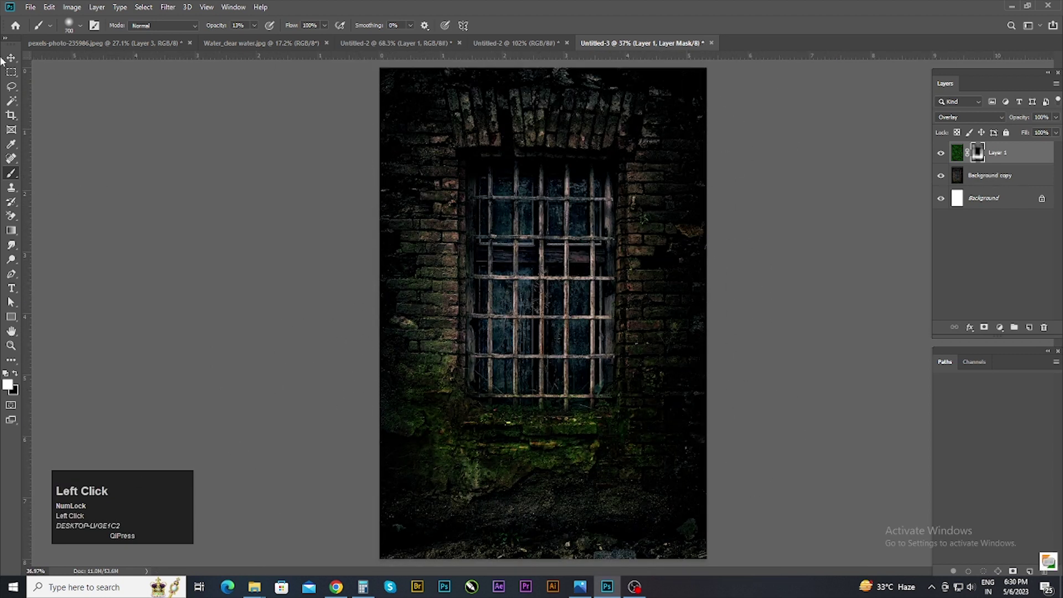
Step: Dismiss the Levels attempt and add a Color Lookup adjustment layer above the wall
key("ctrl+l")
left_click_drag(834, 277, 951, 180)
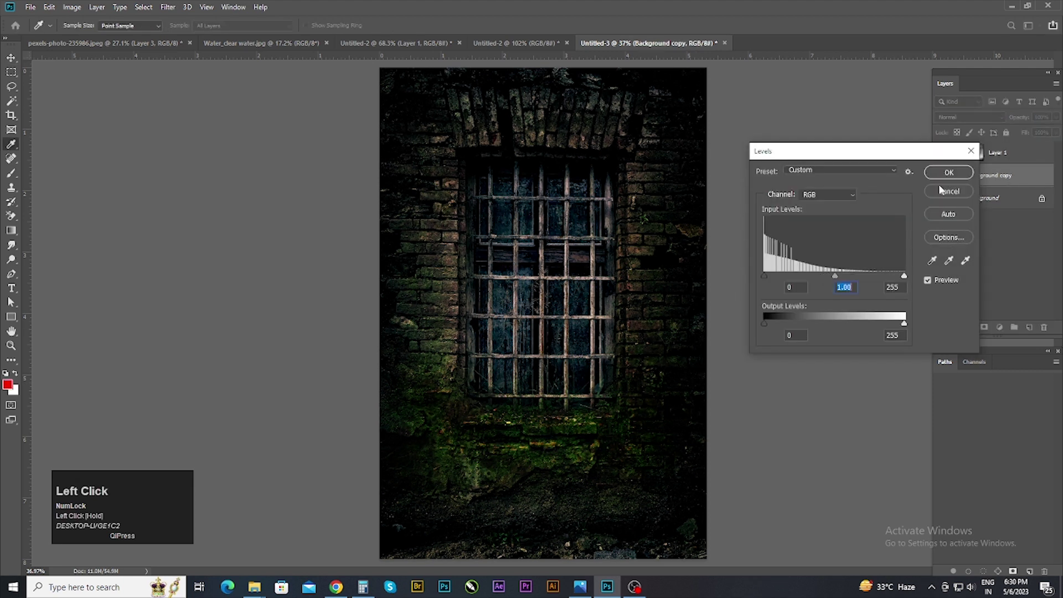
scroll("up", 3)
scroll("down", 3)
left_click(1005, 332)
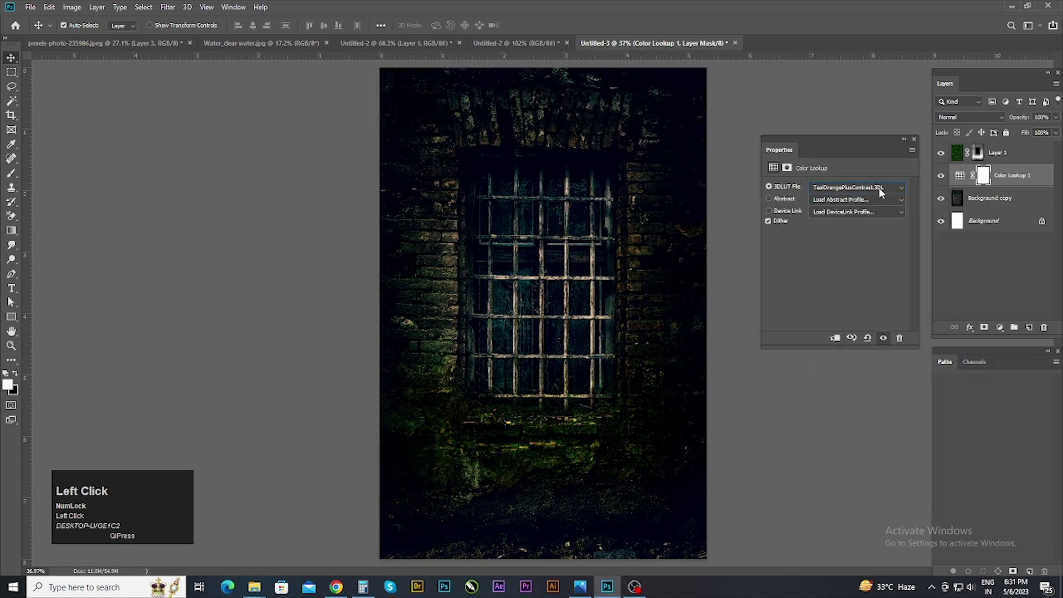
Step: Try the LateSunset look from the 3DLUT preset list on the wall
left_click(898, 192)
left_click(867, 484)
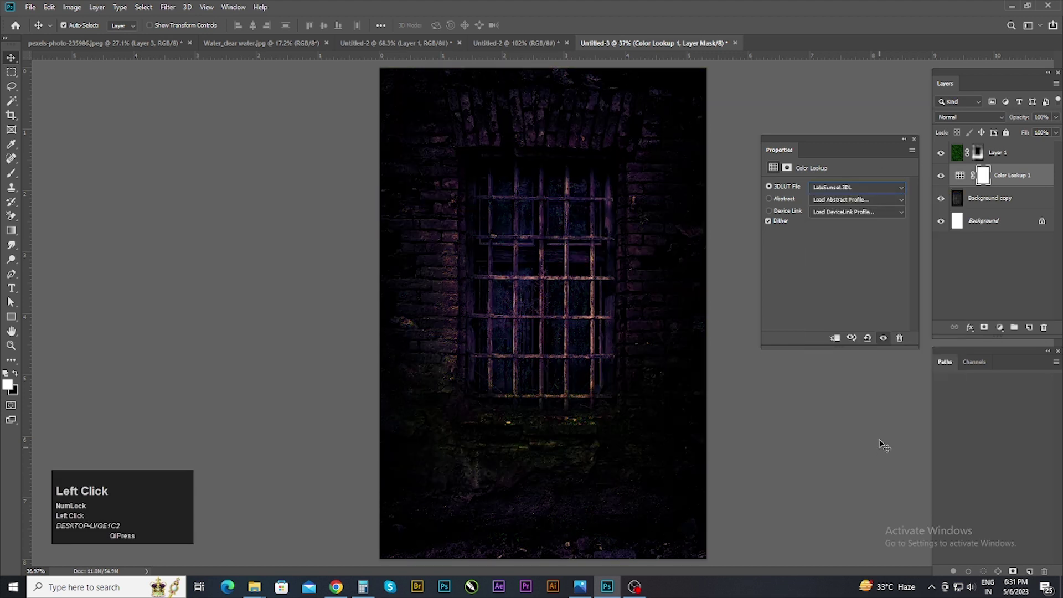
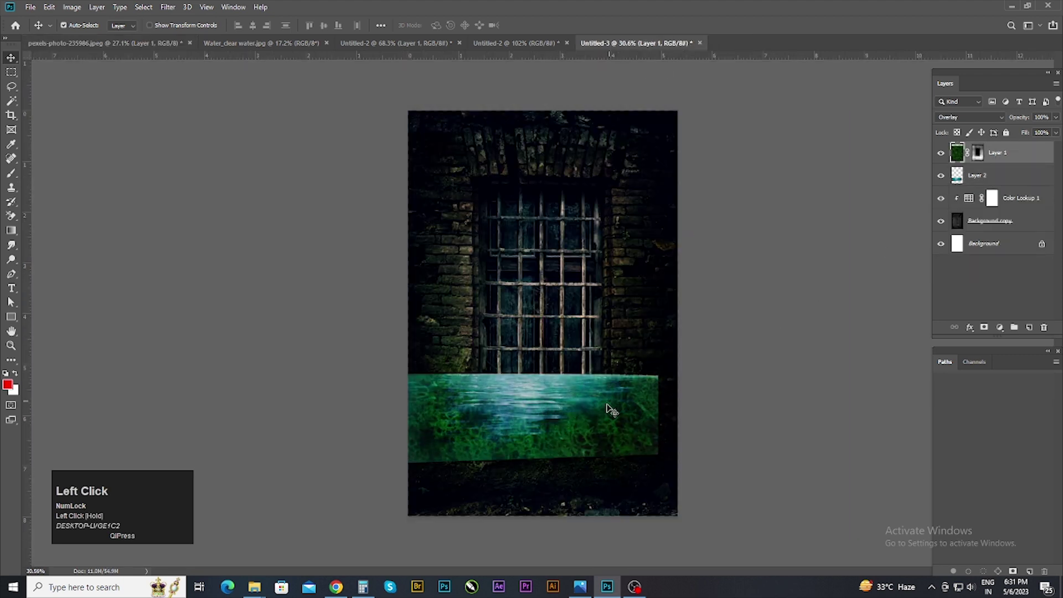
Step: Select the teal water layer in the Layers panel for scaling and masking
scroll("down", 3)
scroll("up", 3)
scroll("down", 3)
scroll("up", 3)
scroll("down", 3)
left_click(944, 201)
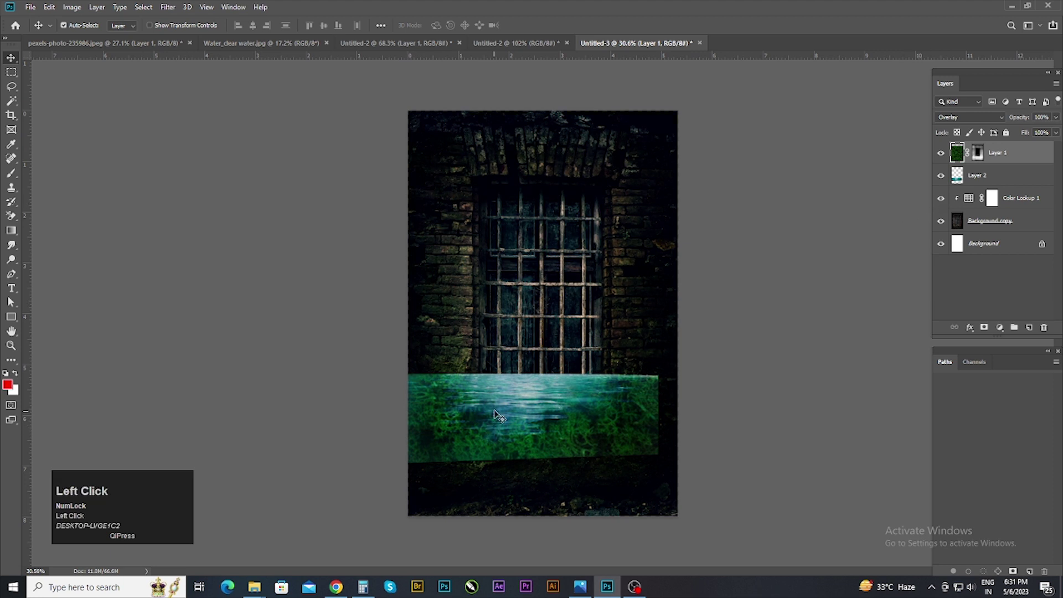
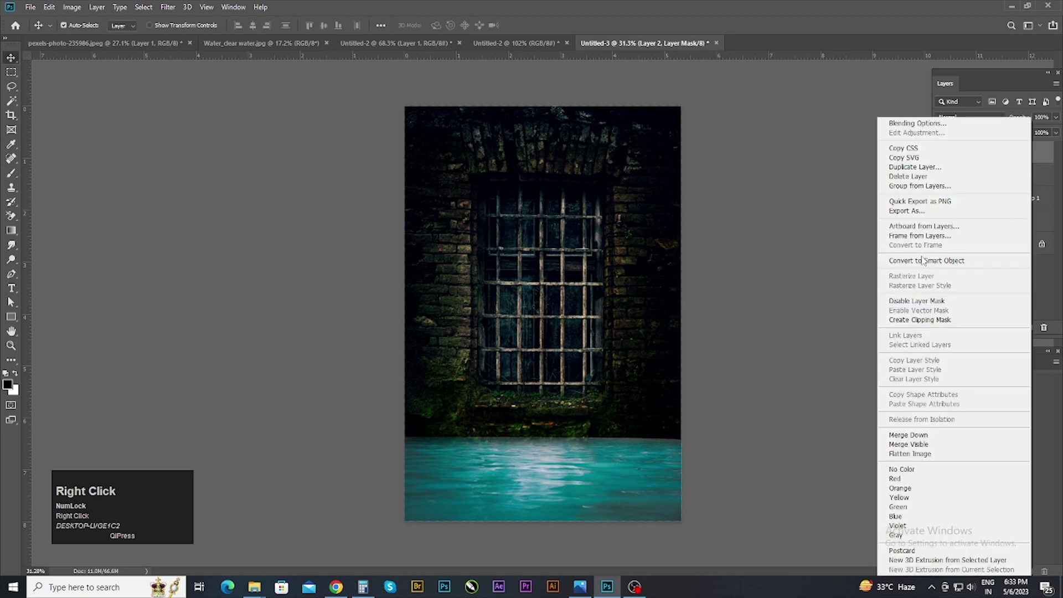
Step: Raise the water's clipped Brightness/Contrast adjustment to about contrast 64
left_click_drag(925, 267, 923, 145)
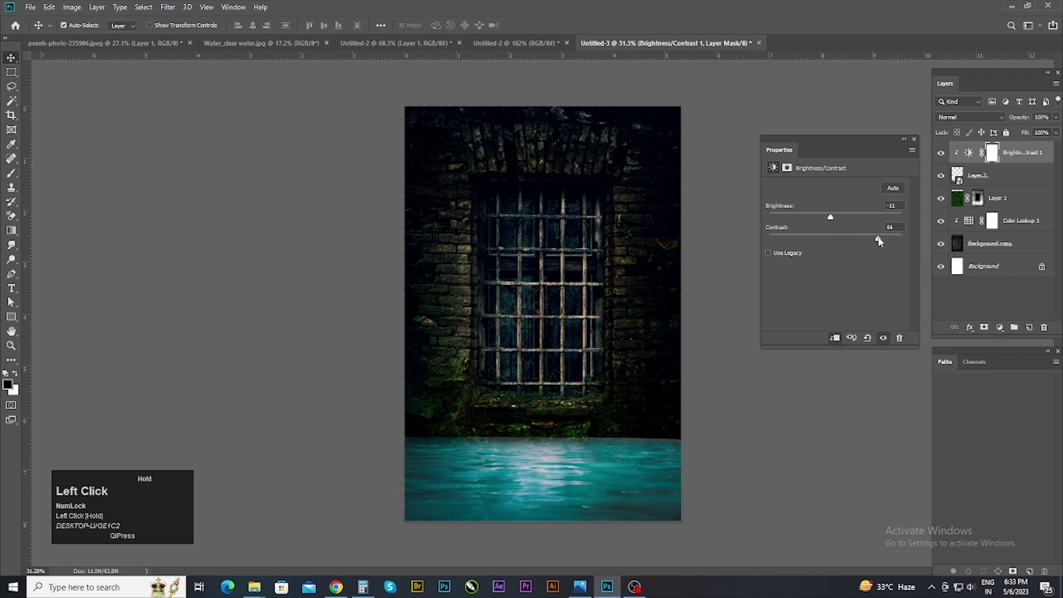
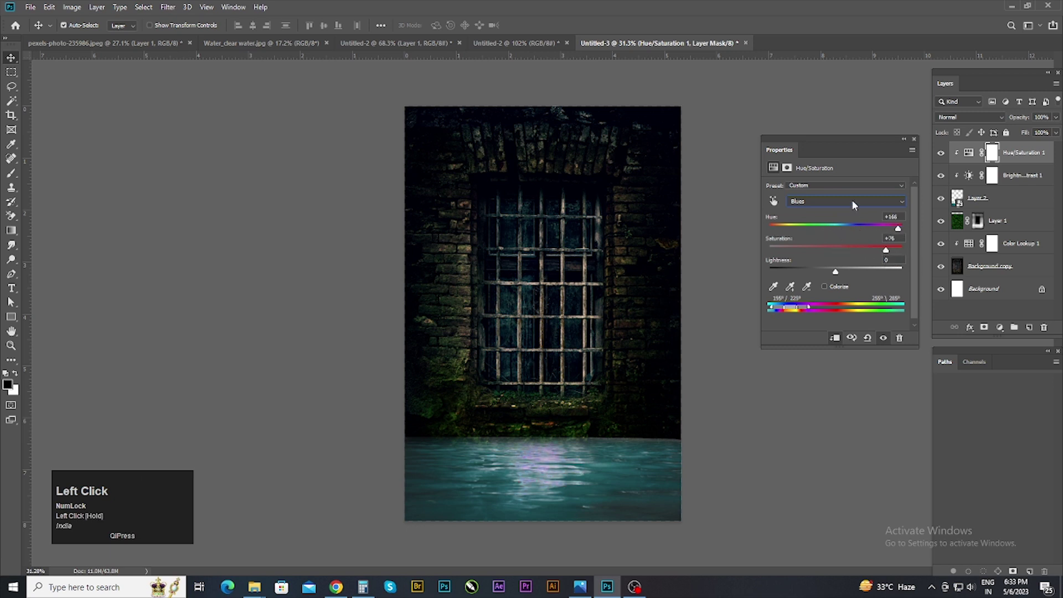
Step: Undo the strong blue shift and set the water's Blues hue to about −11
key("ctrl+z")
left_click_drag(845, 232, 918, 145)
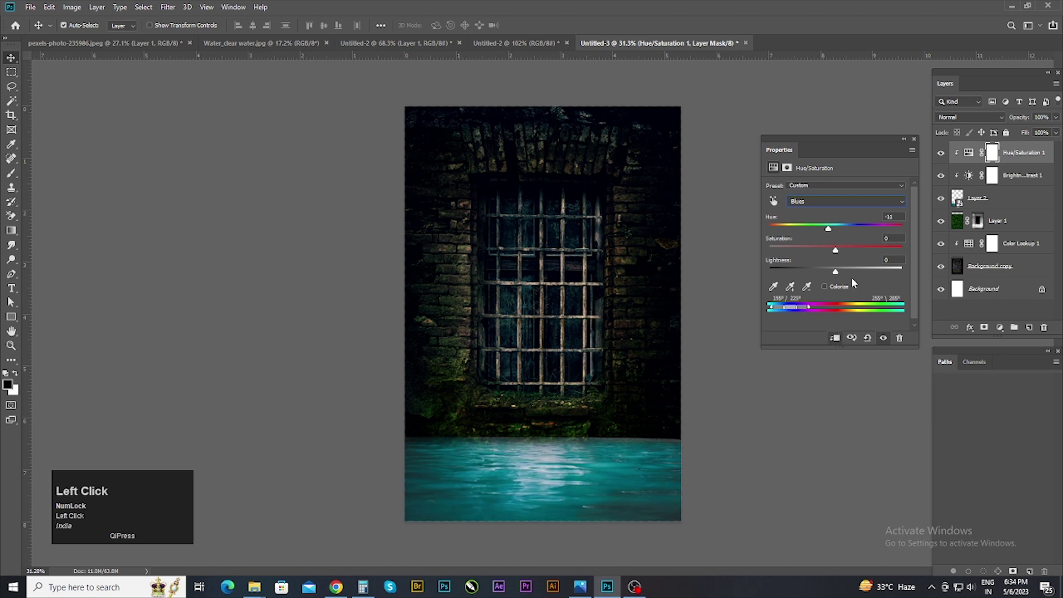
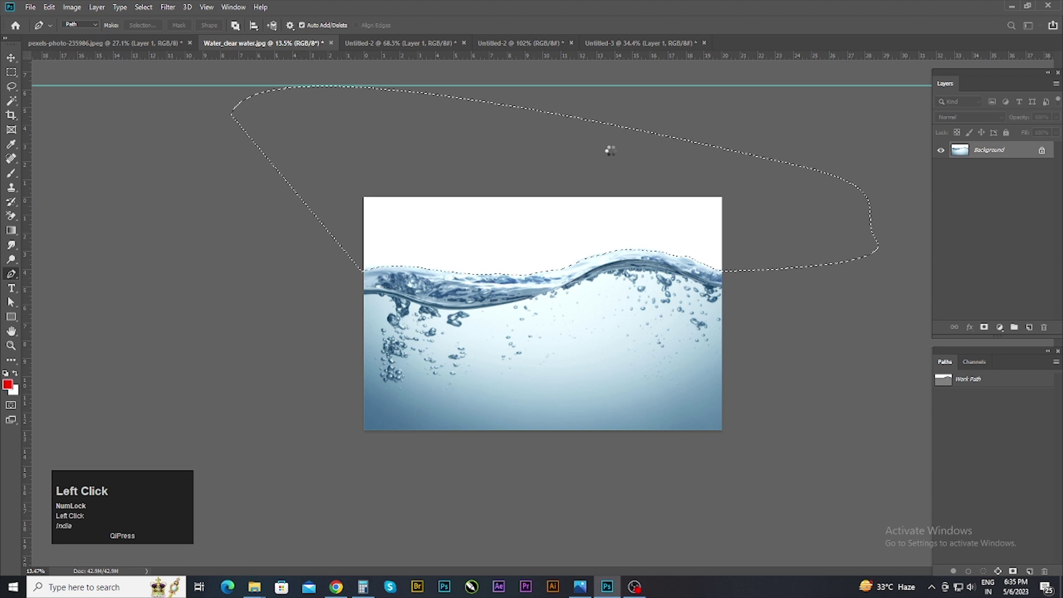
Step: Keep the traced wave path in the clear water photo and hide its outline (Ctrl+H)
left_click(655, 249)
key("ctrl+z")
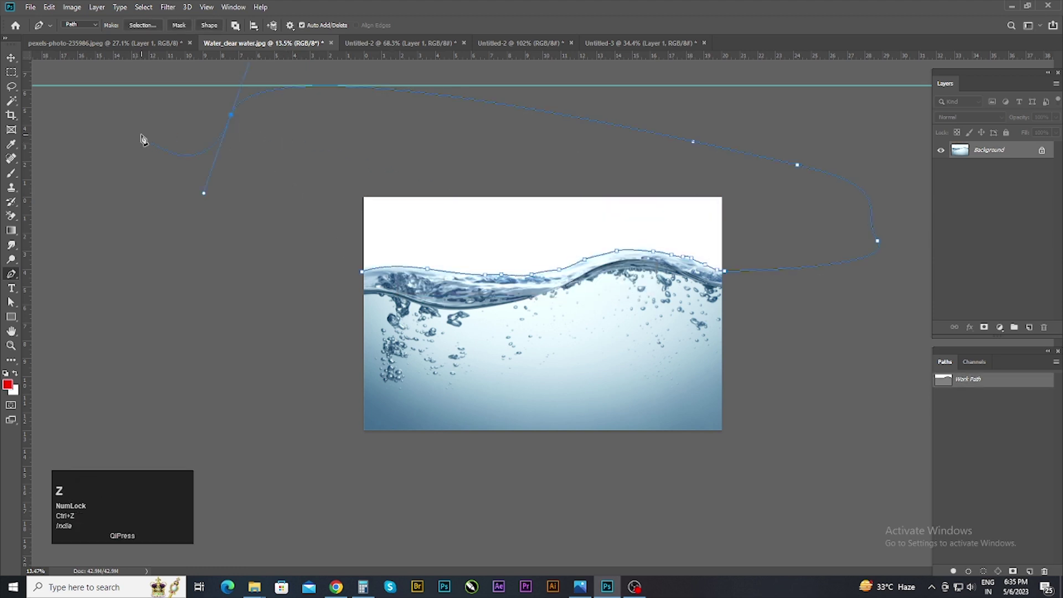
key("ctrl+h")
scroll("up", 3)
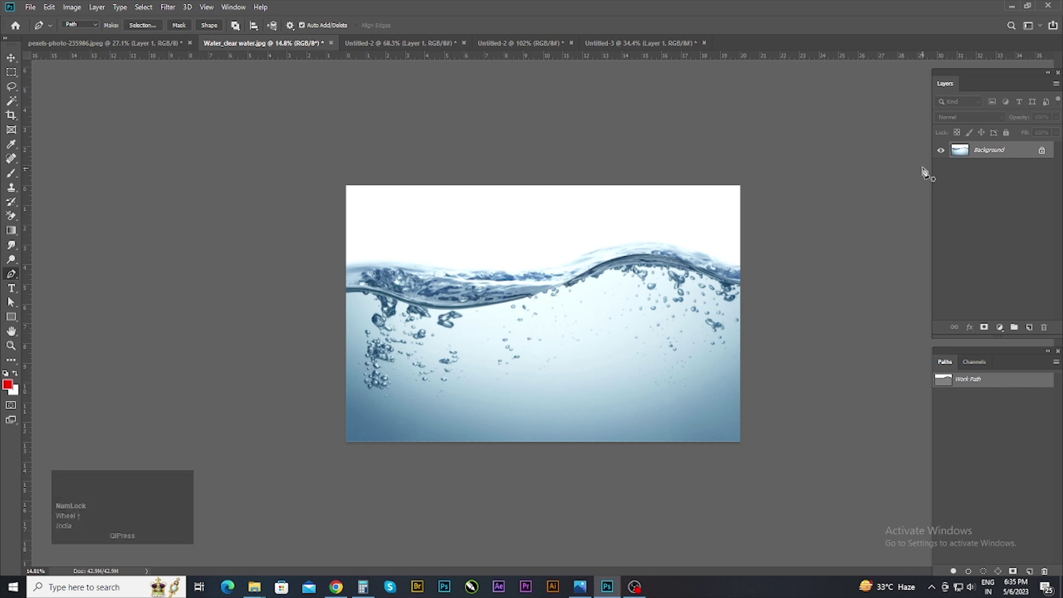
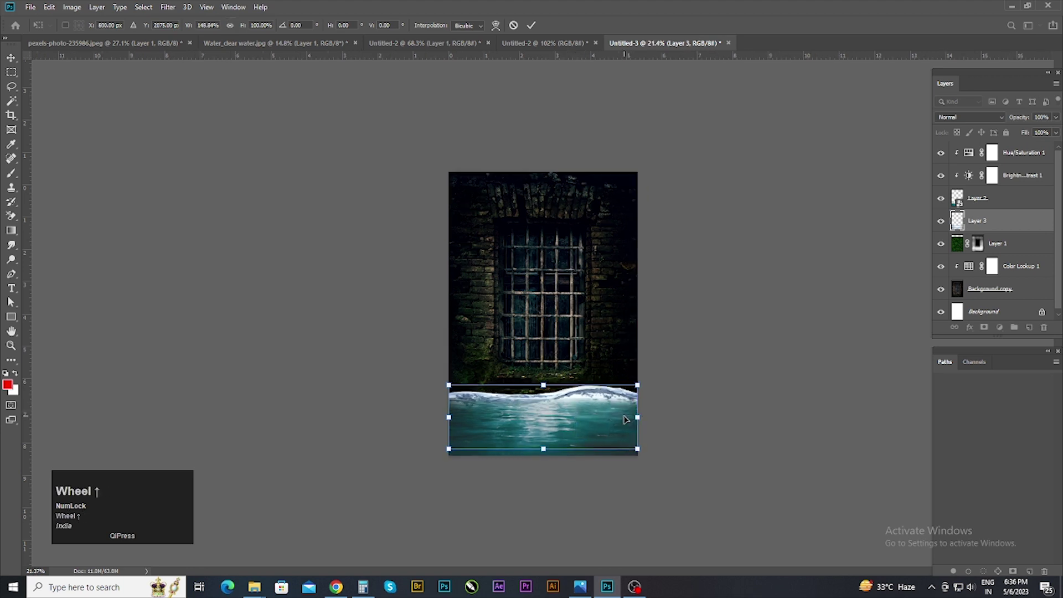
Step: Nudge the wave layer one step lower on the canvas before committing its transform
key("Down")
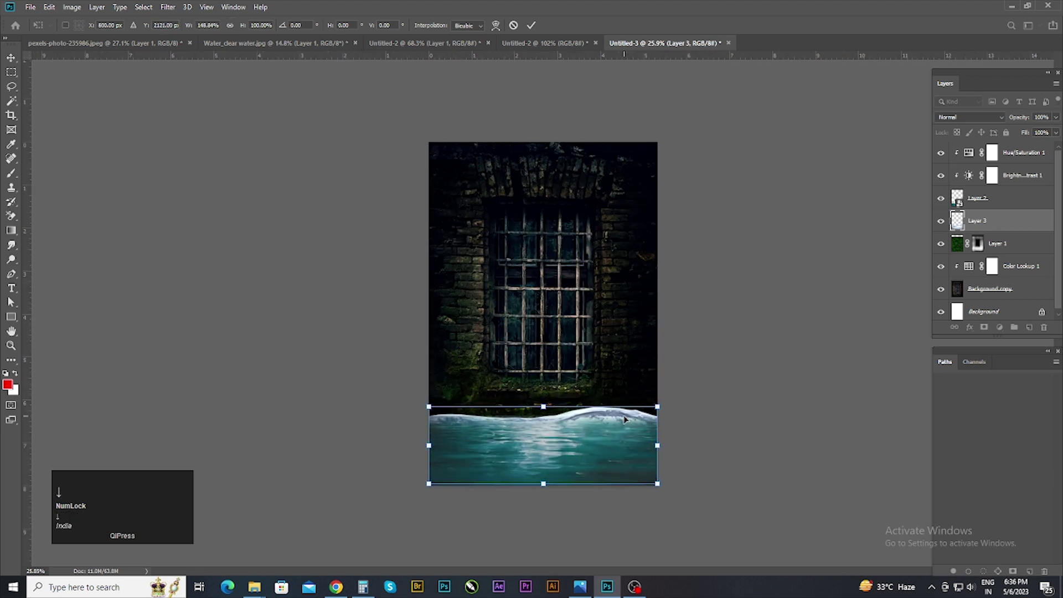
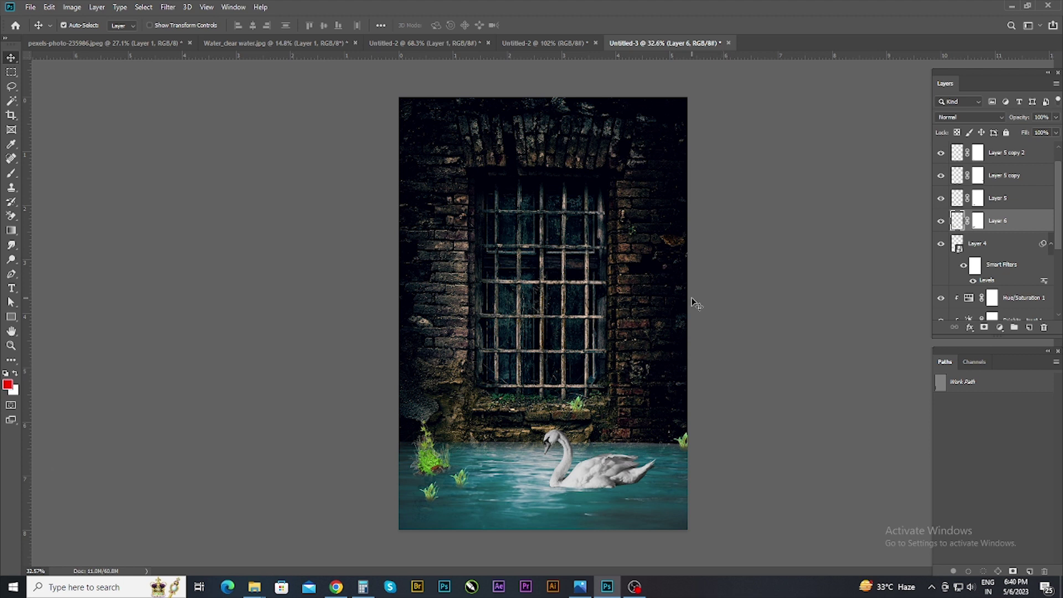
Step: Scroll through the Layers panel to review the stack from Background up to the plant layers
scroll("up", 3)
scroll("down", 3)
left_click(653, 205)
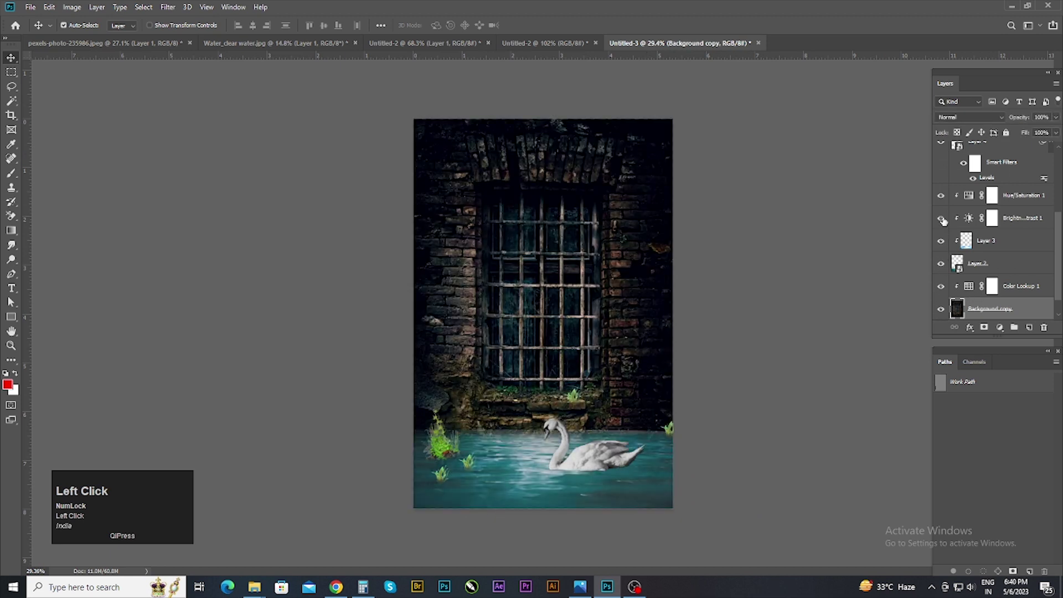
scroll("up", 3)
Step: Toggle layer visibility while checking, leave all visible, and target the darkened Background copy
left_click(942, 192)
scroll("up", 3)
left_click(942, 192)
scroll("up", 3)
left_click(942, 192)
scroll("up", 3)
scroll("down", 3)
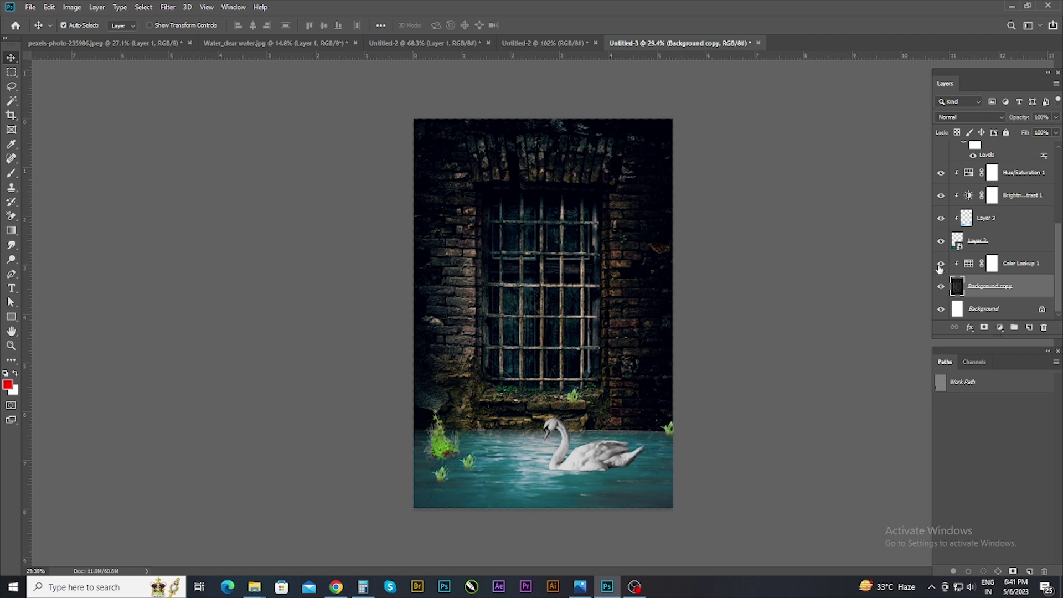
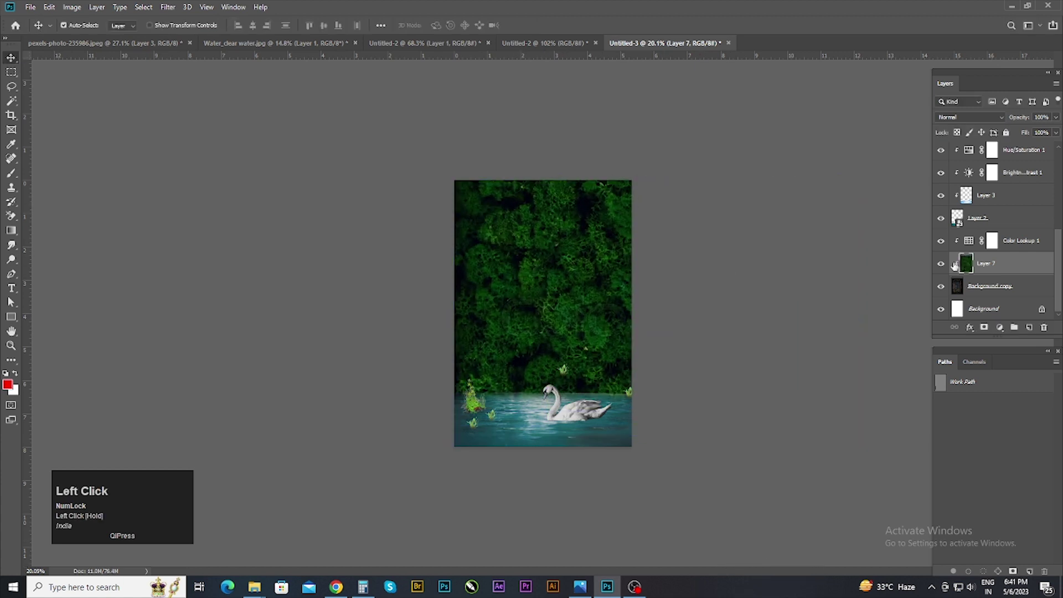
Step: Change moss Layer 7's blend mode, previewing Darker Color
left_click(976, 121)
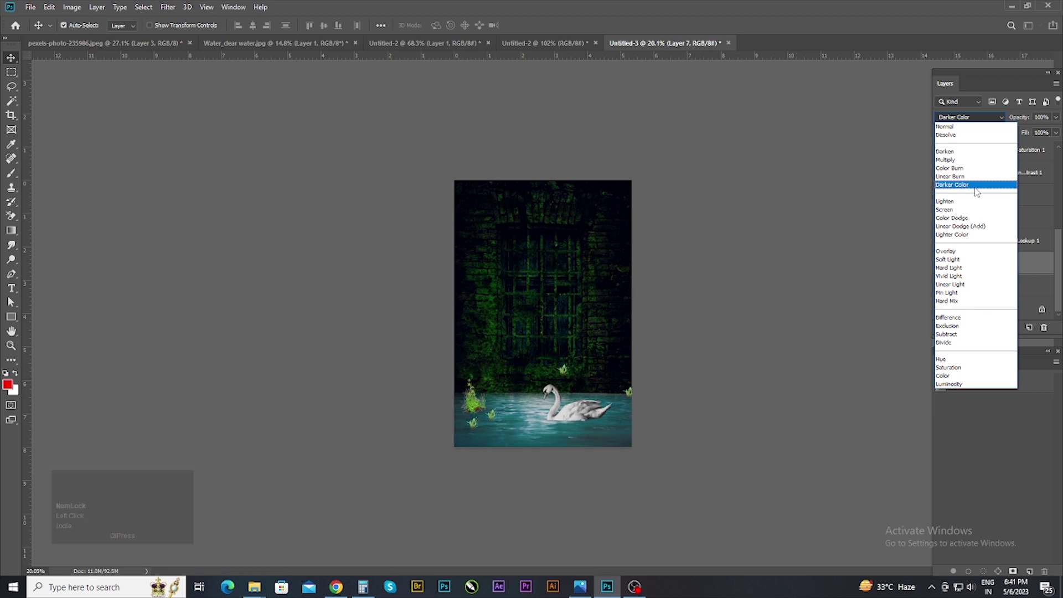
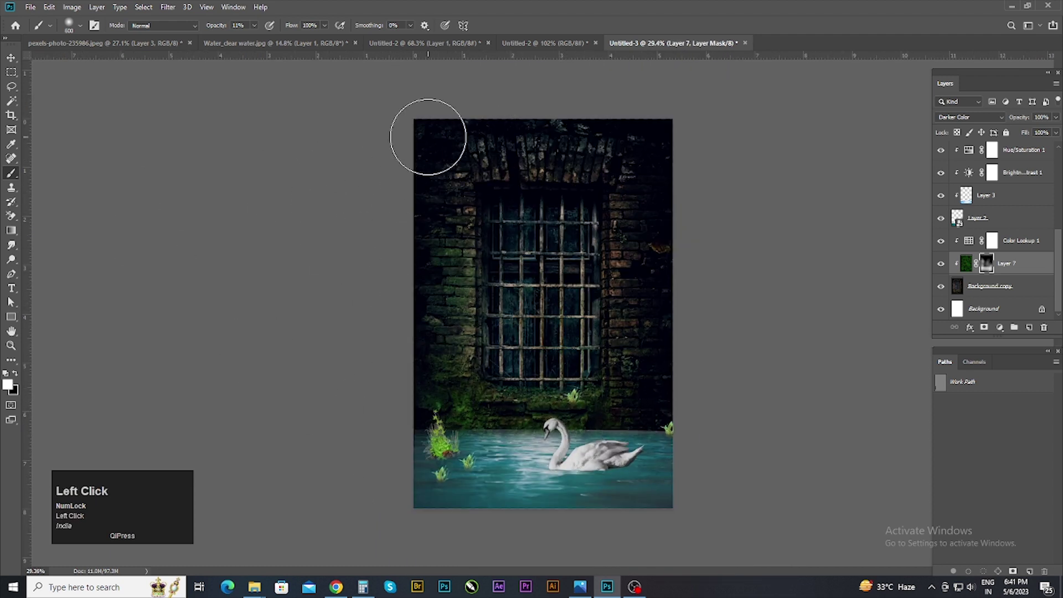
Step: Make the topmost Layer 5 copy 4 the working layer
scroll("up", 3)
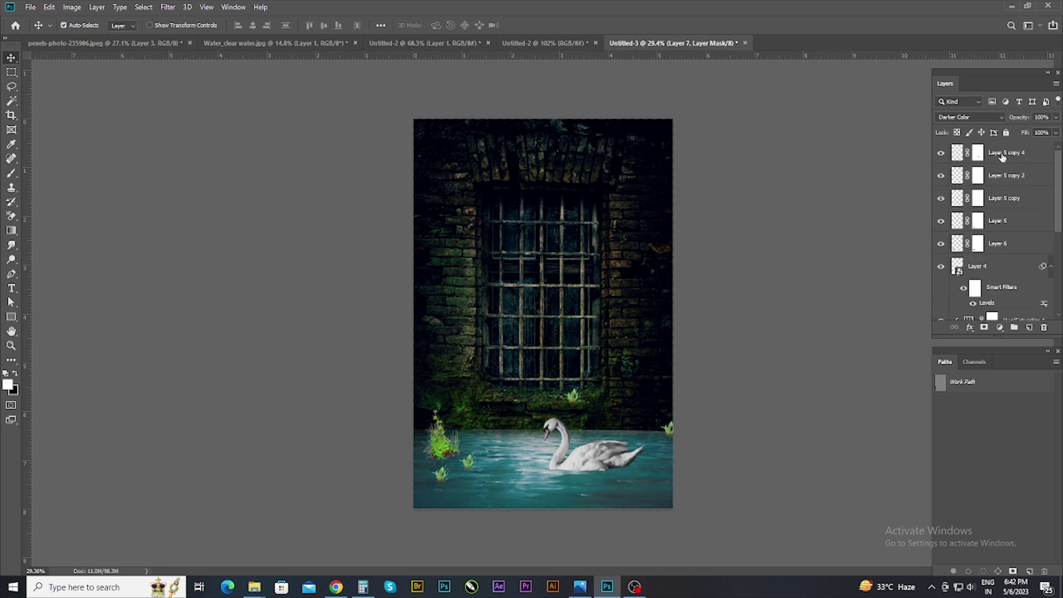
left_click(1050, 157)
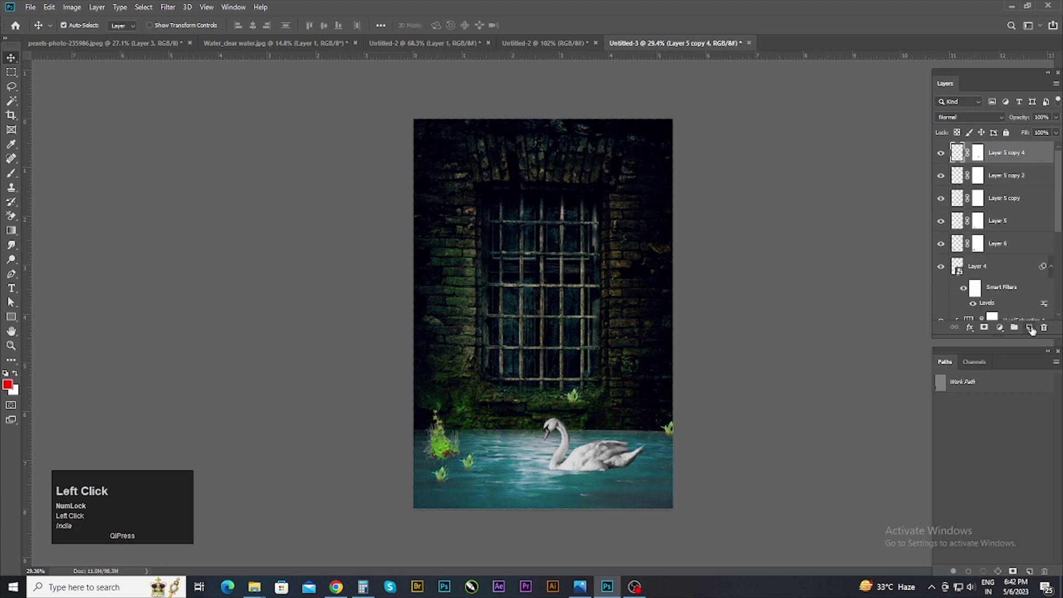
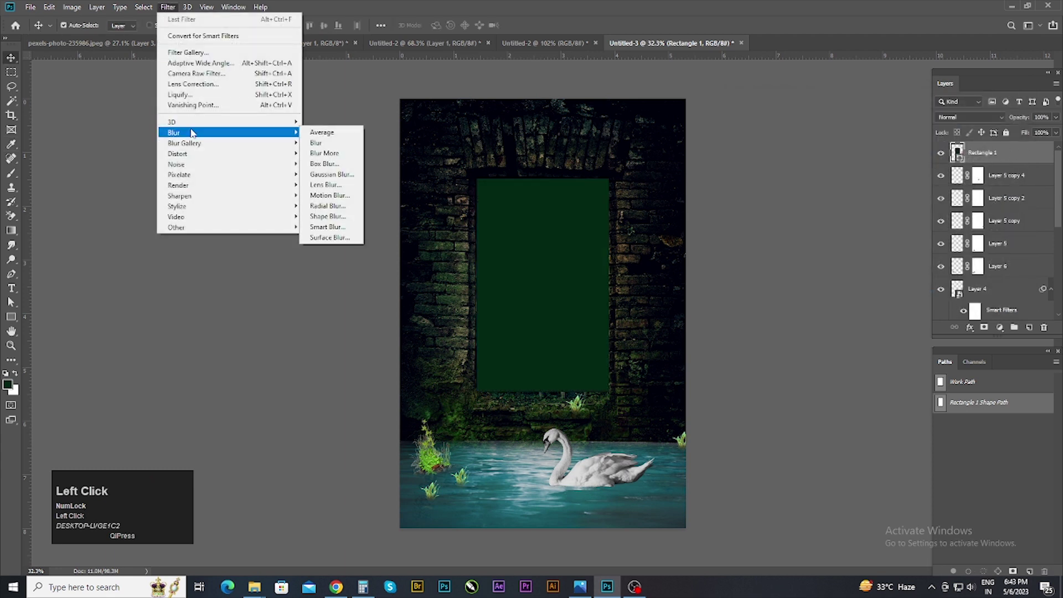
Step: Blend the rectangle in Linear Dodge, duplicate it and widen the copy's Gaussian Blur to about 136 px
left_click(818, 134)
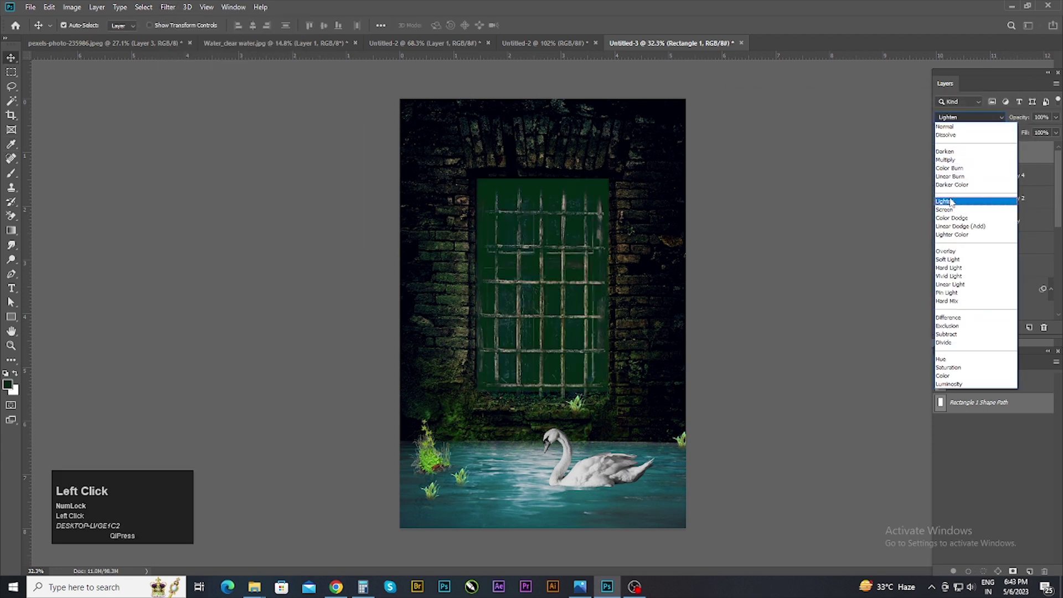
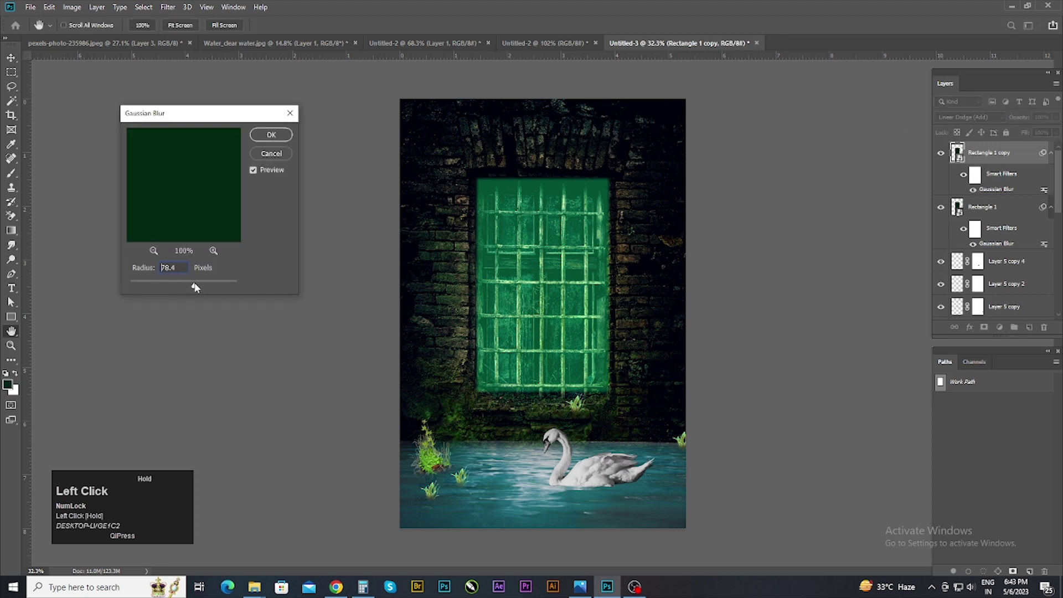
key("ctrl+j")
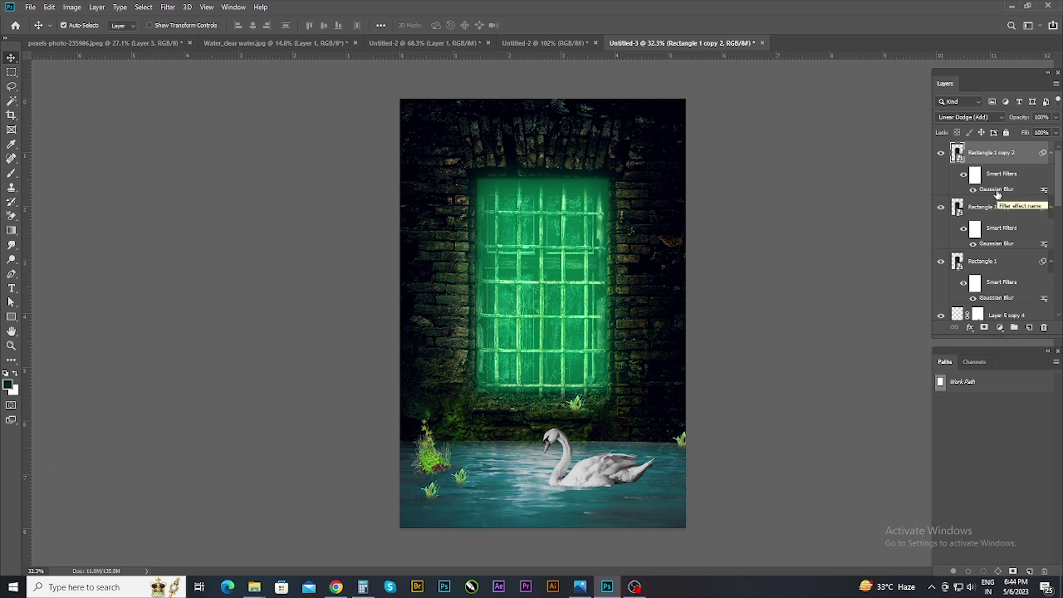
left_click(999, 194)
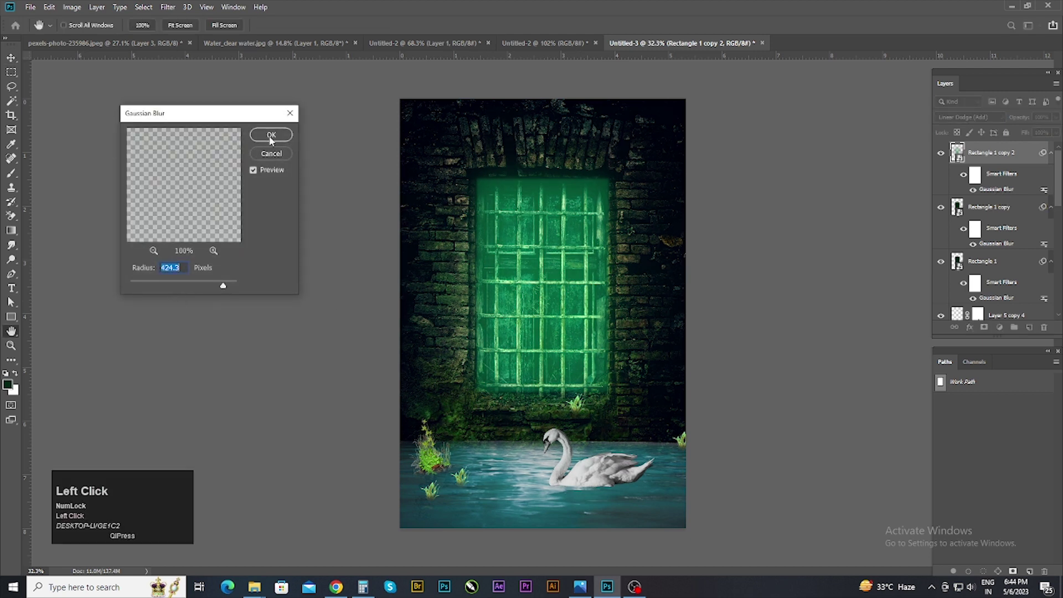
left_click_drag(218, 290, 221, 292)
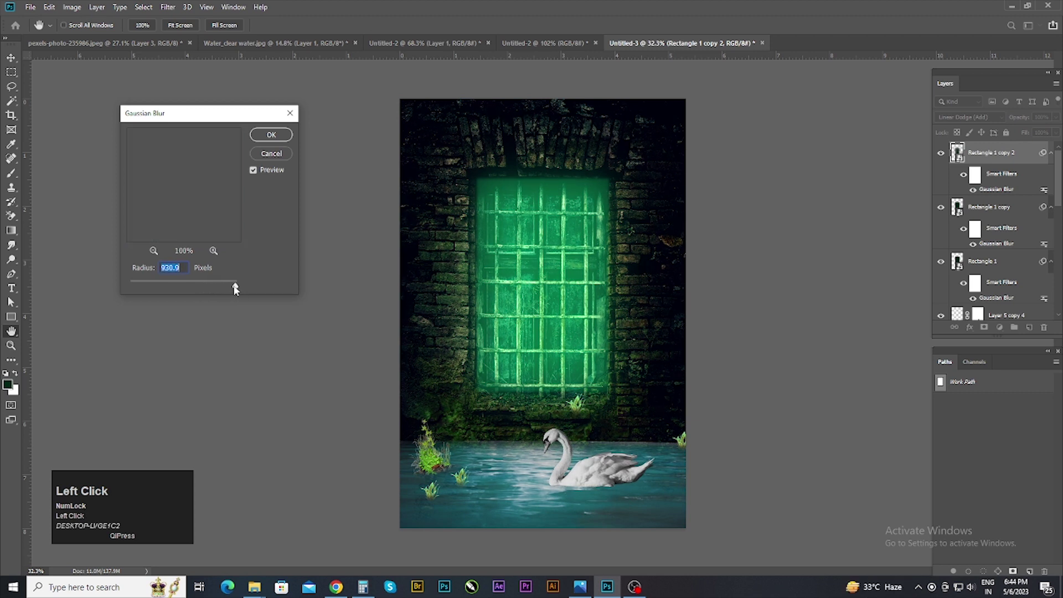
left_click(219, 284)
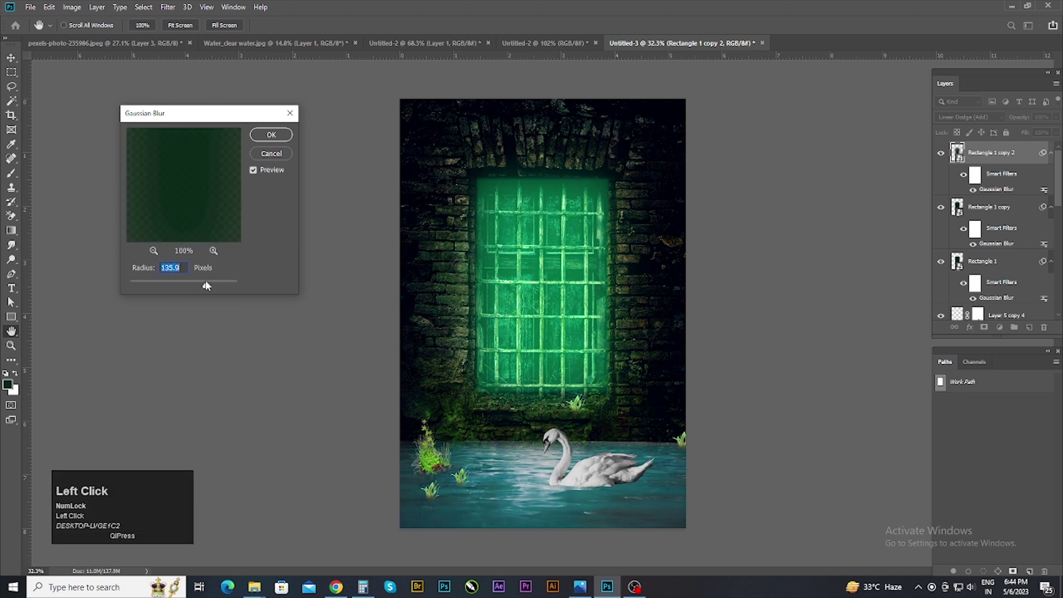
scroll("down", 3)
scroll("up", 3)
left_click(990, 259)
Step: Gather the glowing rectangle layers into Group 1 and add a layer mask with the brush ready
key("ctrl+g")
left_click(857, 288)
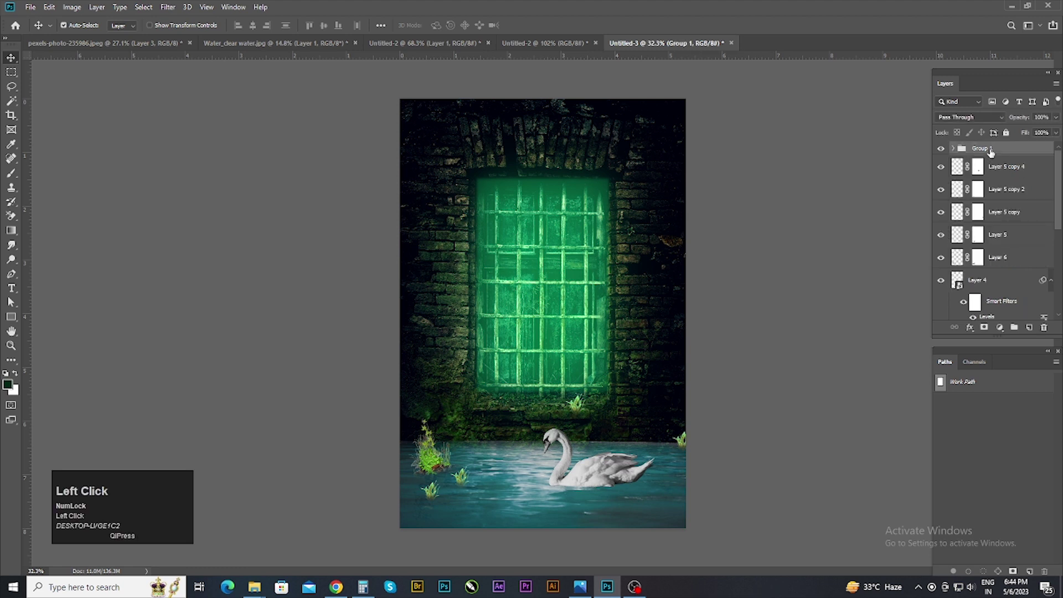
double_click(990, 334)
key("b")
scroll("up", 3)
key("[")
scroll("up", 3)
left_click(11, 300)
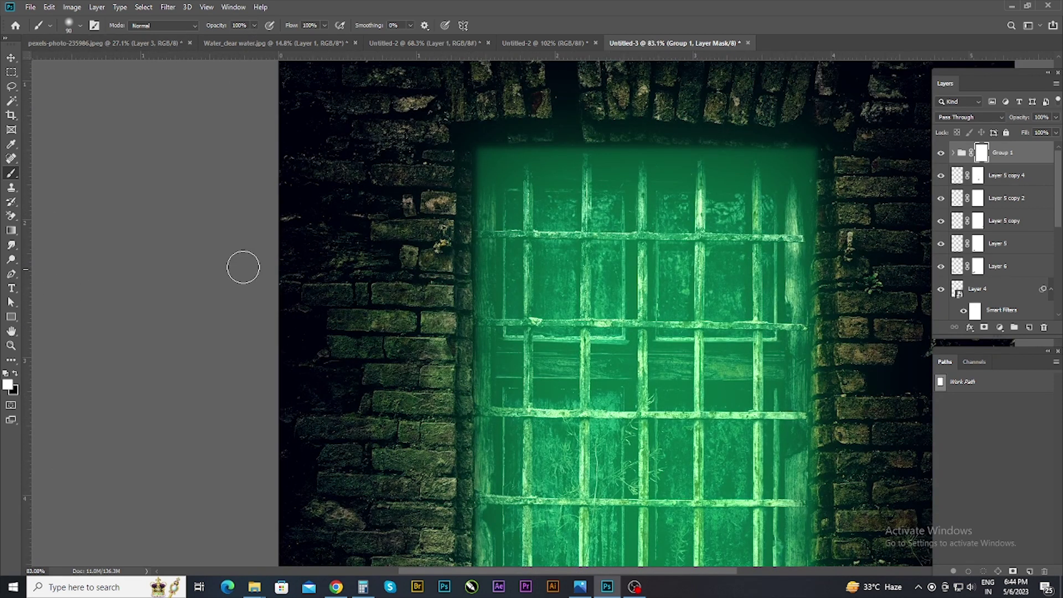
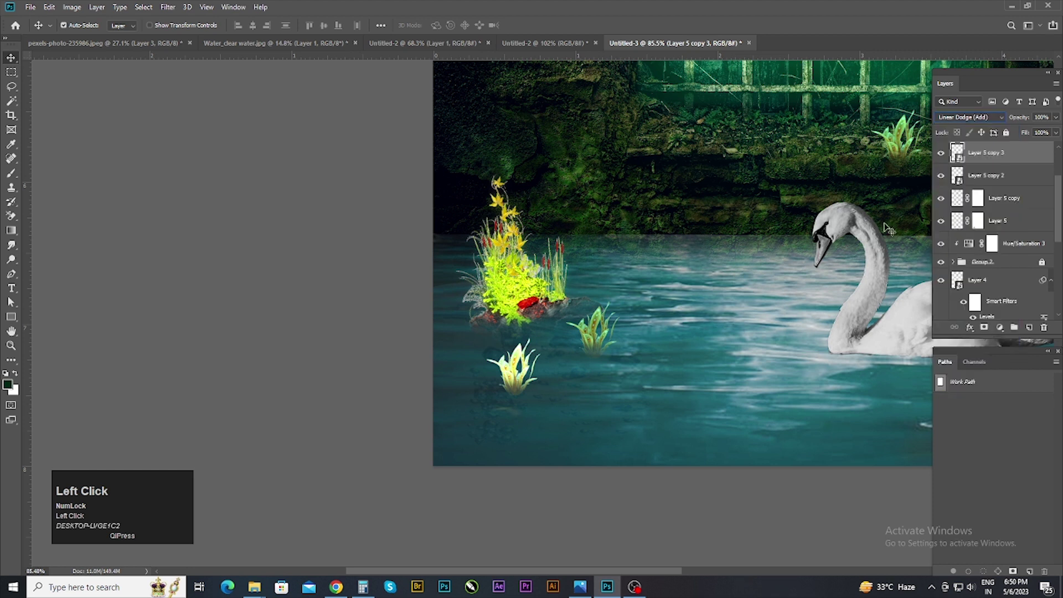
Step: Group the plant glow copies and clip a colorized Hue/Saturation to them at hue 144, saturation 54
scroll("down", 3)
left_click(178, 9)
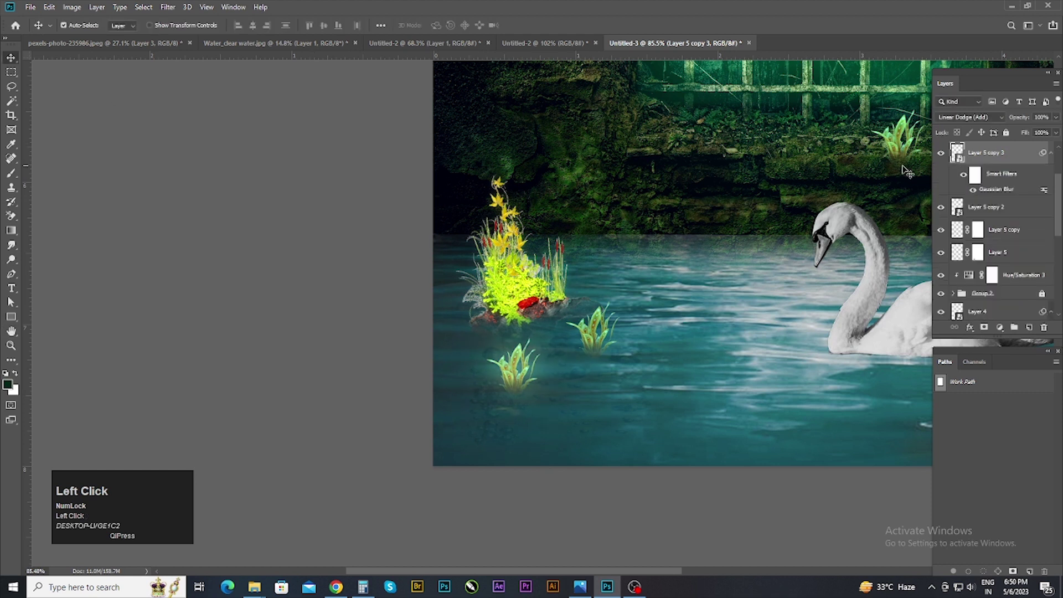
left_click(940, 210)
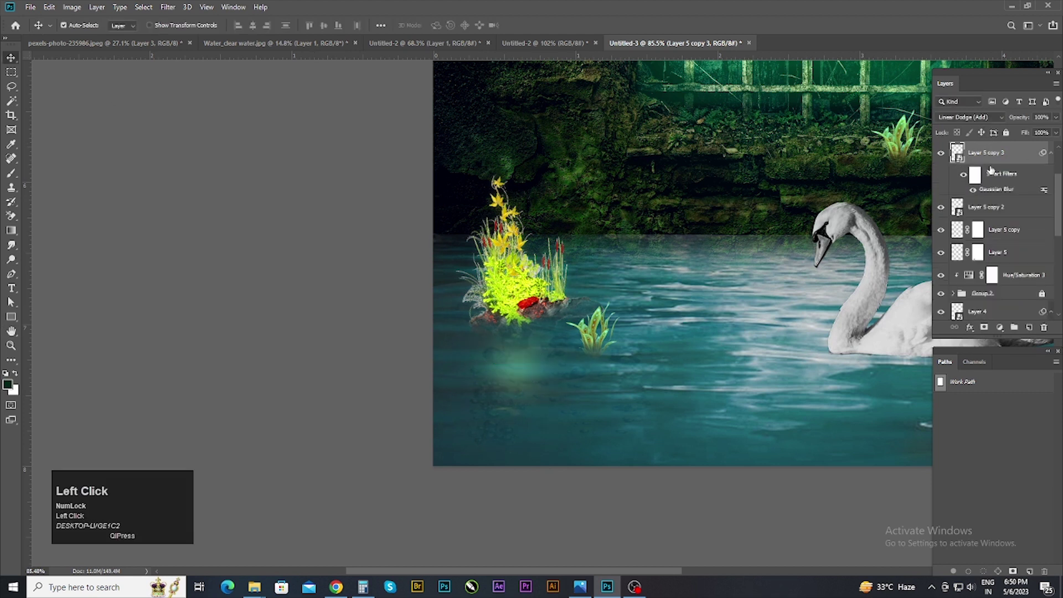
left_click(1006, 157)
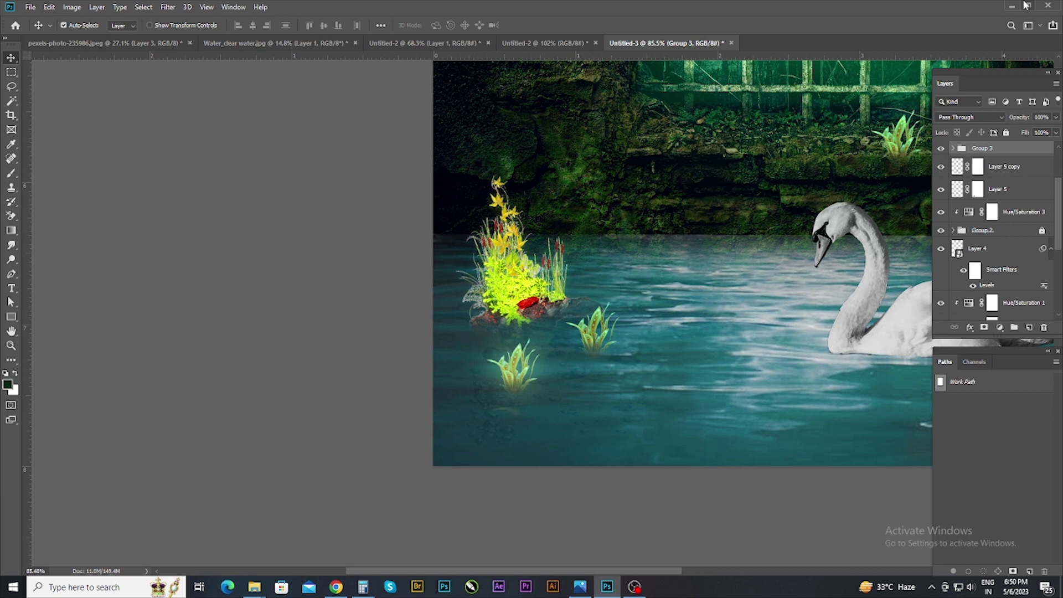
left_click(1021, 331)
key("ctrl+z")
left_click_drag(1006, 343, 501, 349)
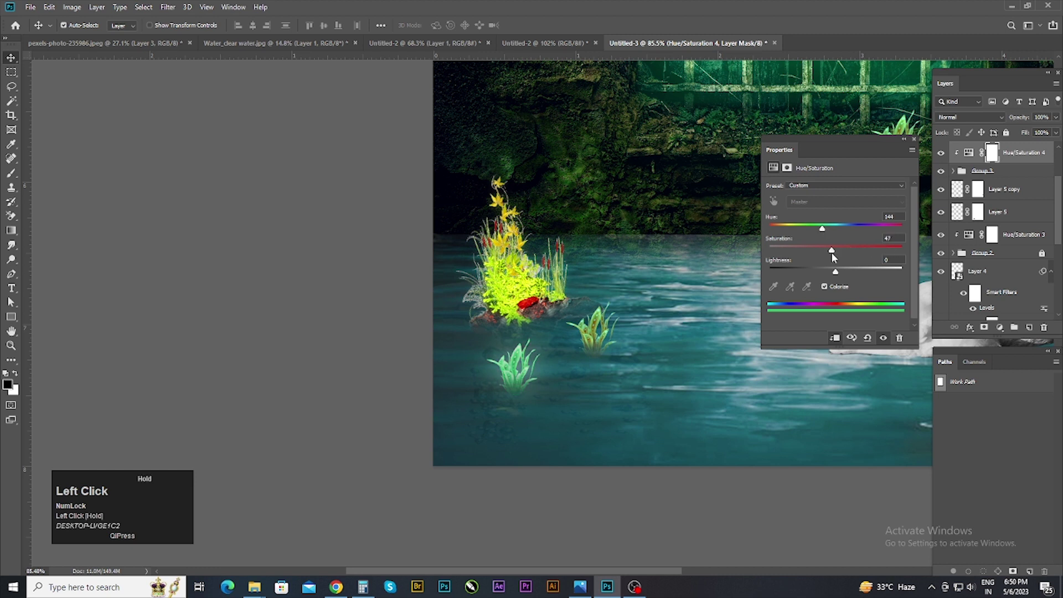
scroll("down", 3)
scroll("down", 3)
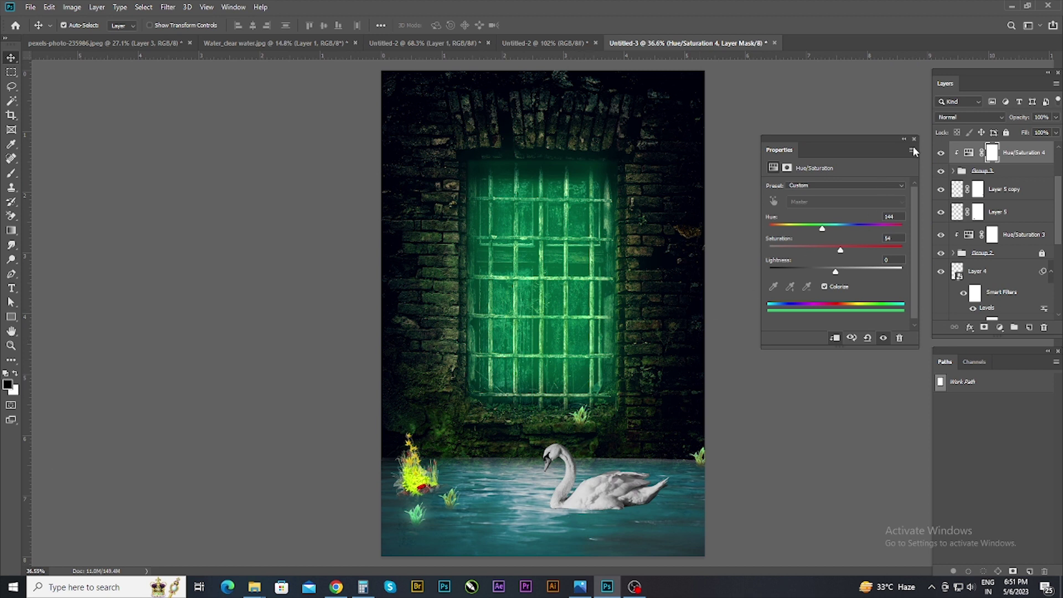
Step: Close the Hue/Saturation settings and select the collapsed plant group with its Hue/Saturation 3 layer
left_click(917, 141)
scroll("up", 3)
left_click(444, 495)
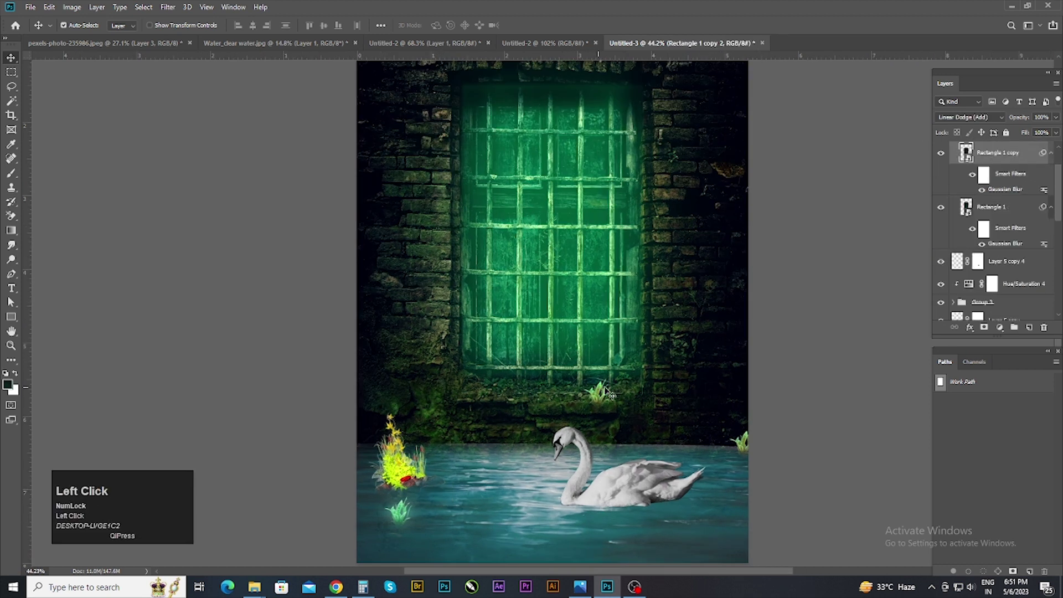
key("ctrl+z")
left_click(748, 445)
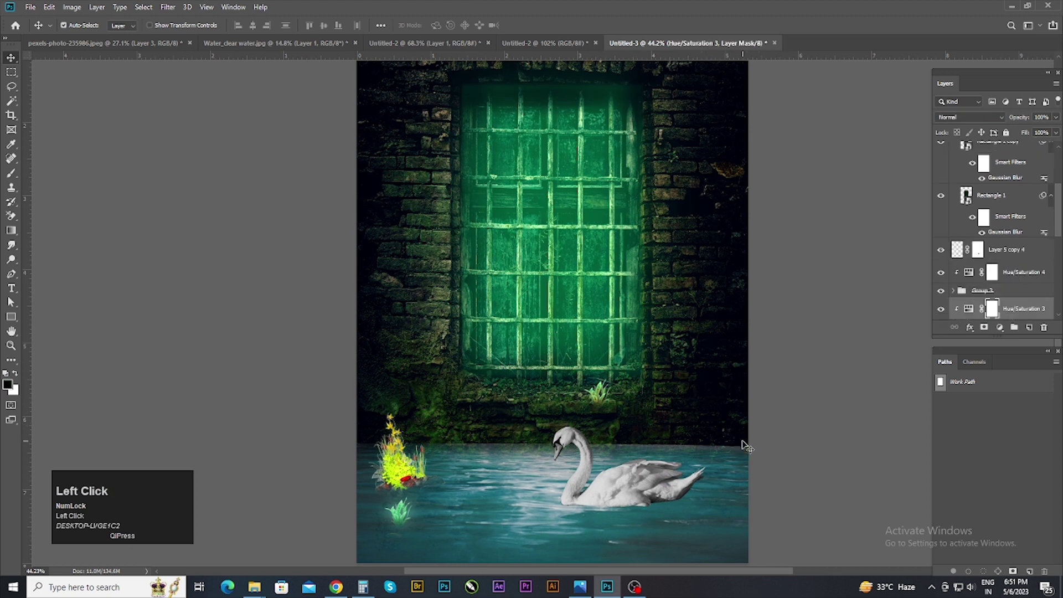
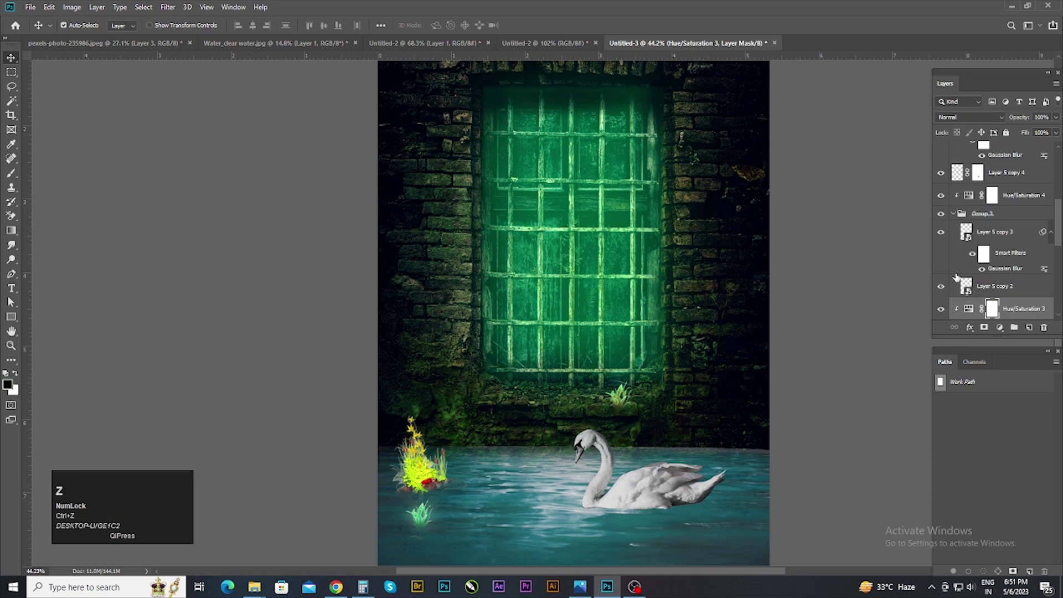
left_click(946, 310)
scroll("down", 3)
Step: Duplicate the glowing plant group with its green tint twice for more plants around the water
left_click(957, 169)
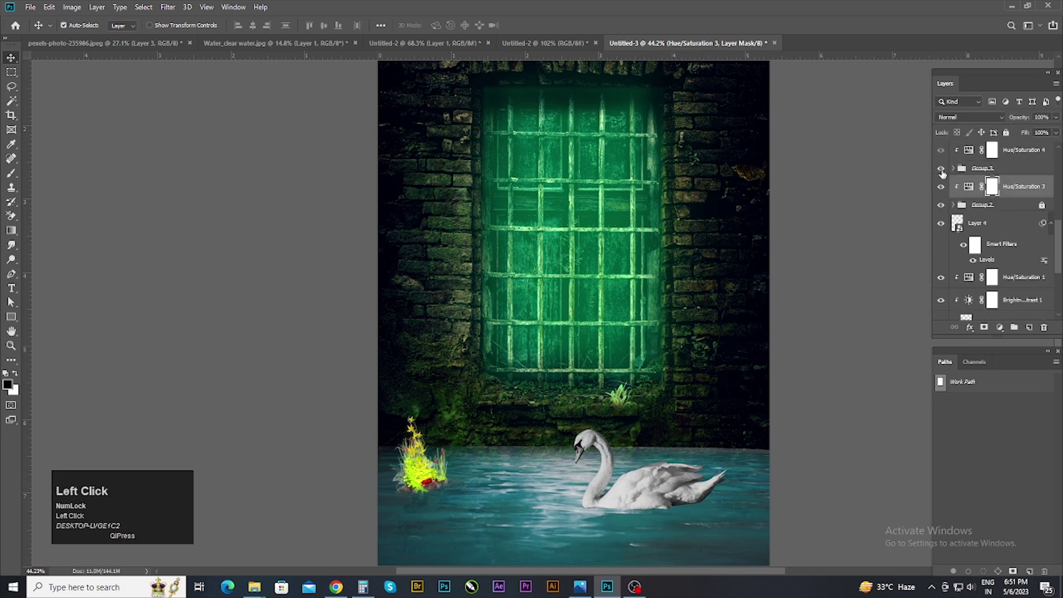
key("ctrl+j")
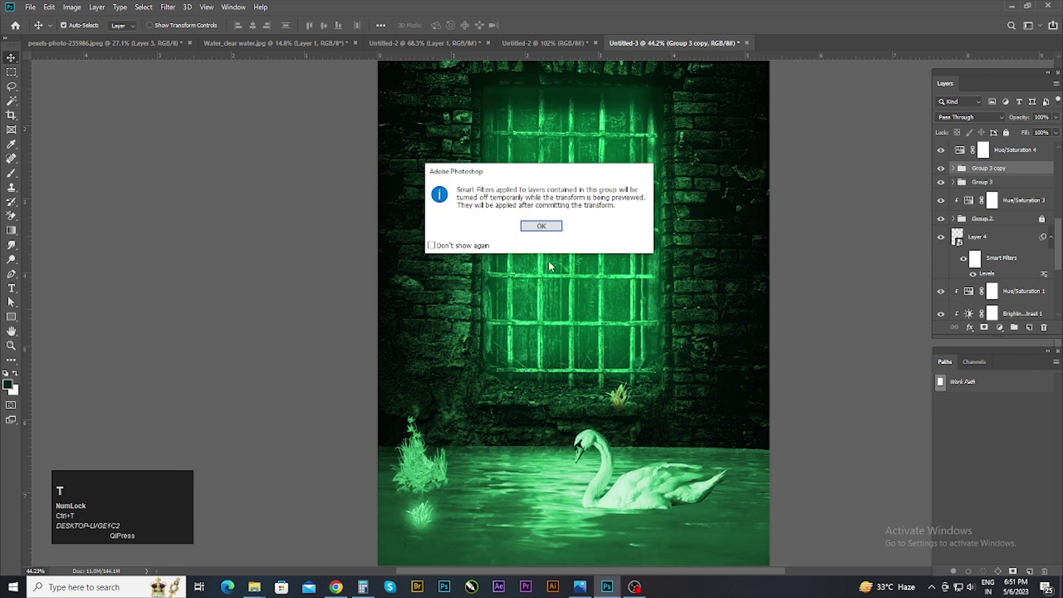
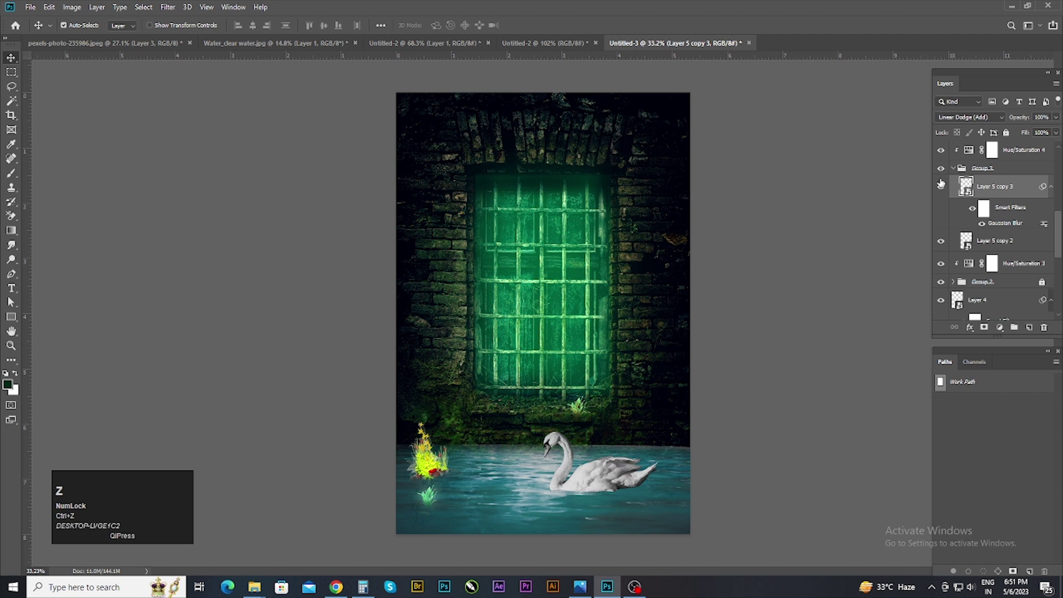
left_click(957, 173)
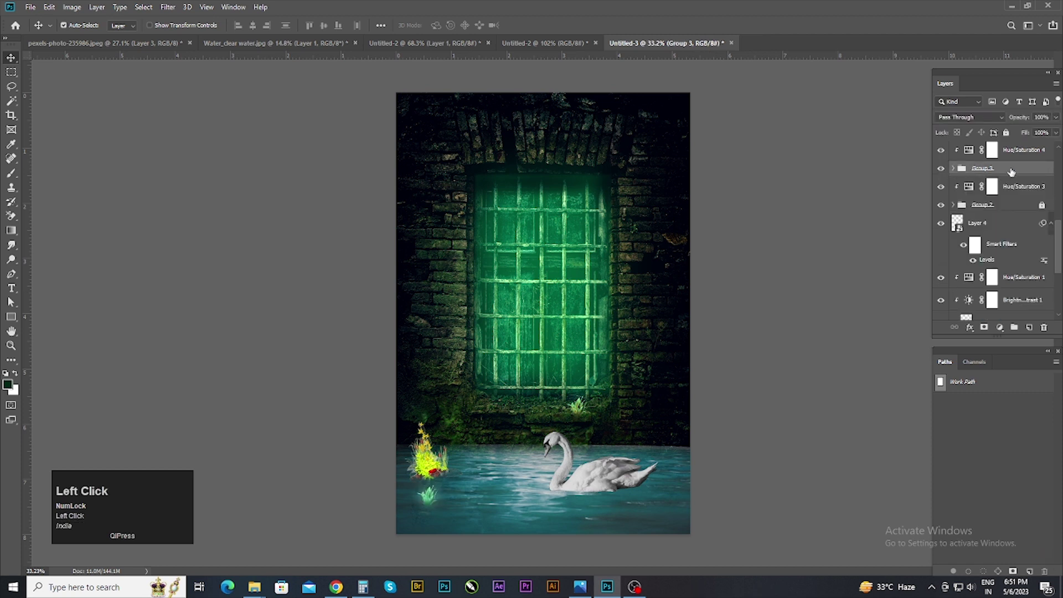
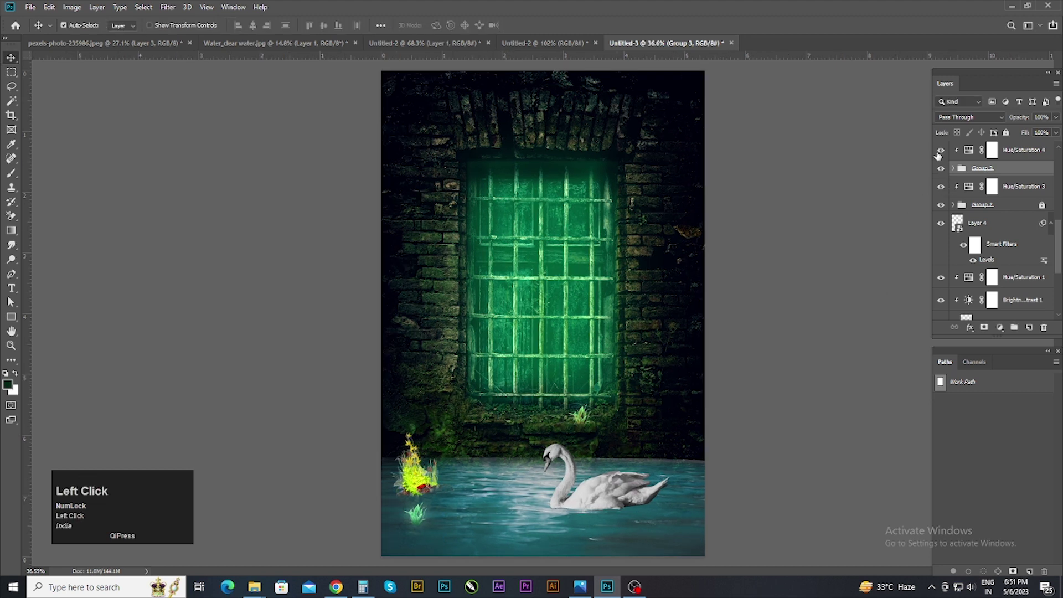
left_click(1015, 173)
key("ctrl+j")
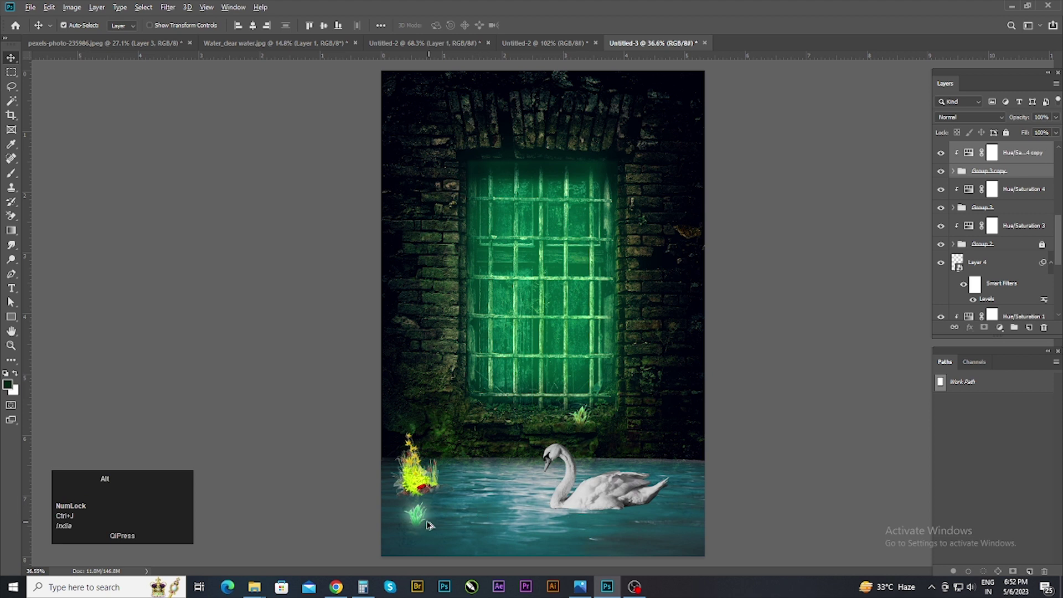
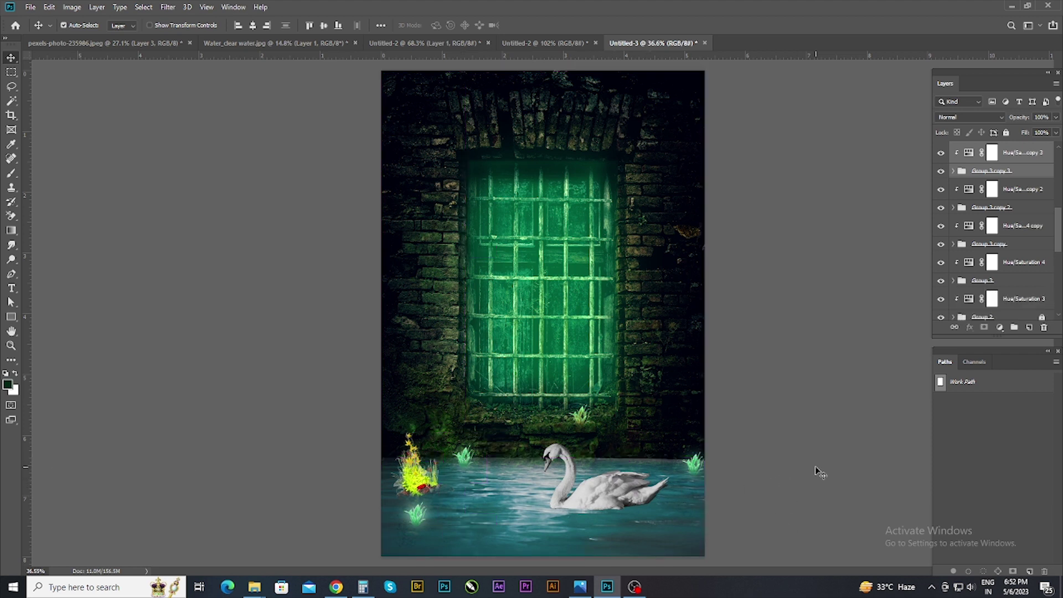
scroll("down", 3)
scroll("up", 3)
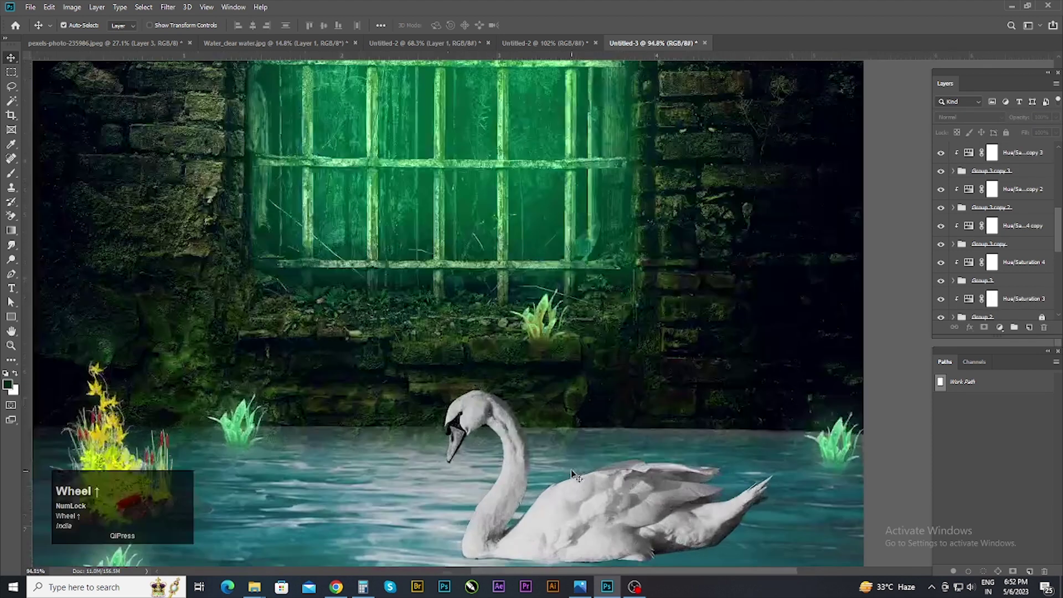
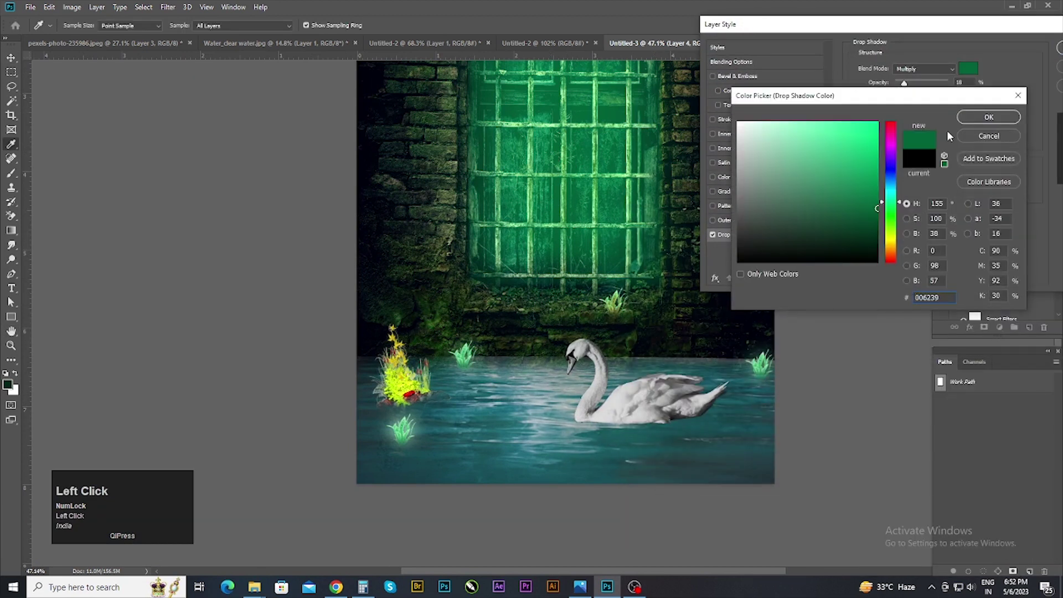
Step: Confirm the green drop shadow colour #04ffaf and adjust the shadow's spread
left_click(971, 115)
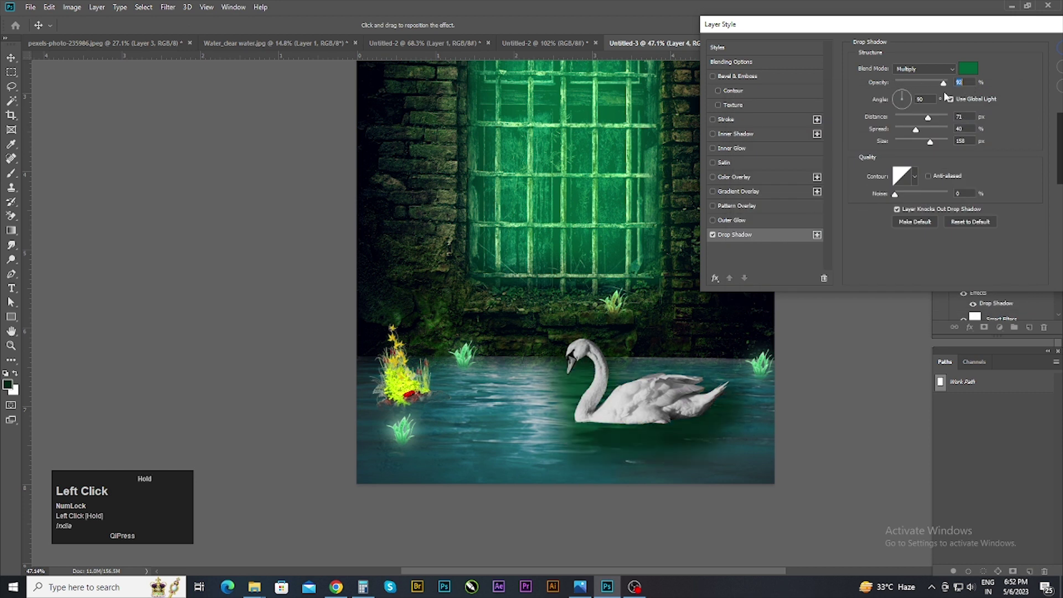
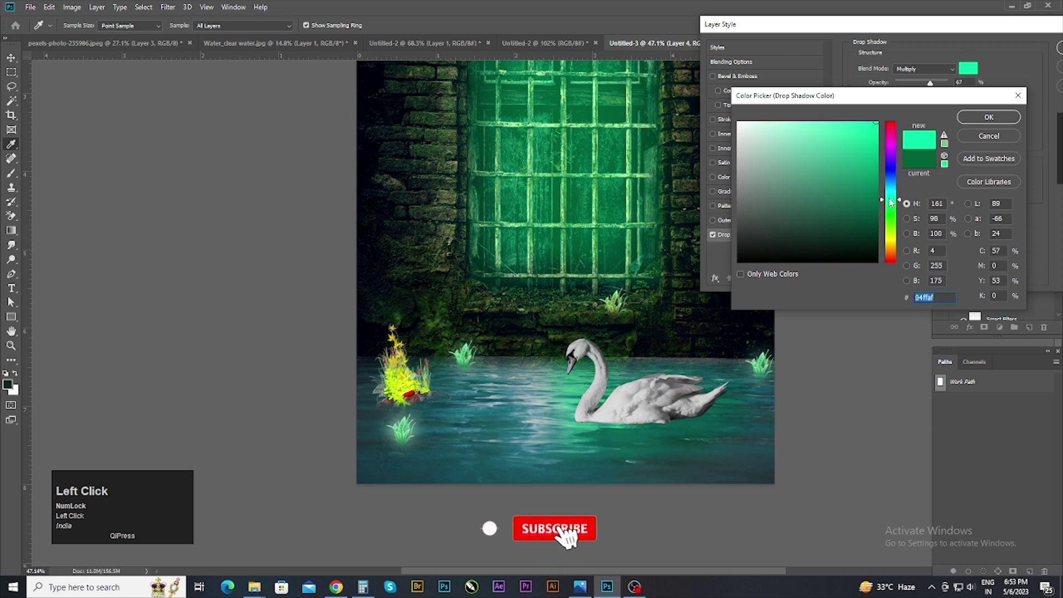
left_click_drag(994, 121, 740, 224)
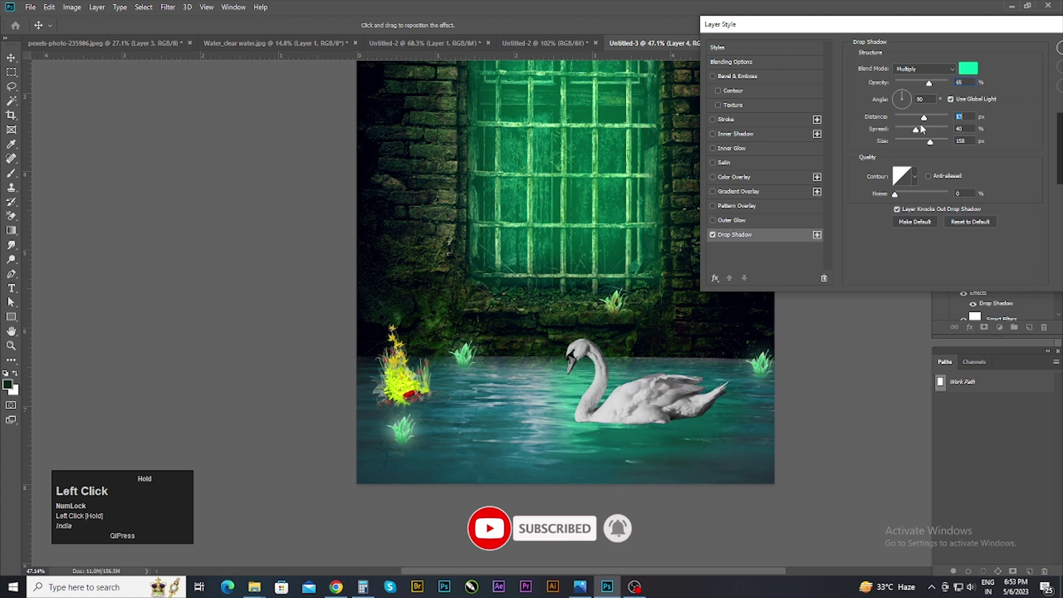
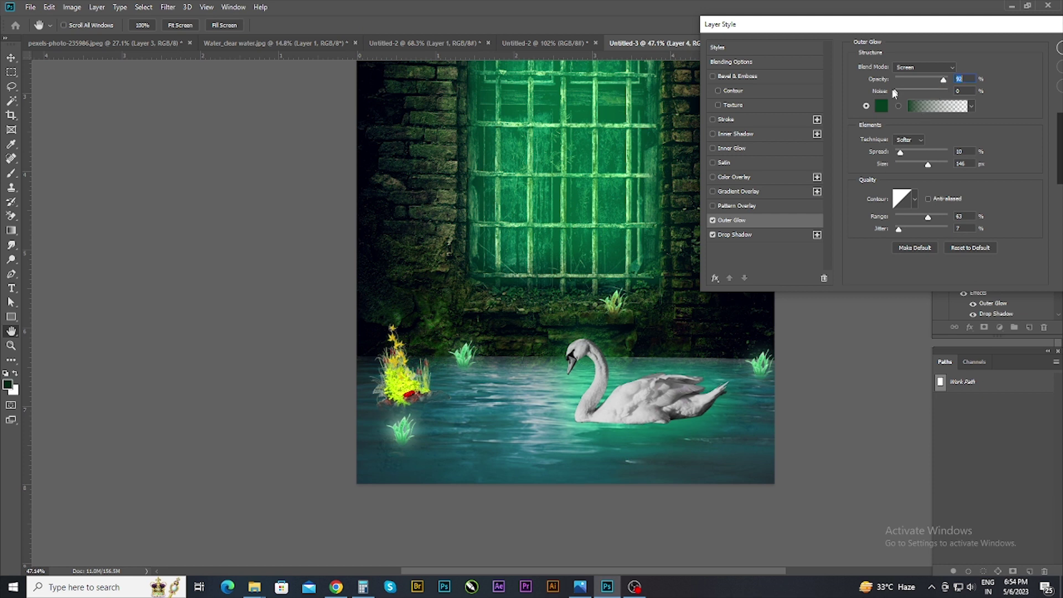
Step: Keep the Outer Glow at noise 0, reduce its size and confirm the Layer Style
left_click_drag(901, 93, 933, 168)
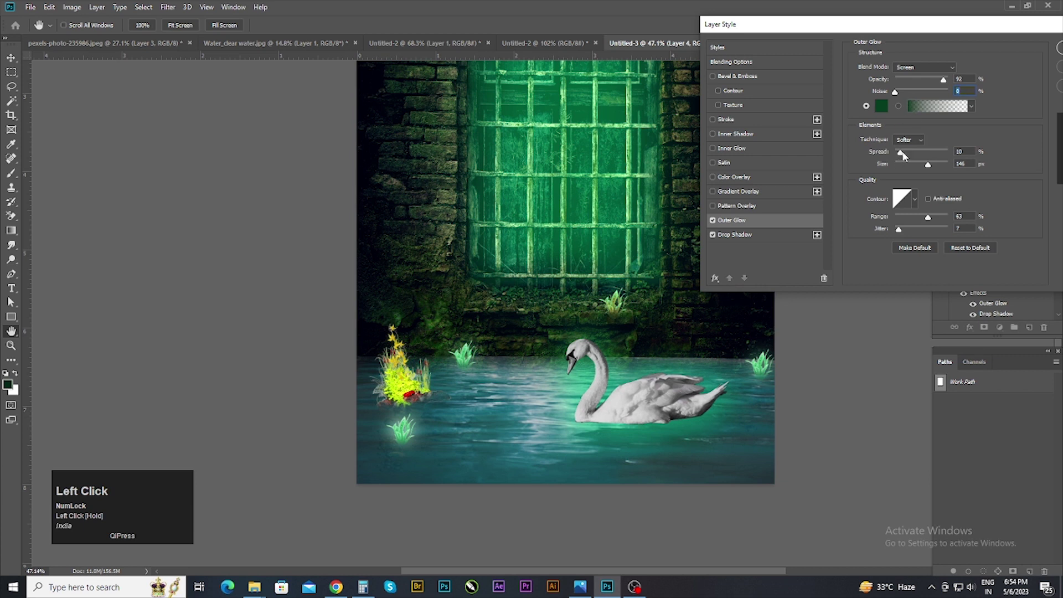
left_click_drag(933, 169, 731, 212)
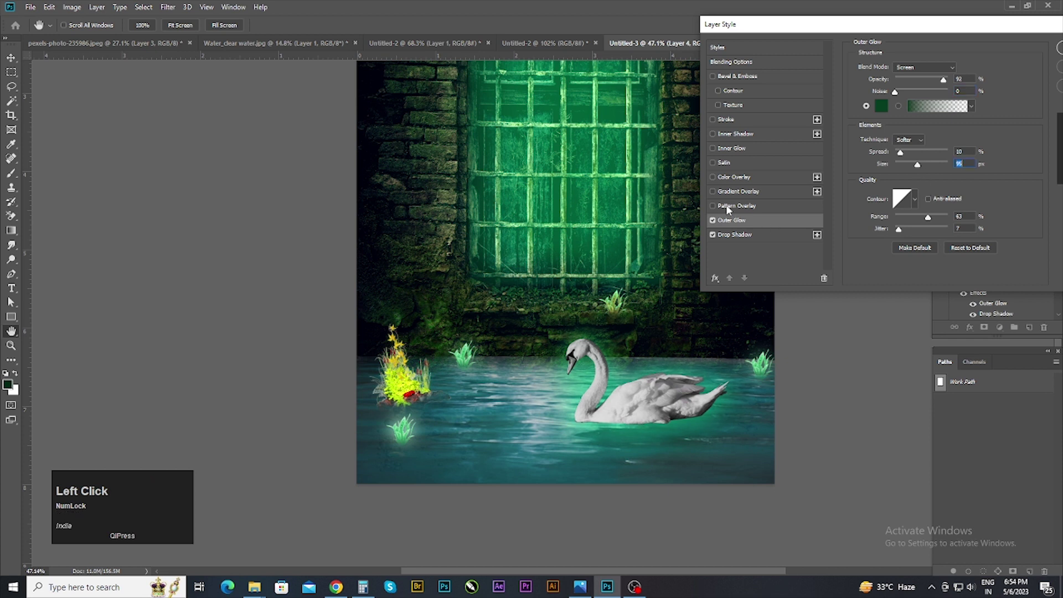
left_click(956, 38)
Step: Brighten the swan layer with a Levels adjustment via Ctrl+L
scroll("up", 3)
key("ctrl+l")
left_click_drag(500, 240, 615, 143)
scroll("down", 3)
left_click(821, 396)
Step: Scroll to the lower water layers and select one as the base for the teal paint layer
scroll("down", 3)
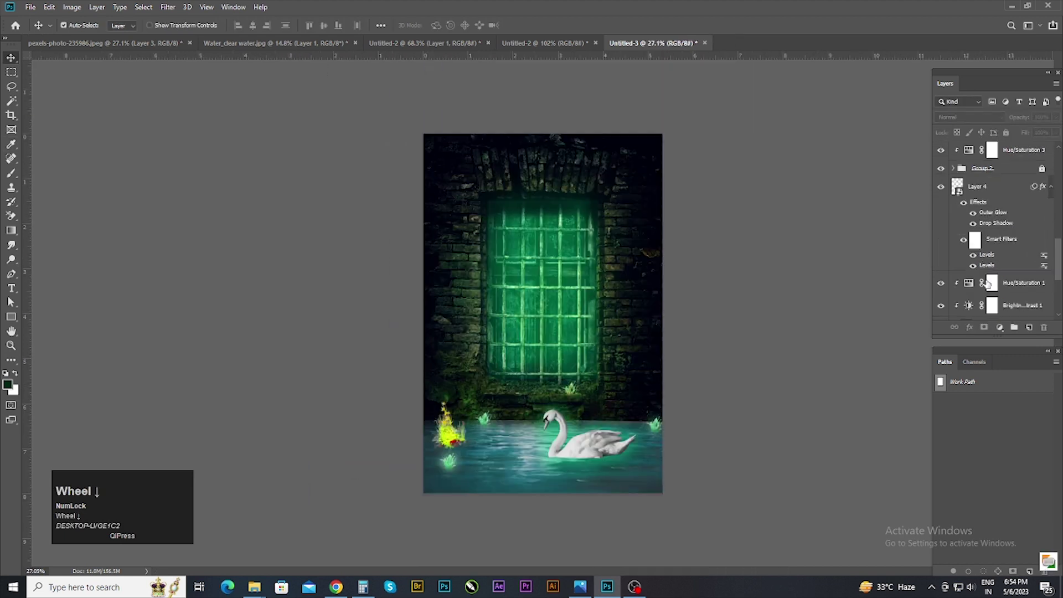
left_click(943, 271)
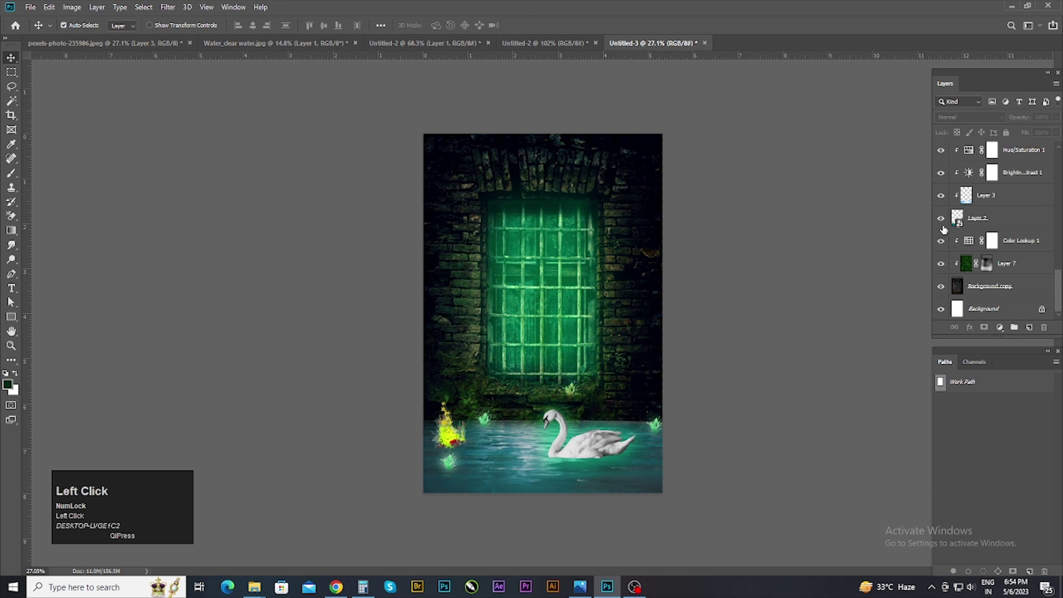
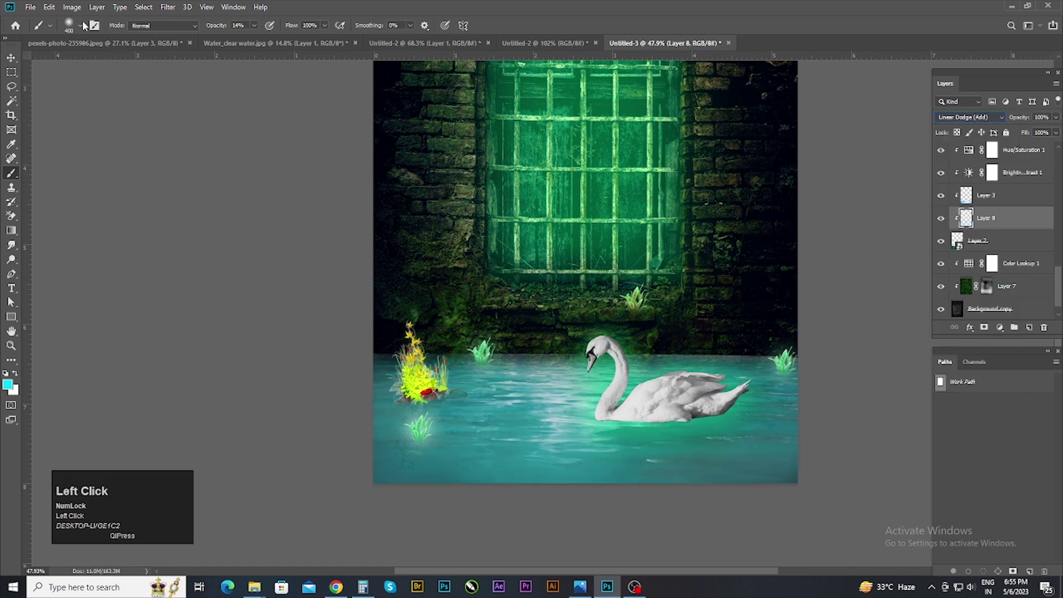
Step: Duplicate the teal paint layer (Layer 8) and apply a Gaussian Blur to the copy
key("ctrl+j")
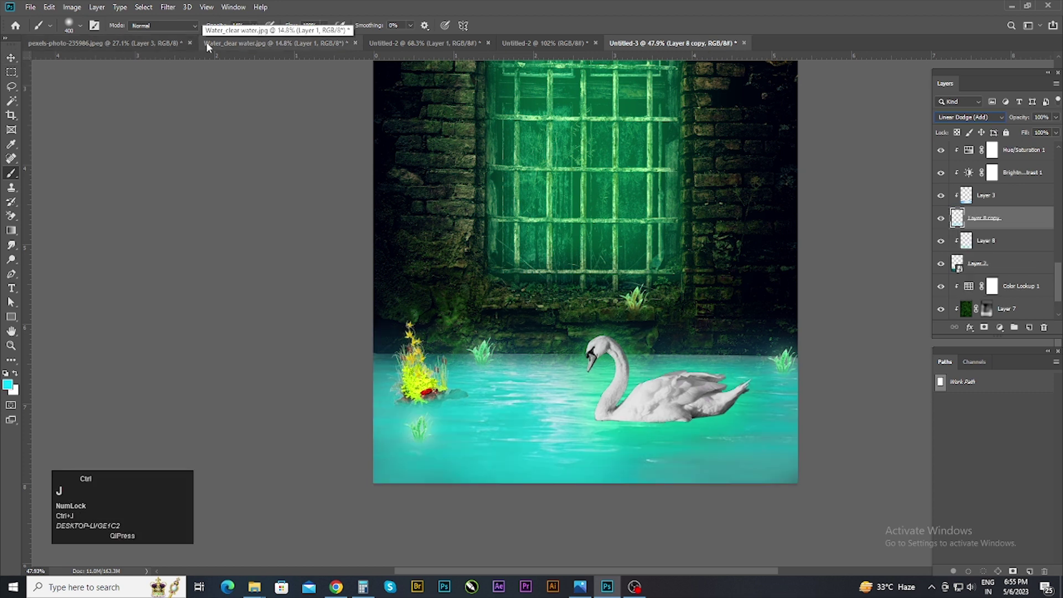
scroll("down", 3)
left_click(19, 61)
scroll("down", 3)
key("ctrl+z")
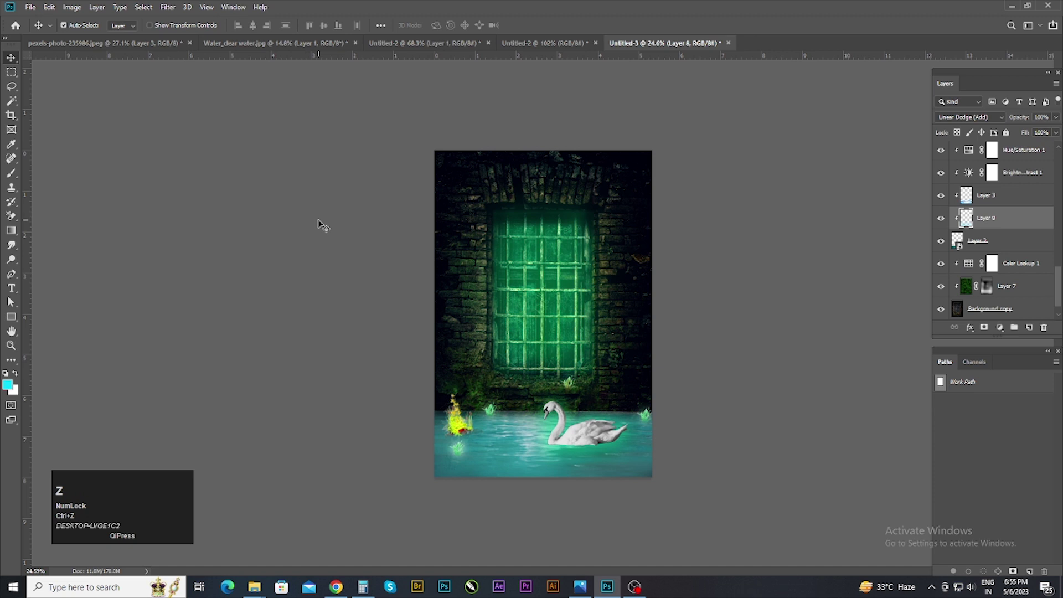
key("ctrl+j")
left_click(166, 8)
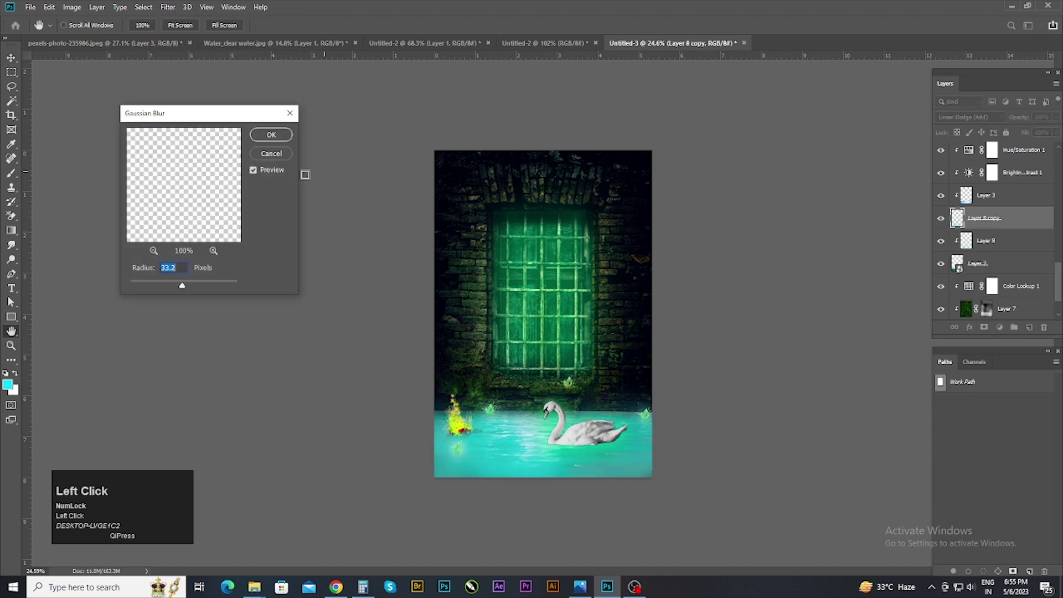
left_click(194, 286)
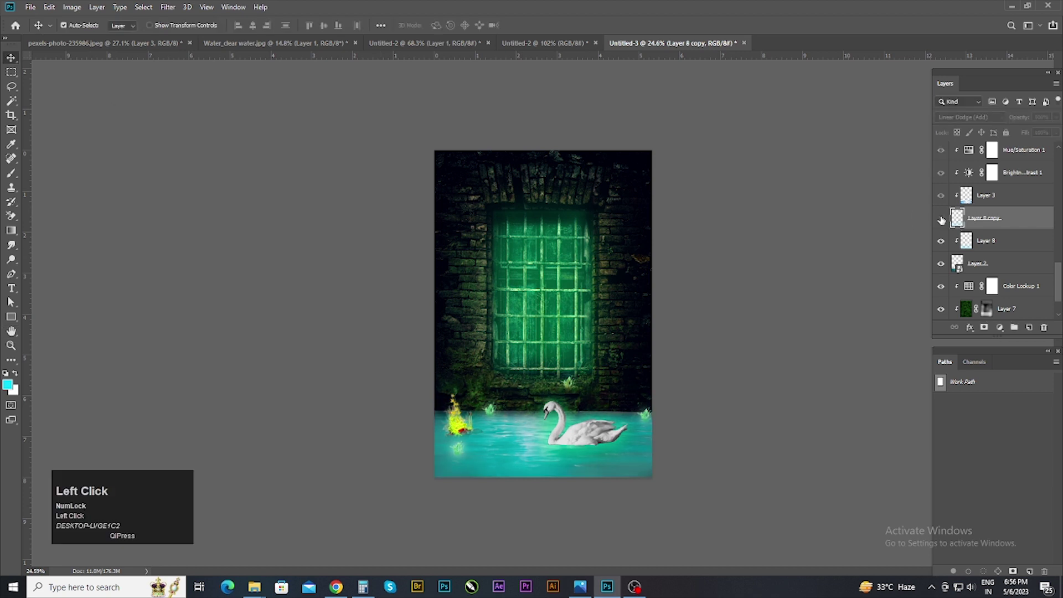
Step: Undo and remove the blurred duplicate, leaving Layer 8 in Linear Dodge, then select Layer 2
key("ctrl+z")
scroll("up", 3)
left_click(944, 268)
scroll("down", 3)
key("ctrl+z")
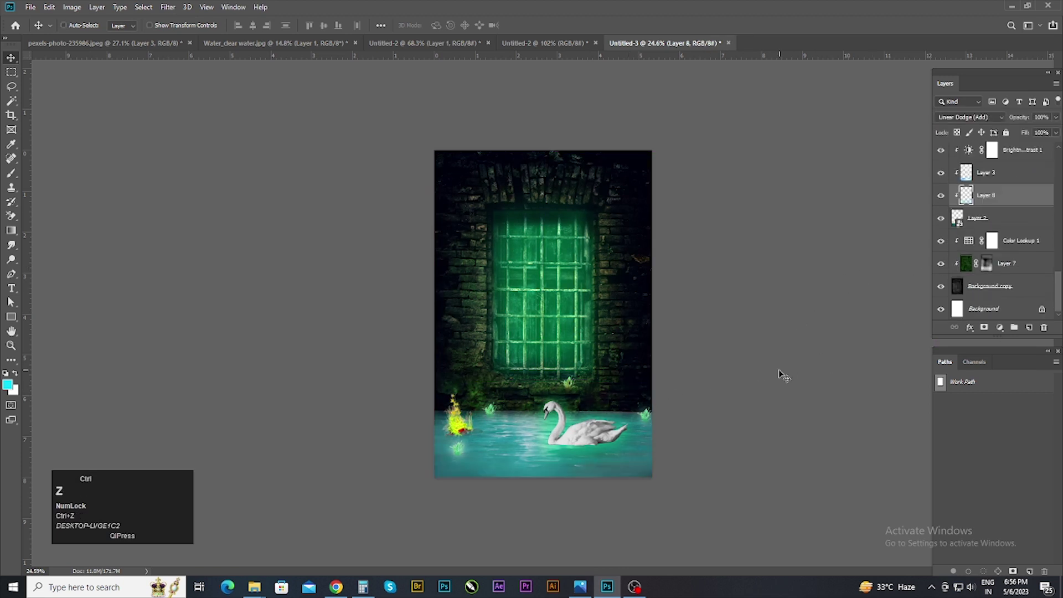
left_click(940, 200)
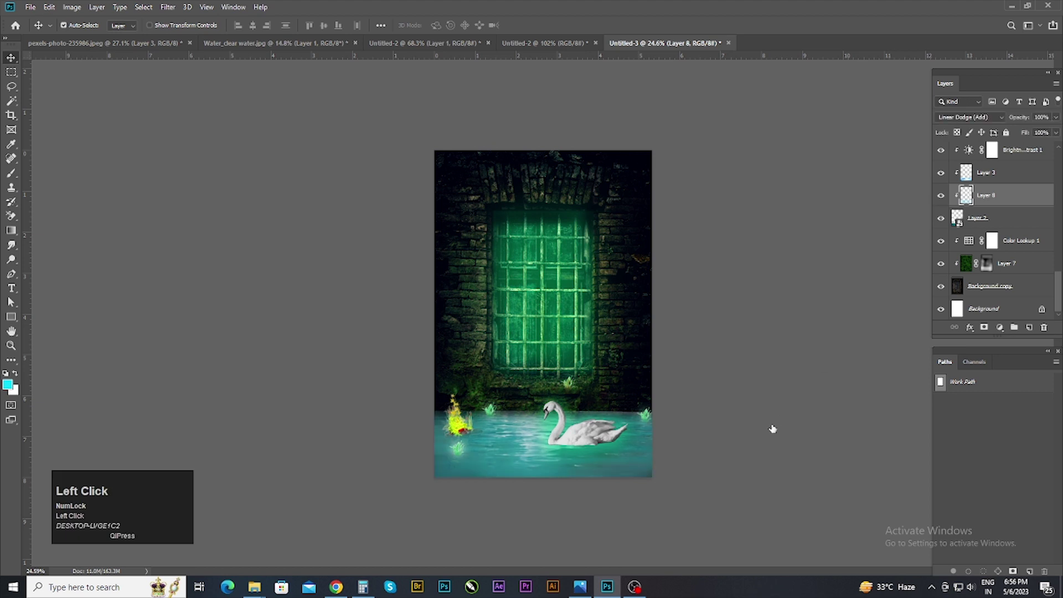
scroll("up", 3)
scroll("down", 3)
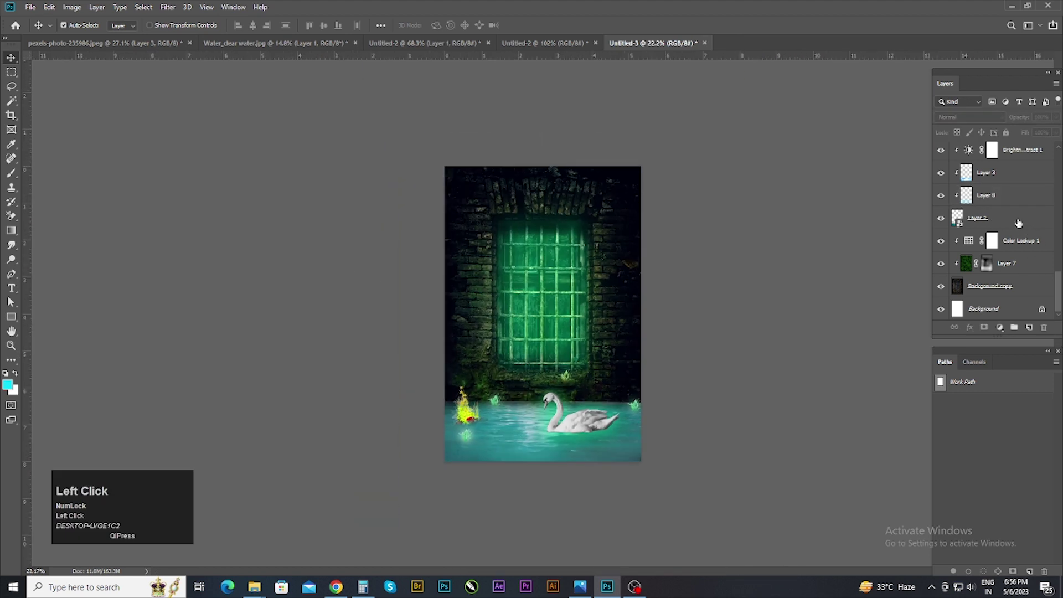
left_click(648, 478)
scroll("down", 3)
scroll("up", 3)
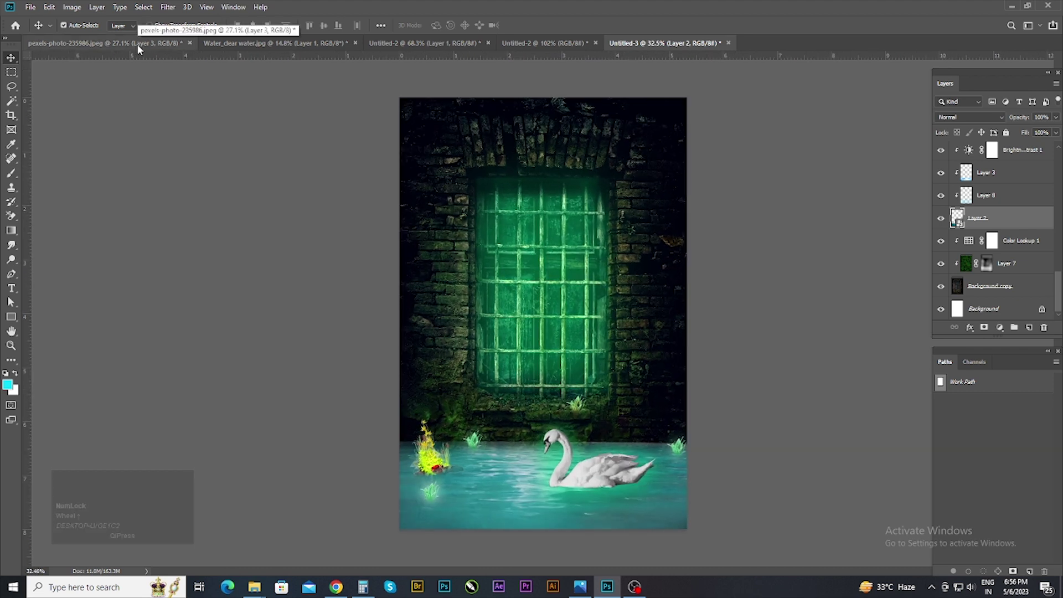
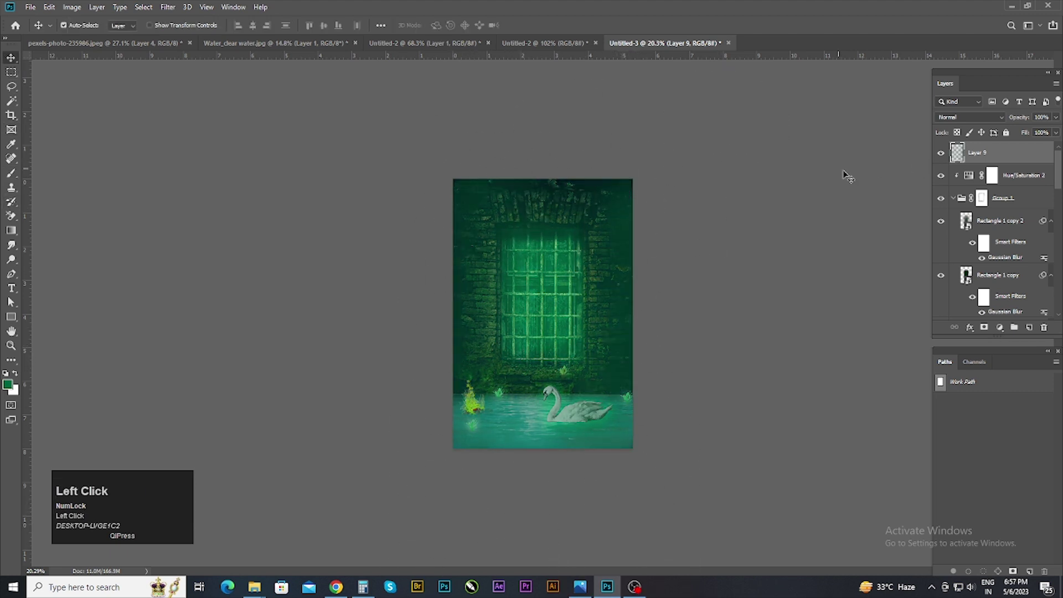
Step: Set Layer 9 to Linear Dodge (Add) and lower its duplicate's opacity to about 39%
left_click(1006, 122)
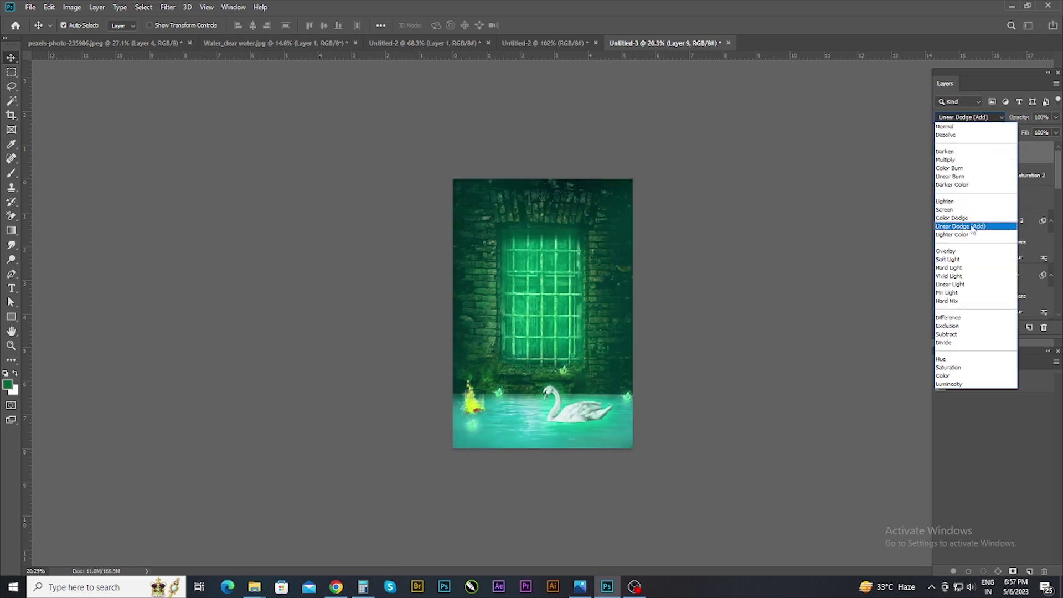
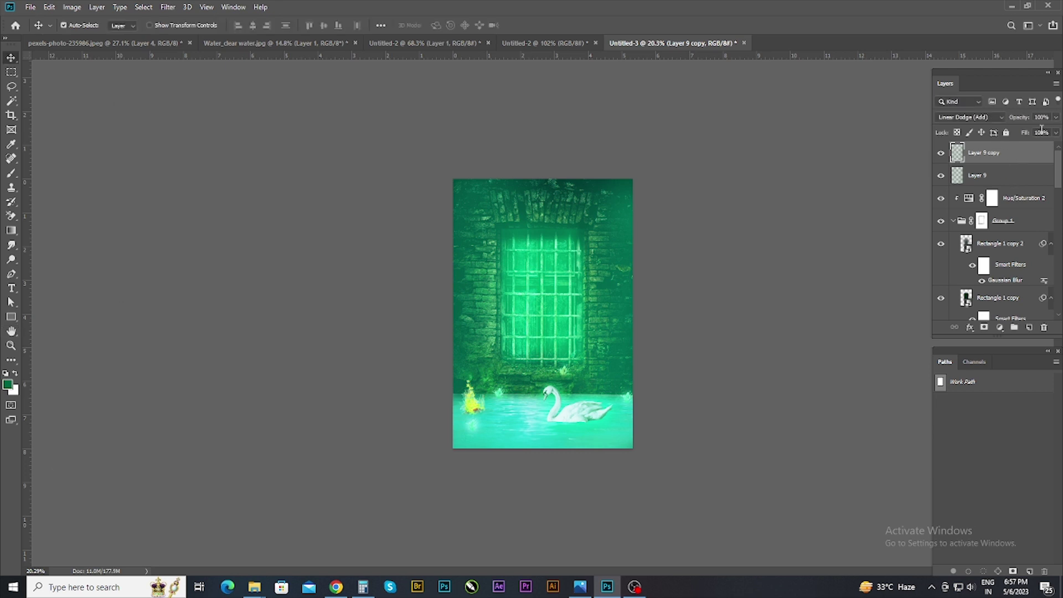
left_click_drag(1058, 124, 1014, 333)
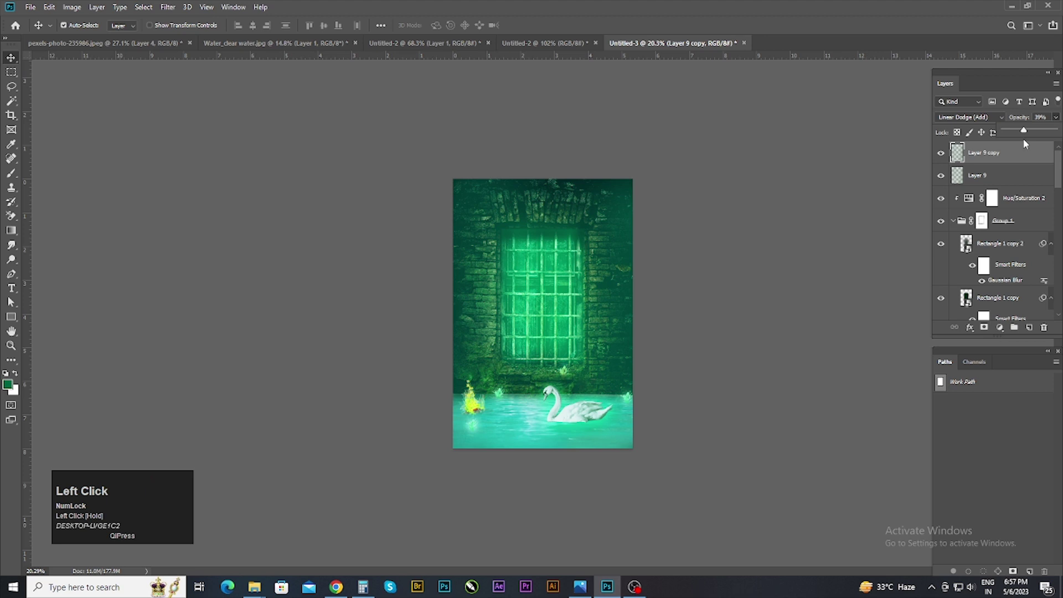
Step: Add a colorized Hue/Saturation trial with hue 218 and saturation 80, later discarded
left_click(1015, 332)
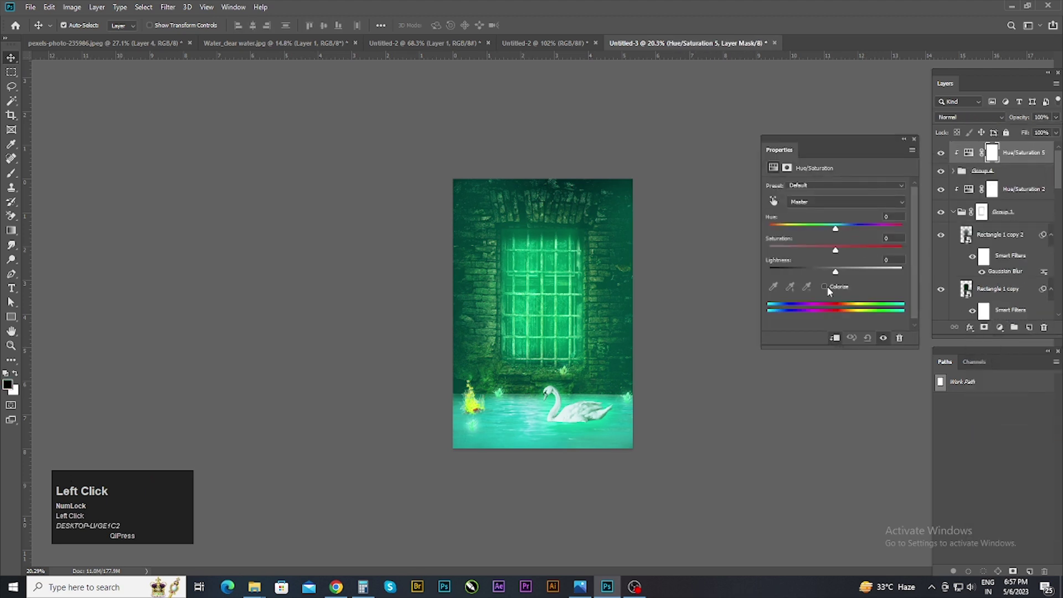
left_click_drag(836, 233, 840, 237)
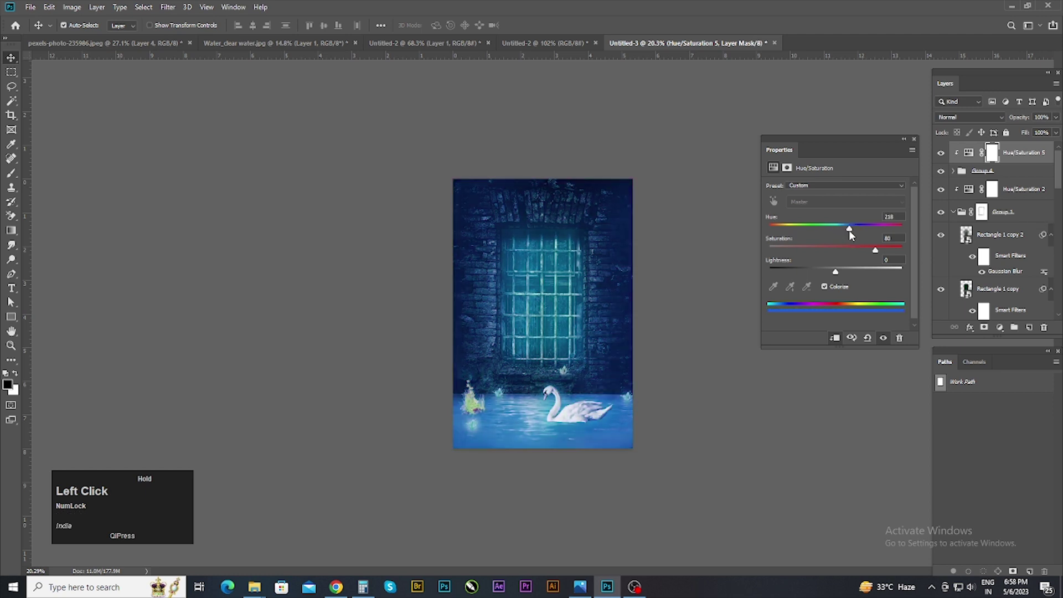
left_click_drag(831, 292, 917, 145)
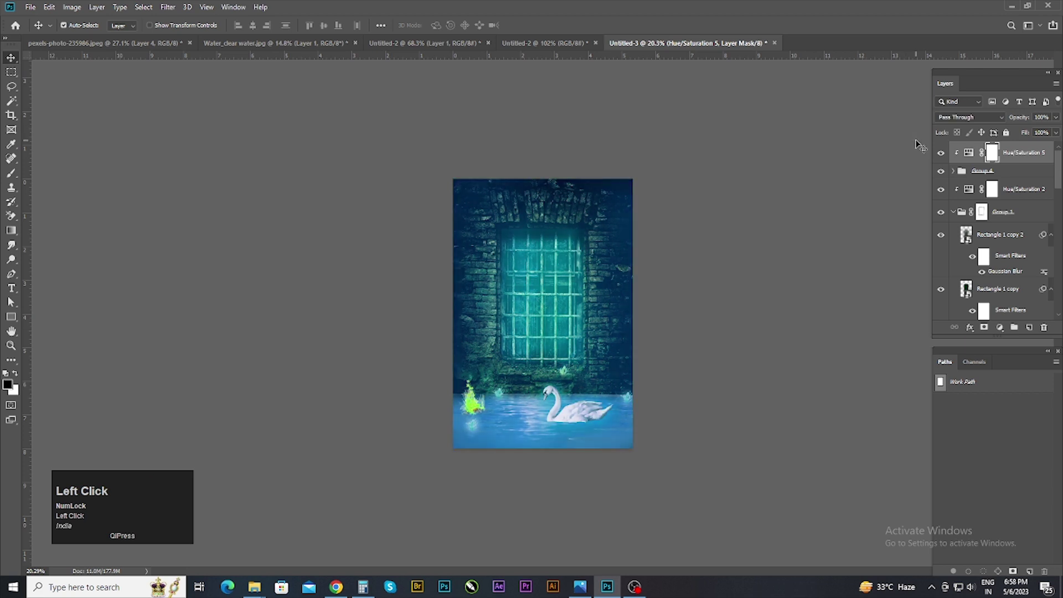
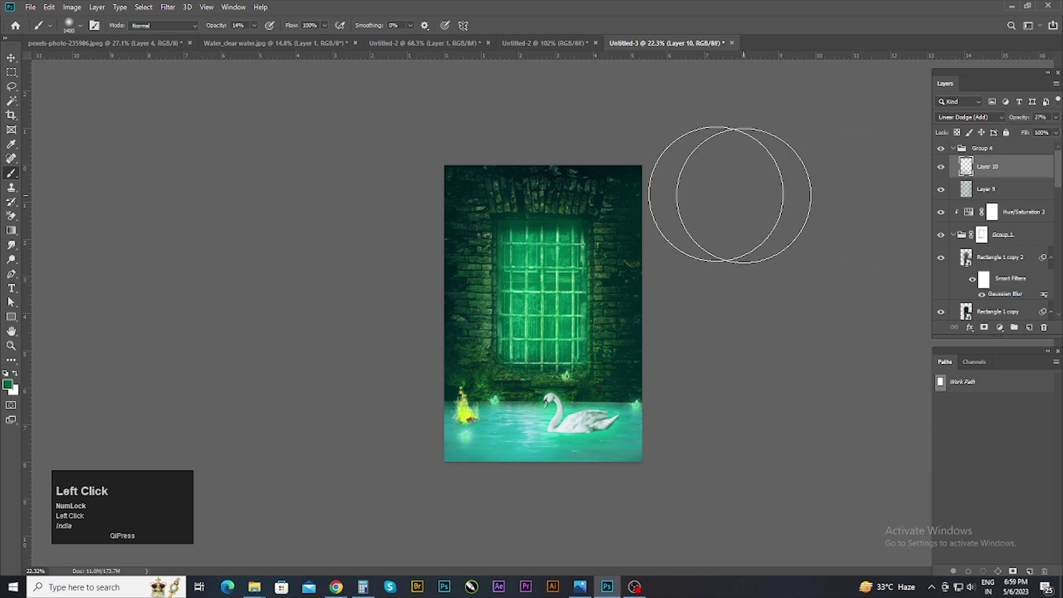
Step: Scroll the Layers panel while setting Layer 10 in Group 4 to Linear Dodge at 27%
scroll("down", 3)
scroll("up", 3)
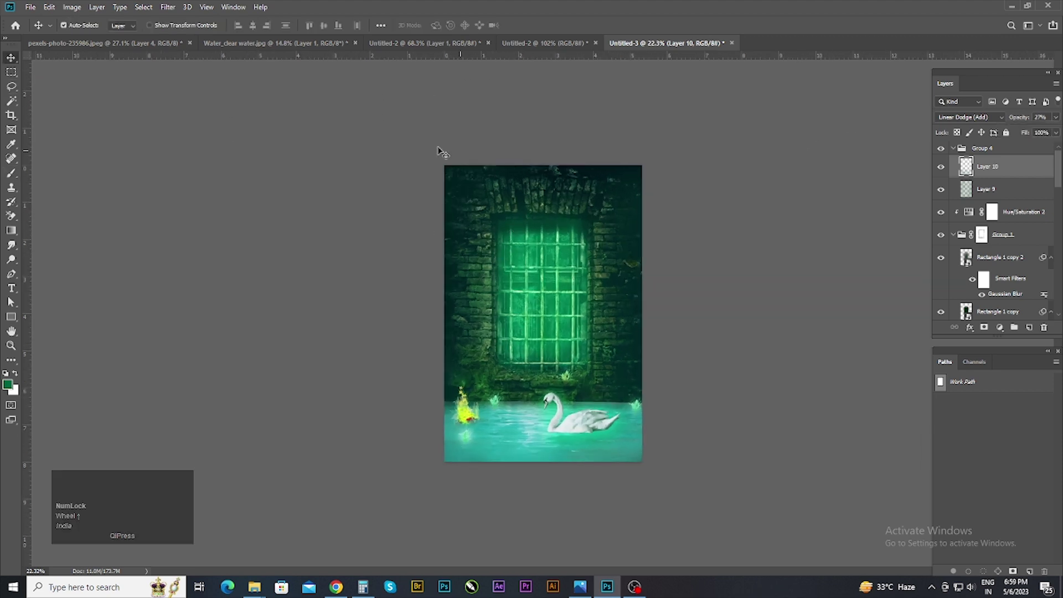
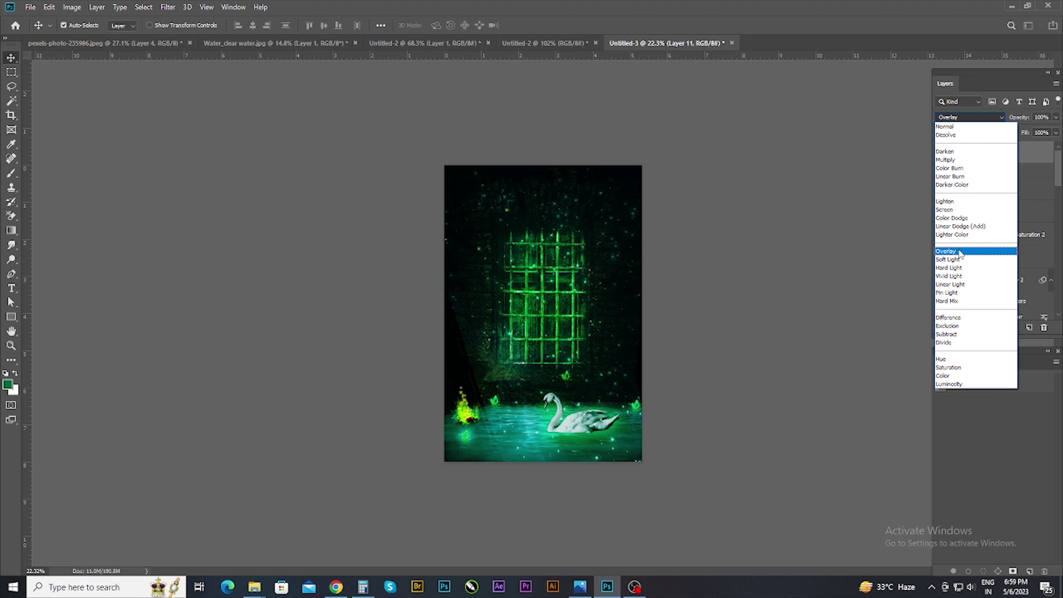
Step: Add a layer mask to the Overlay sparkle layer (Layer 11)
left_click(961, 252)
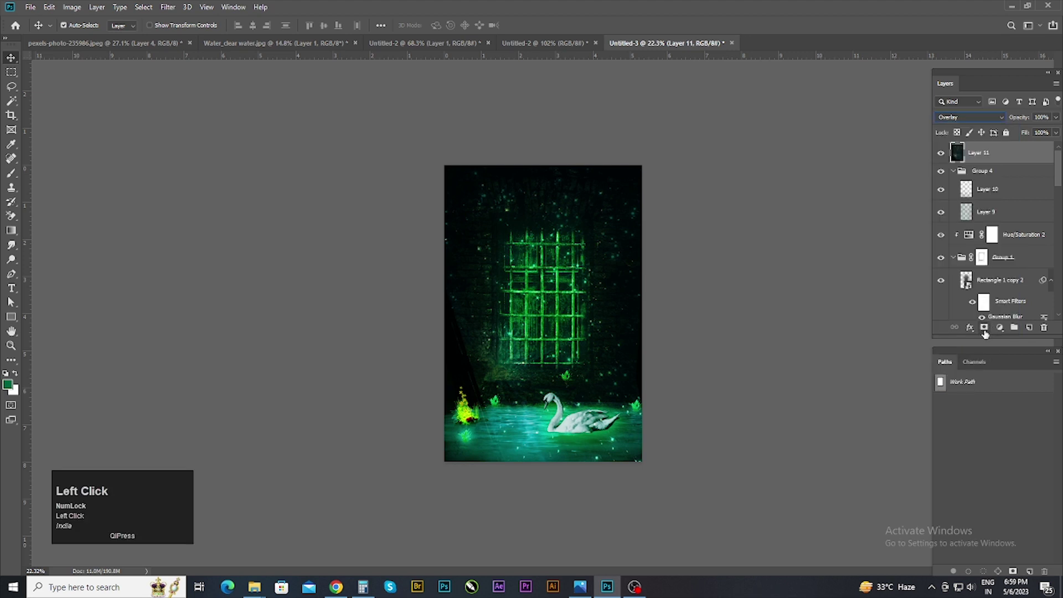
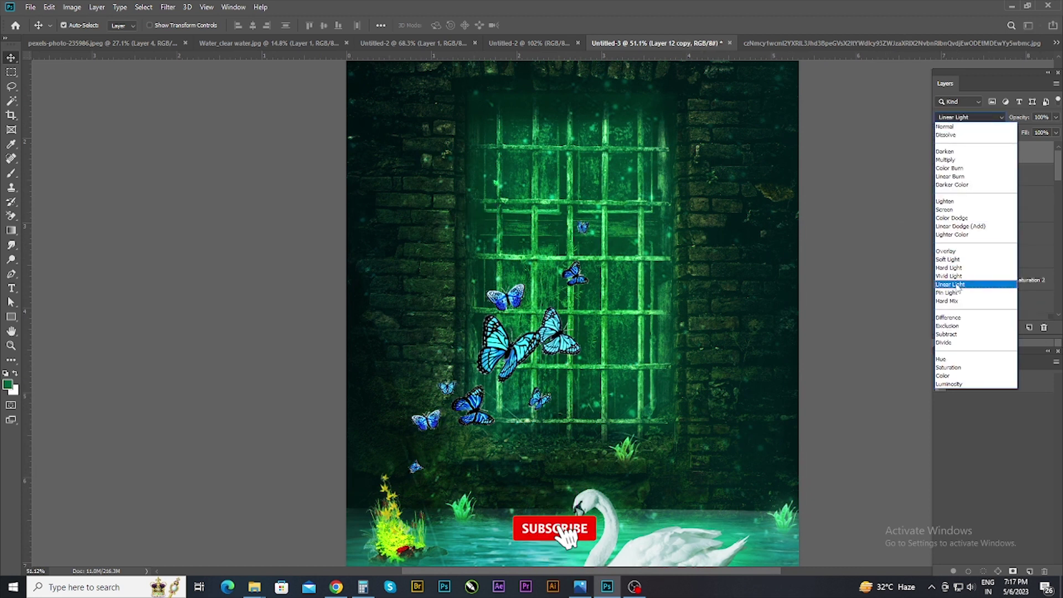
Step: Apply a Gaussian Blur of about 3.8 radius to the Linear Light butterflies copy
scroll("down", 3)
scroll("down", 3)
left_click(162, 13)
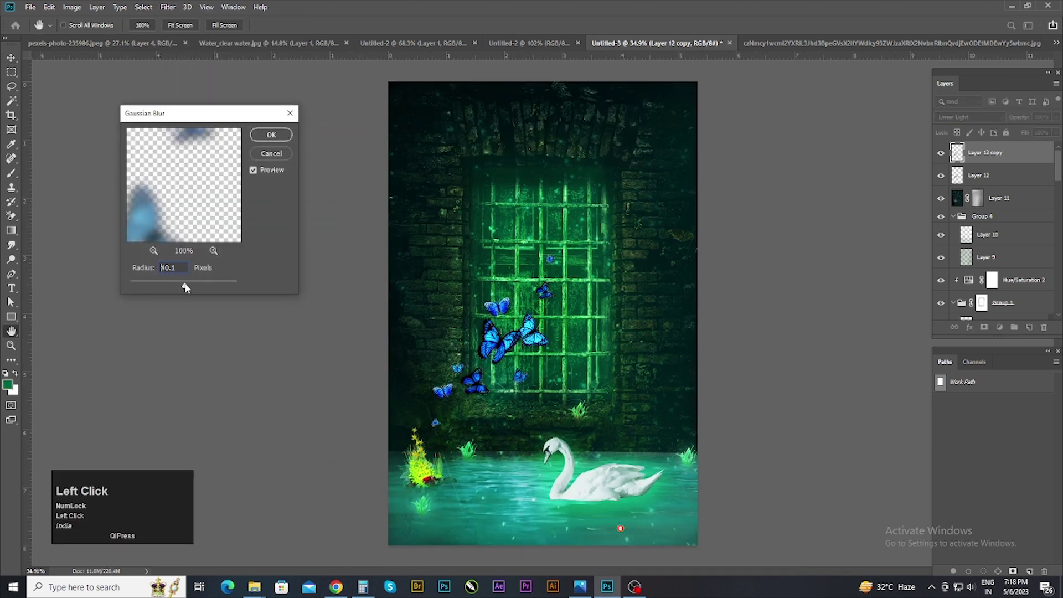
left_click(155, 283)
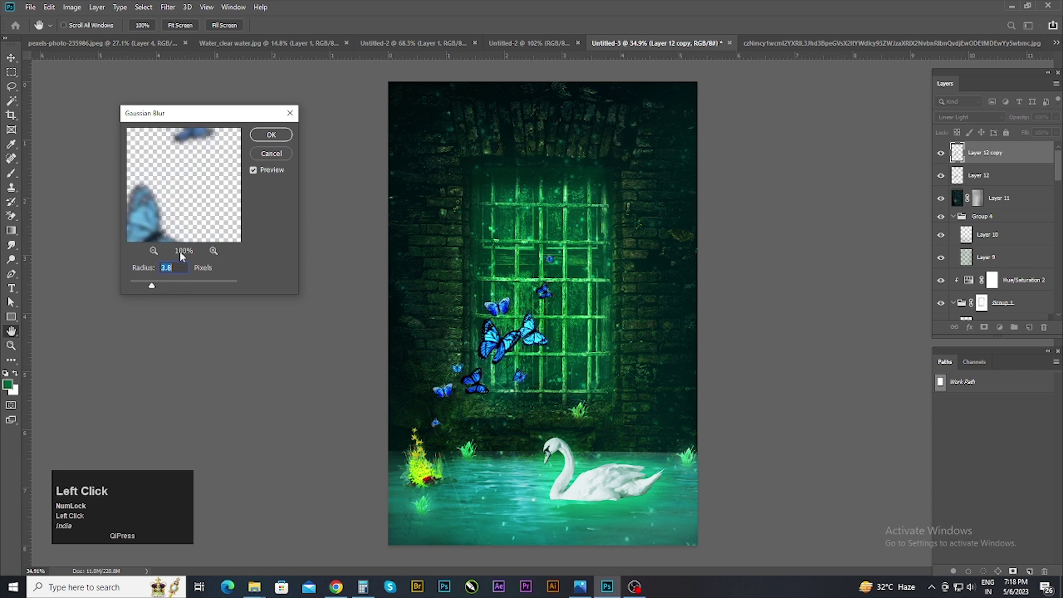
Step: Duplicate the butterflies again as Layer 12 copy 2 and reach for the Filter menu
key("ctrl+j")
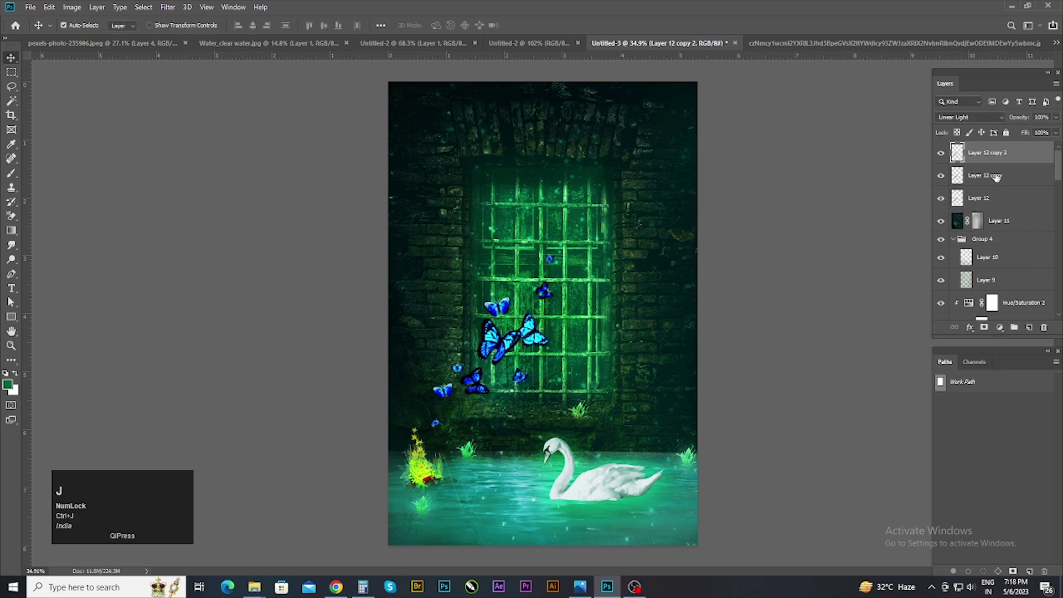
left_click(179, 12)
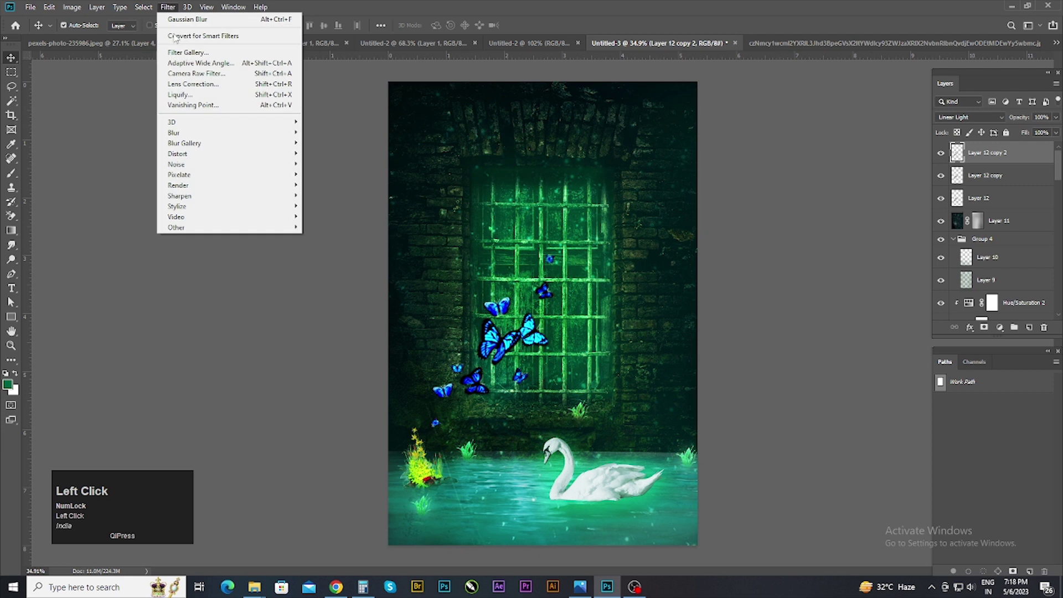
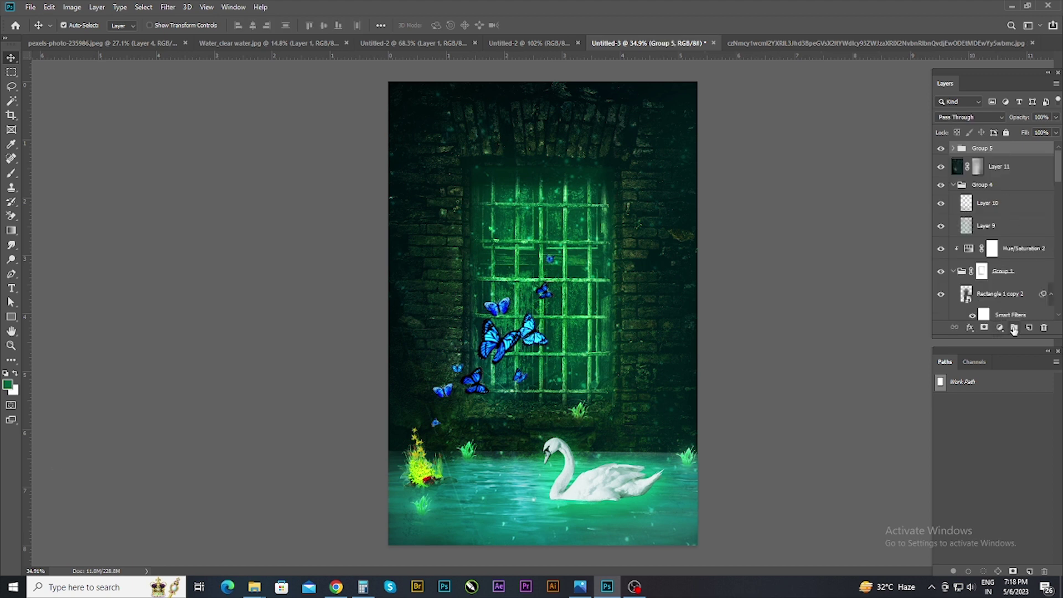
Step: Clip a colorized Hue/Saturation to the butterfly group: hue 149, saturation 100, slightly lower lightness
left_click(1016, 330)
key("ctrl+z")
left_click(1002, 333)
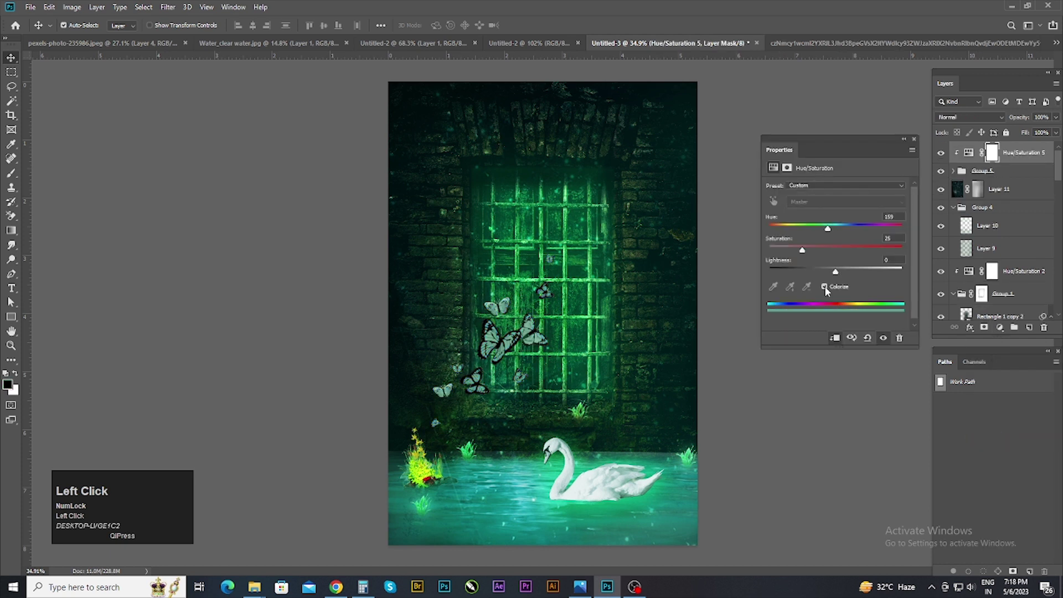
left_click_drag(810, 251, 814, 233)
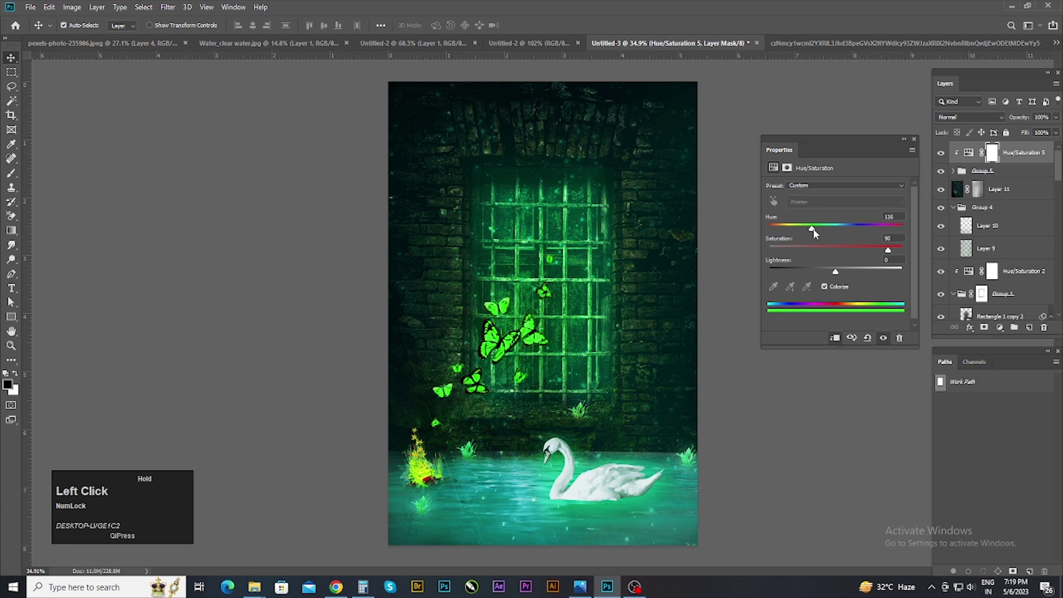
left_click_drag(891, 251, 902, 251)
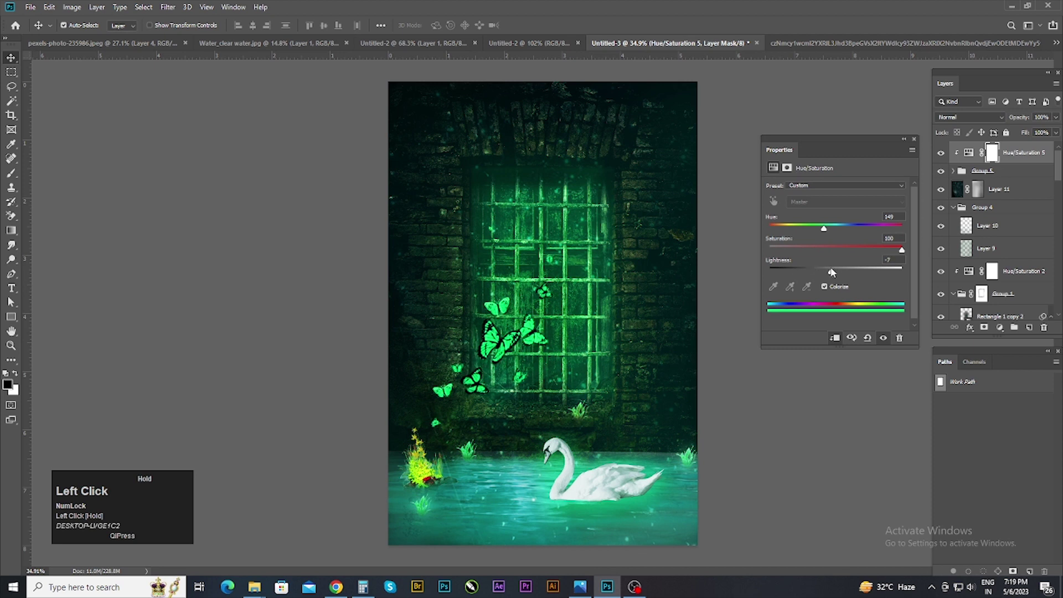
left_click_drag(901, 252, 918, 146)
scroll("down", 3)
scroll("up", 3)
key("ctrl+t")
left_click(867, 248)
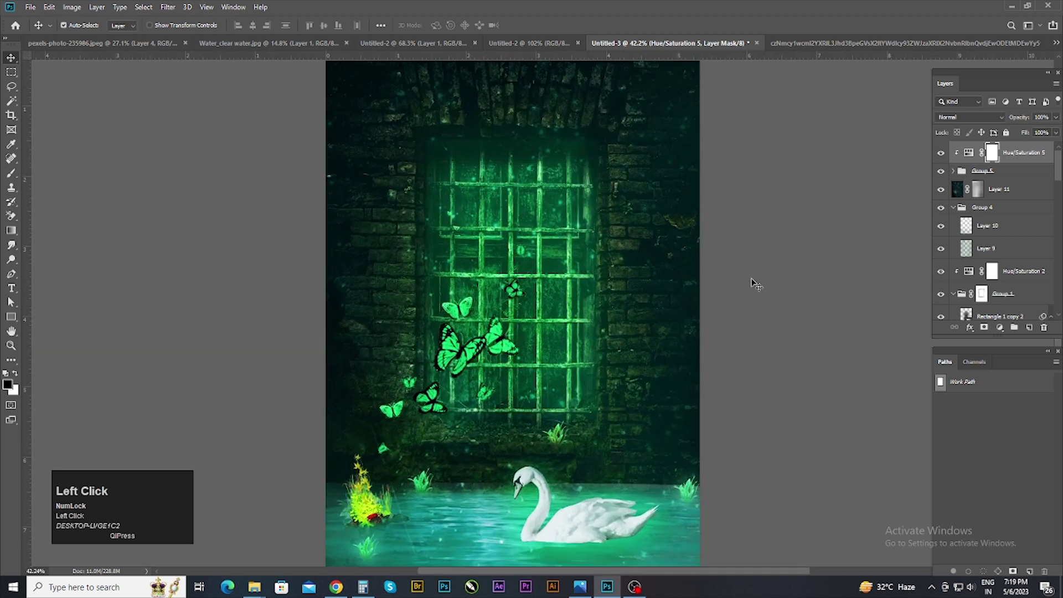
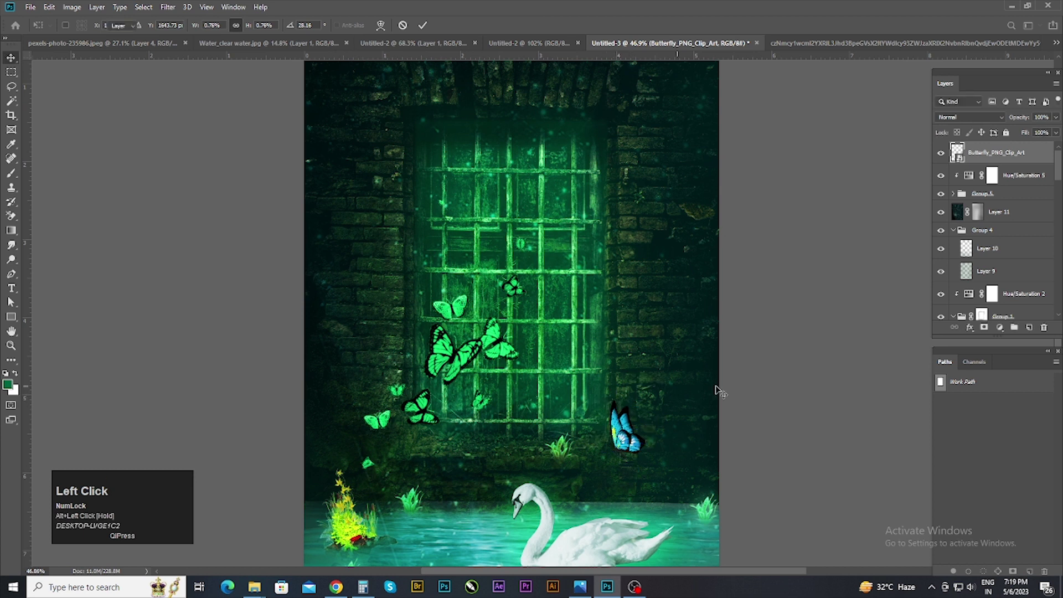
Step: Place the new butterfly, duplicate it in Lighter Color and Gaussian-blur the copy into a glow
key("ctrl+j")
key("ctrl+z")
key("ctrl+j")
left_click(992, 113)
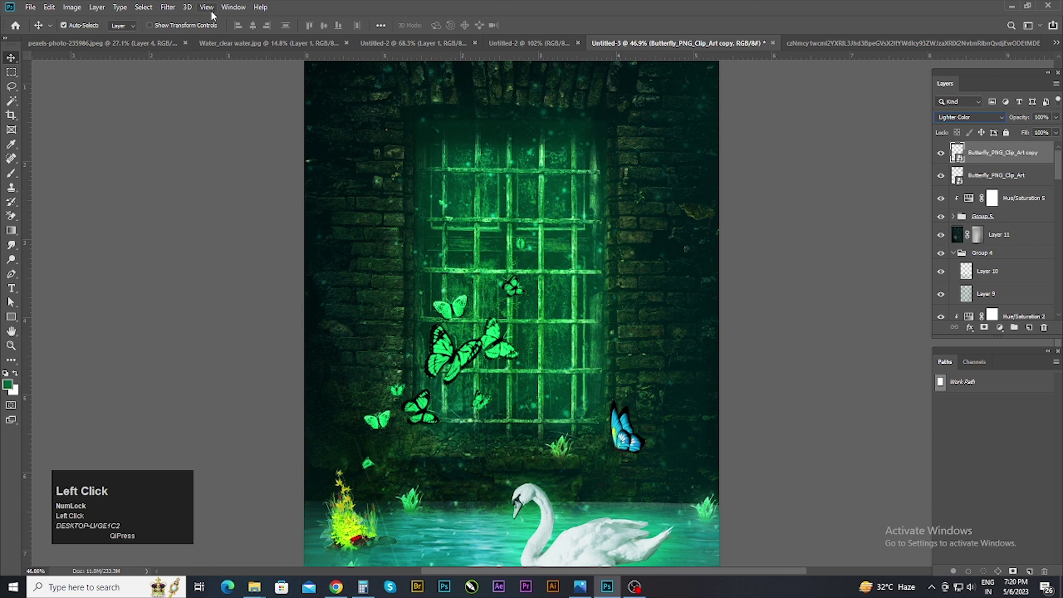
left_click(168, 12)
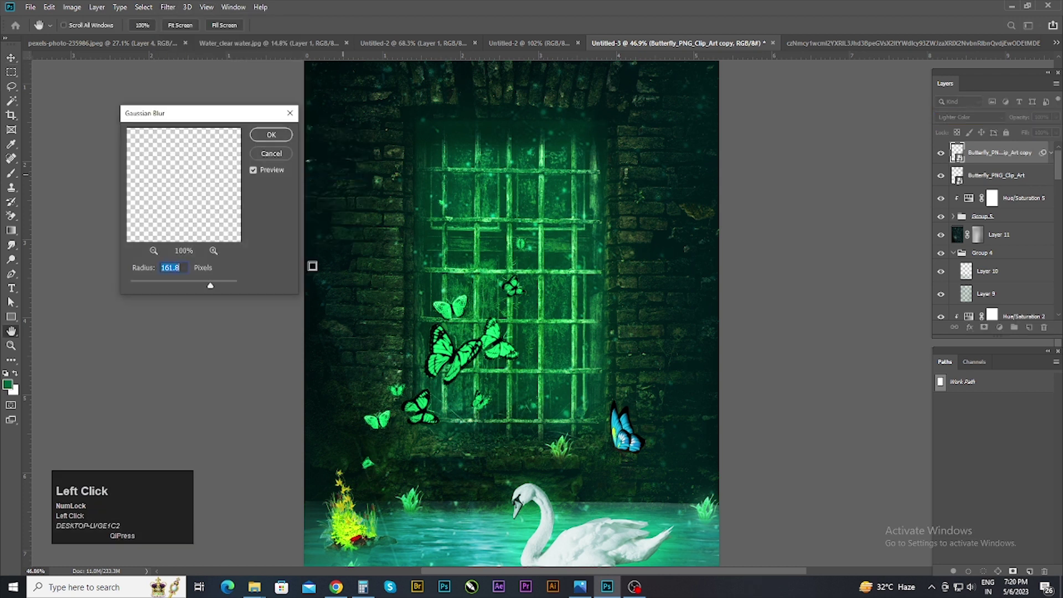
key("ctrl+j")
Step: Group the butterfly layers as Group 6 and tint them green with a clipped colorized Hue/Saturation 6
left_click(946, 218)
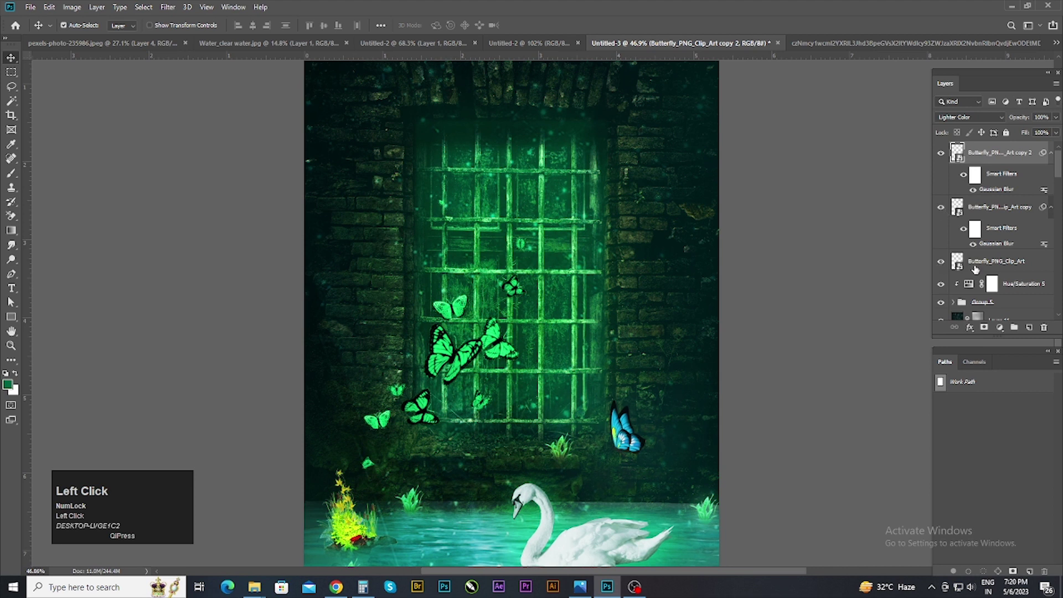
left_click_drag(1013, 331, 842, 272)
left_click_drag(850, 272, 876, 257)
scroll("down", 3)
left_click(772, 305)
scroll("down", 3)
scroll("up", 3)
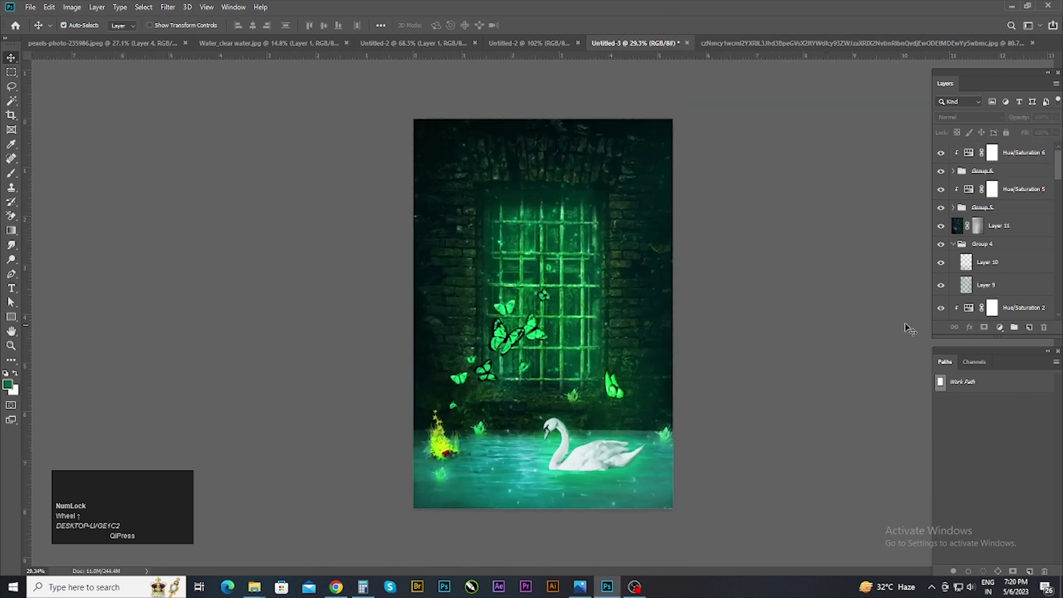
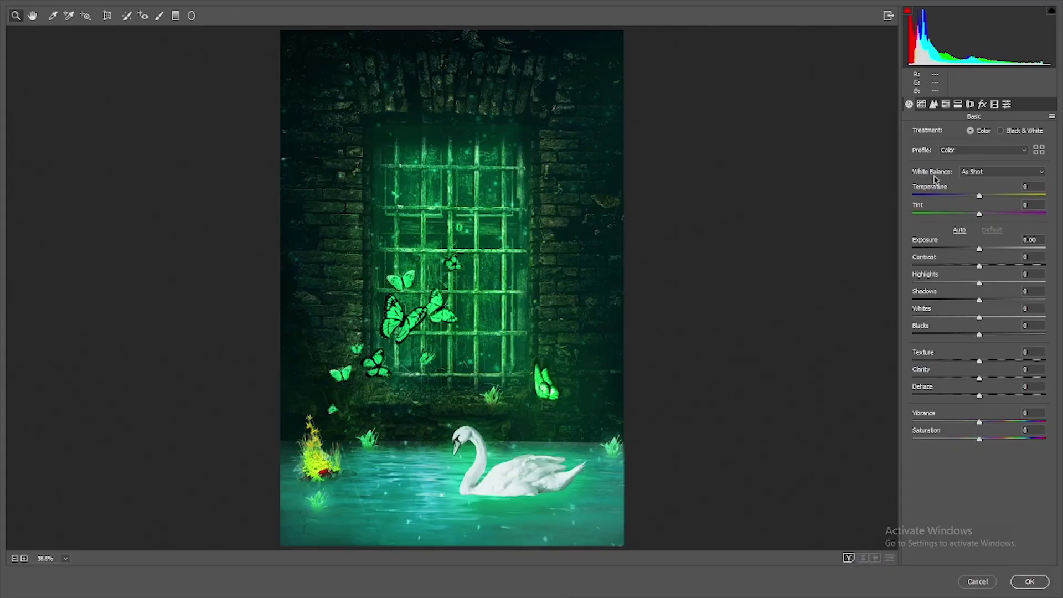
Step: In Camera Raw Basic, shift the merged Layer 13 toward green with lower exposure and more contrast
left_click_drag(986, 194, 980, 259)
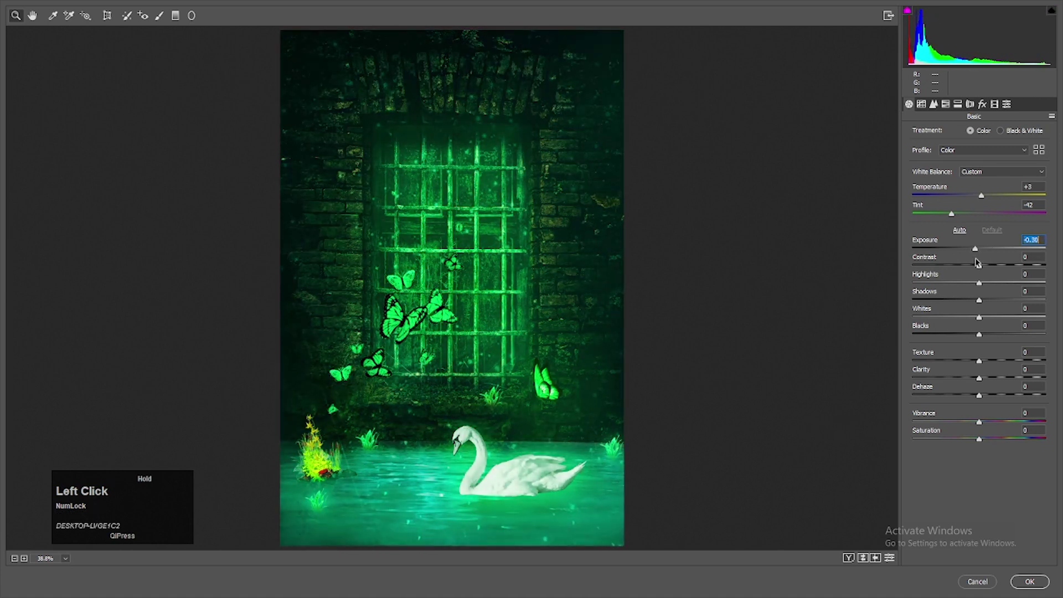
left_click_drag(983, 267, 974, 330)
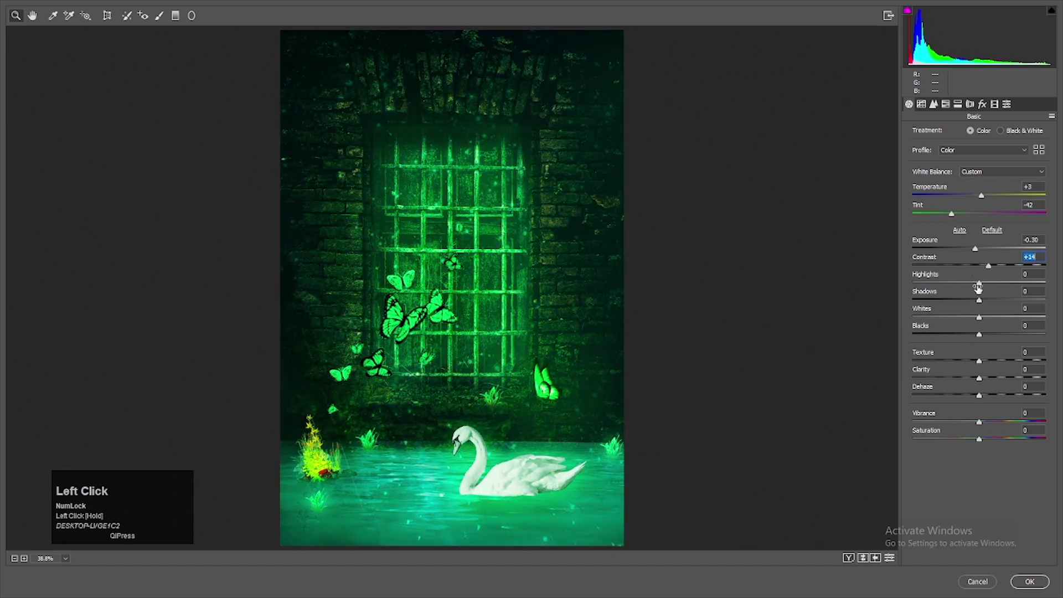
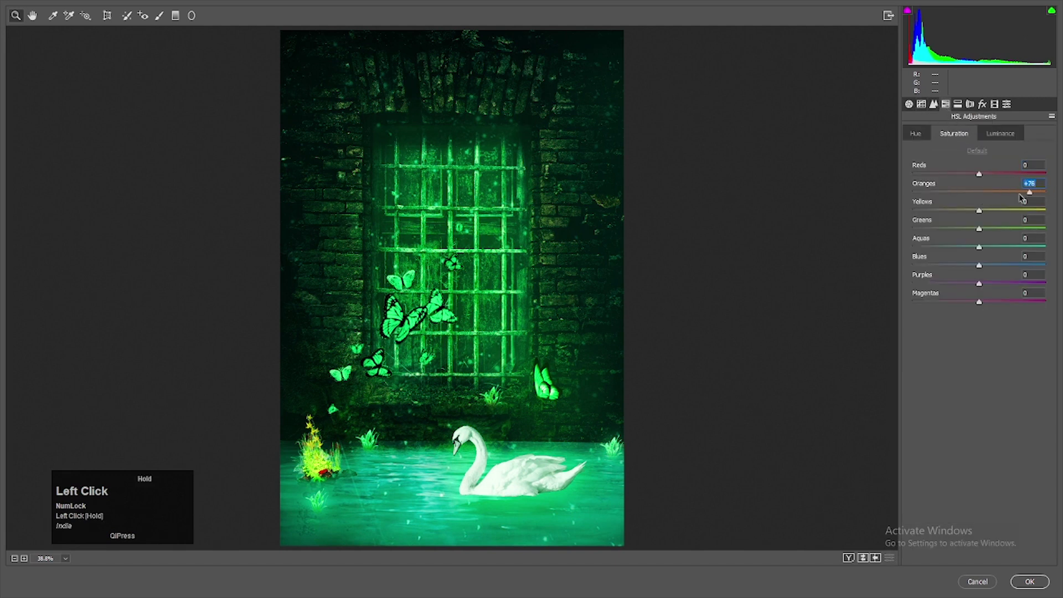
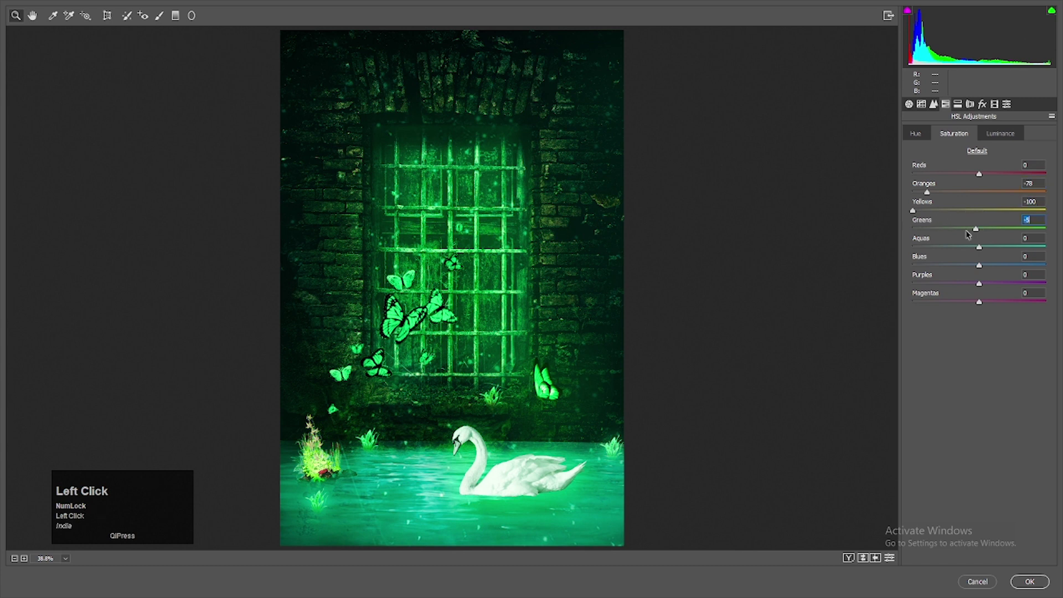
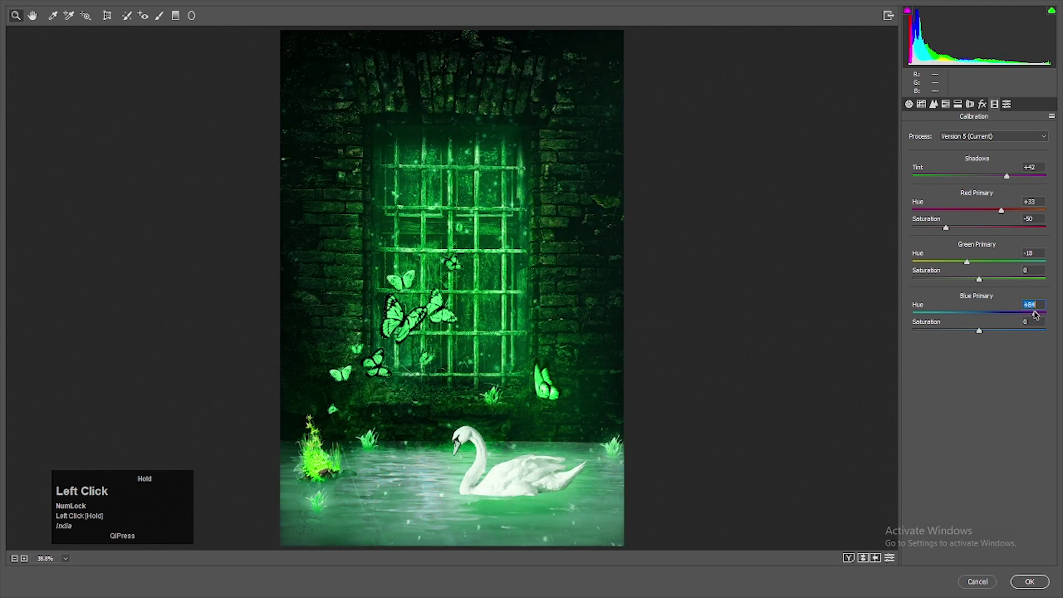
Step: Mute oranges and yellows, shift the blue primary in Calibration, and apply the grade
left_click_drag(988, 330, 1023, 583)
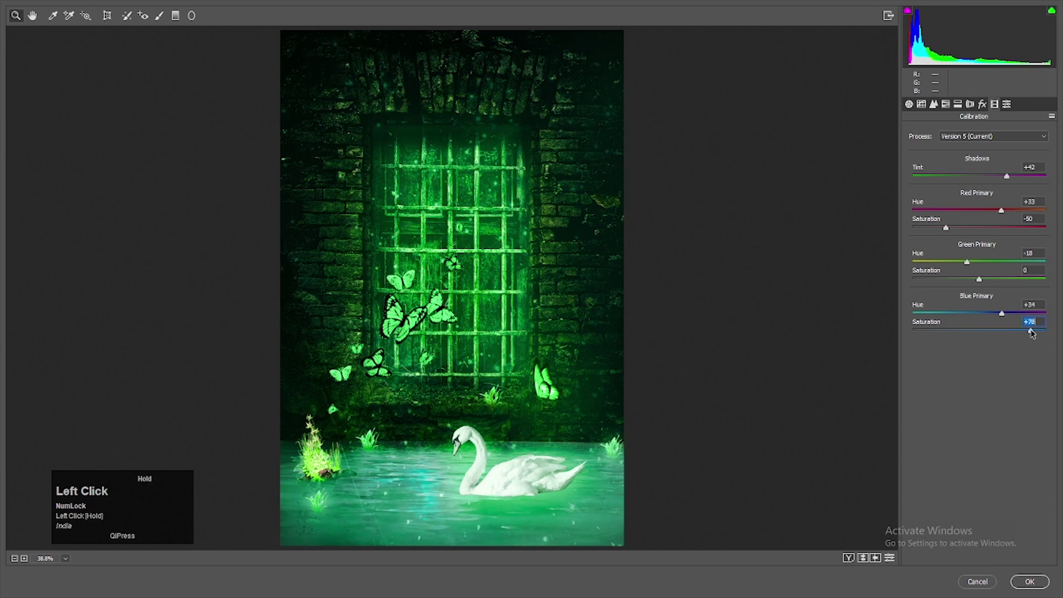
scroll("down", 3)
scroll("up", 3)
scroll("down", 3)
left_click(939, 157)
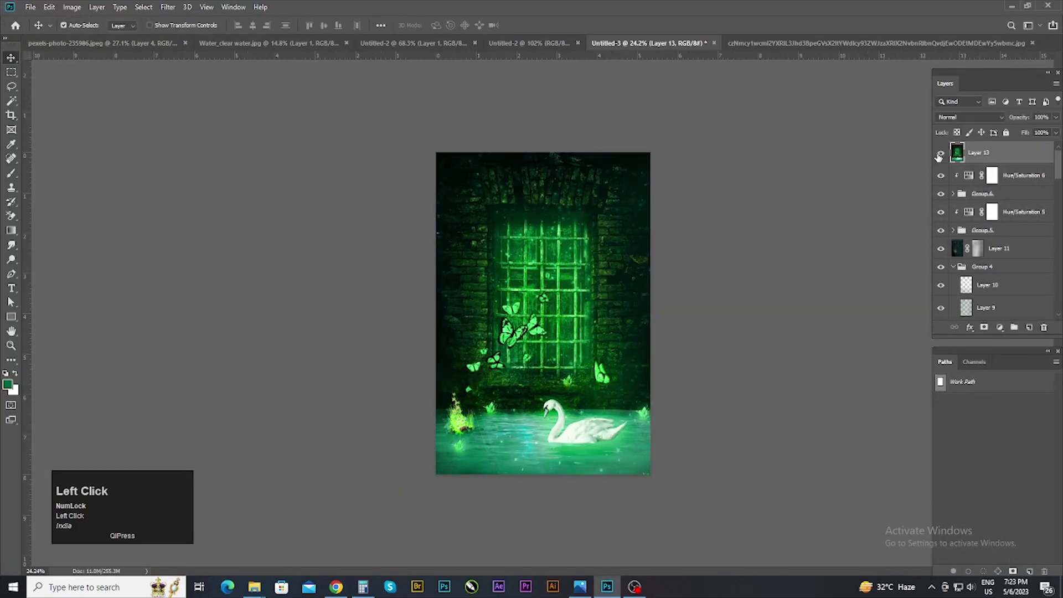
Step: Toggle Layer 13's visibility to compare the Camera Raw grade against the ungraded scene
scroll("up", 3)
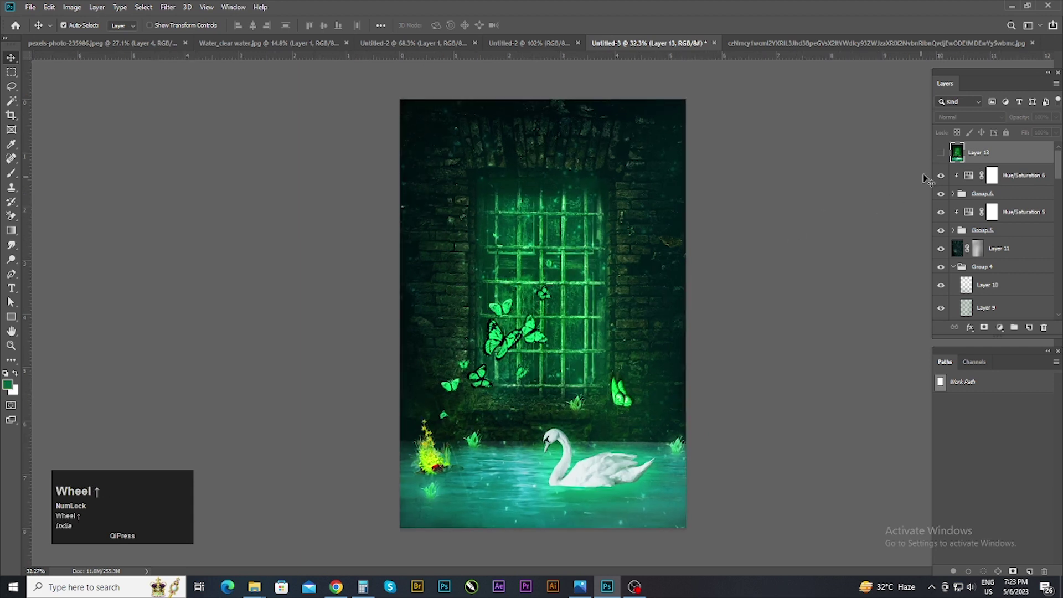
left_click(948, 153)
scroll("down", 3)
scroll("up", 3)
left_click(943, 154)
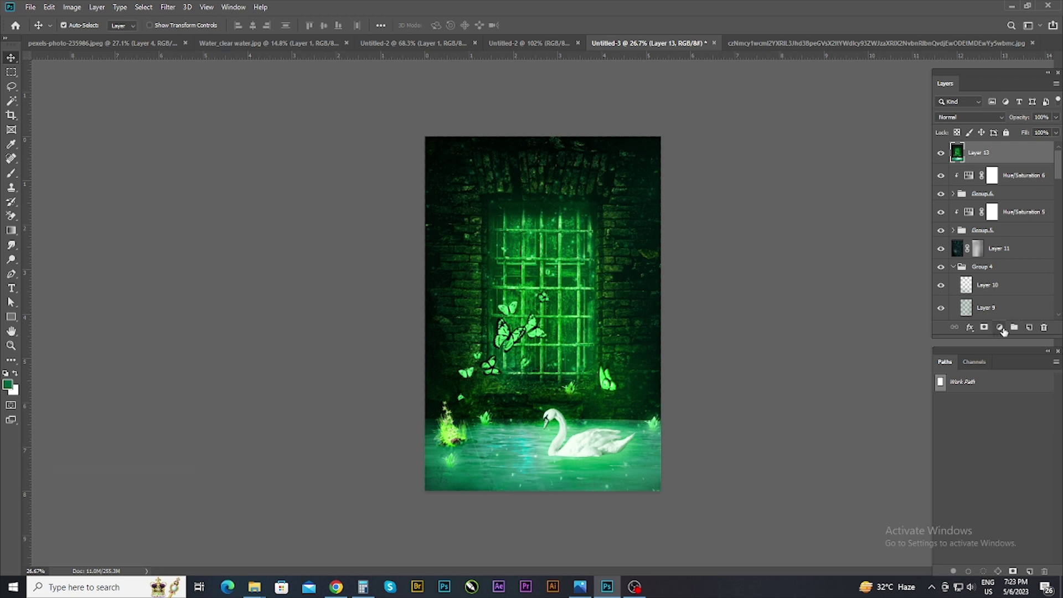
Step: Add a layer mask to Layer 13, invert it to black, and ready the Brush for painting
left_click(987, 329)
key("ctrl+i")
key("b")
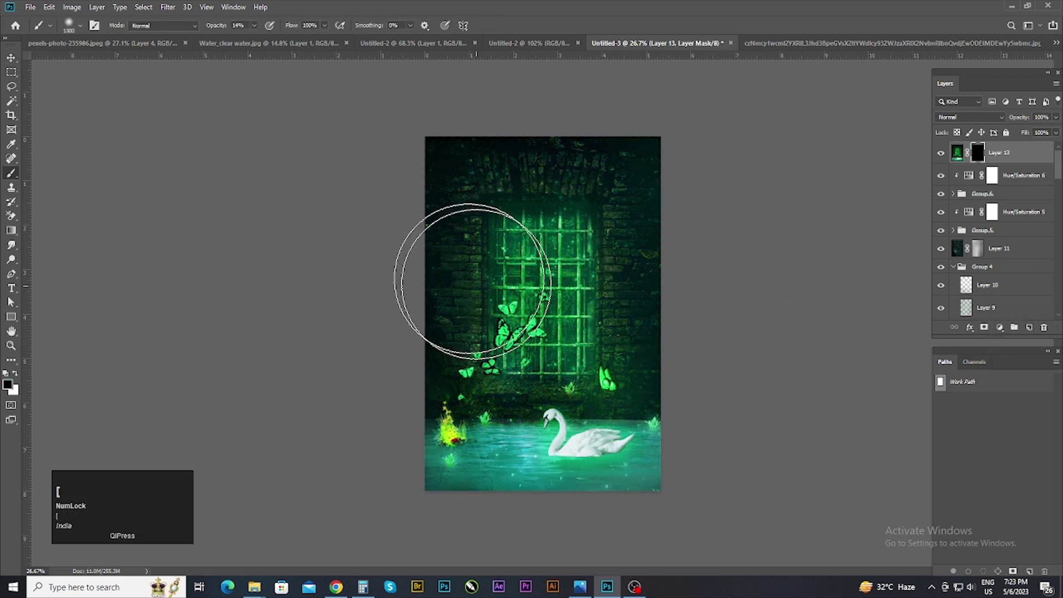
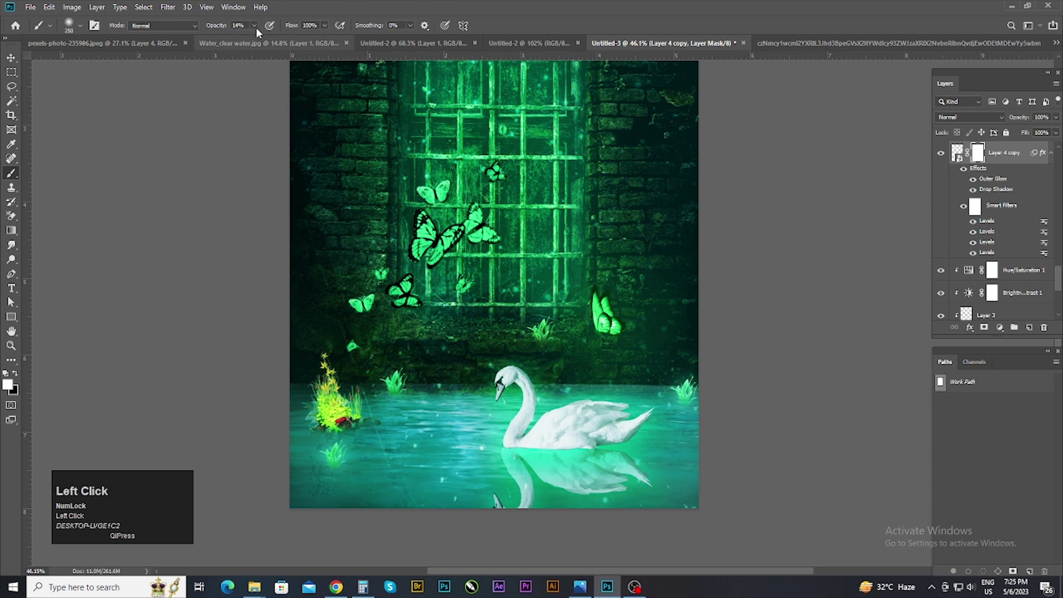
Step: Paint black on the swan copy's mask to fade its reflection into the water
key("]")
left_click(11, 301)
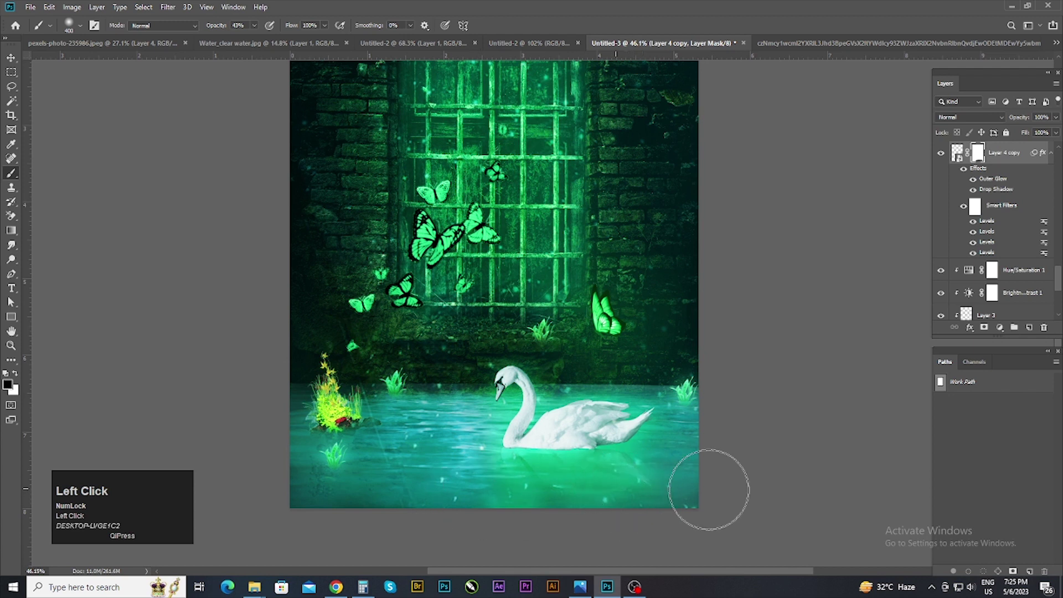
scroll("down", 3)
left_click(11, 300)
Step: Brush back a faint part of the reflection at lower strength to soften its edges
key("[")
key("[")
left_click(11, 300)
key("ctrl+z")
left_click(11, 300)
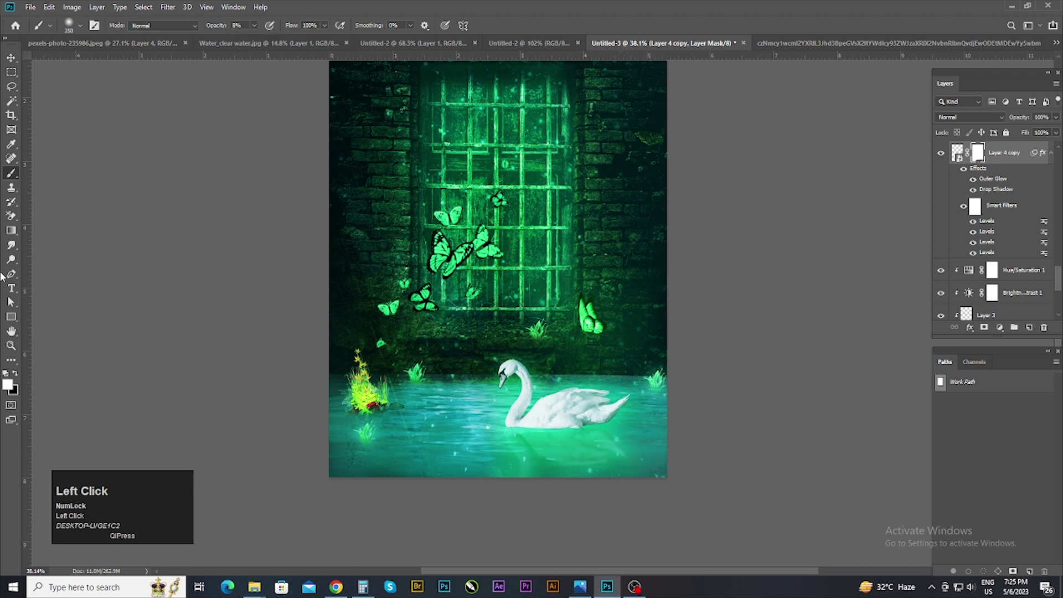
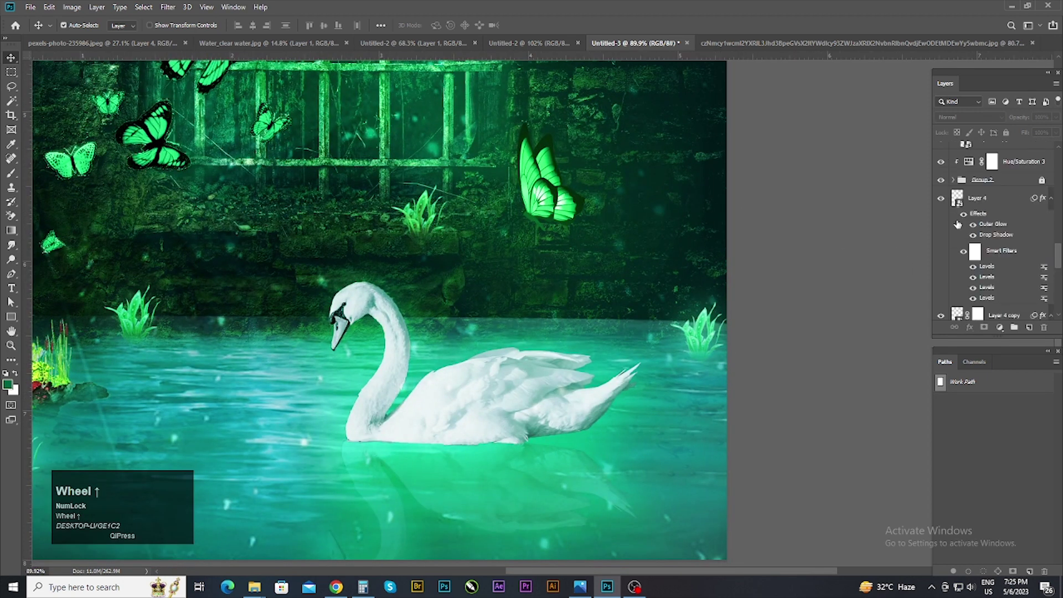
left_click(947, 207)
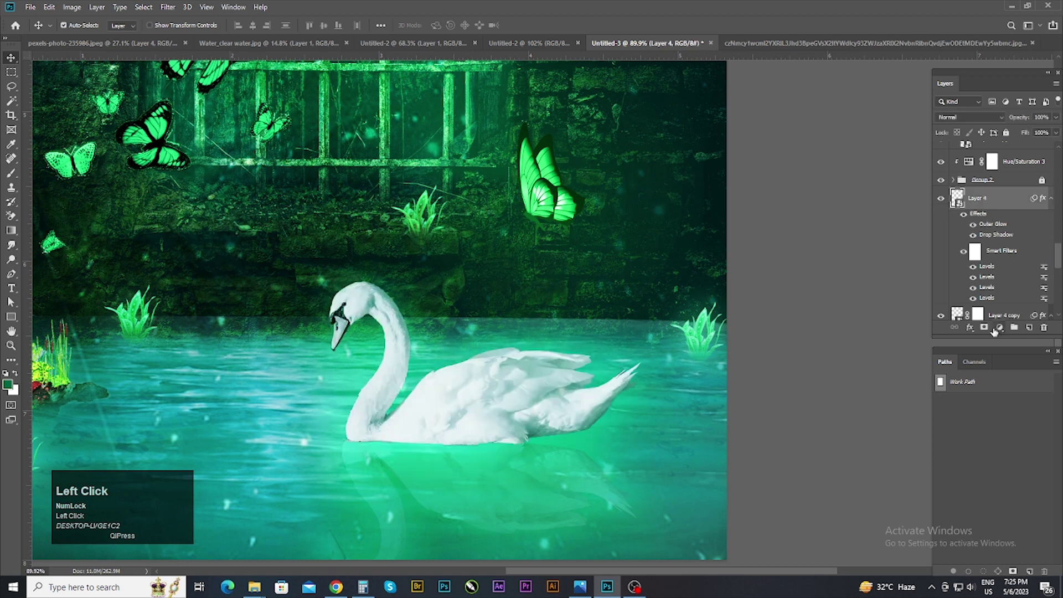
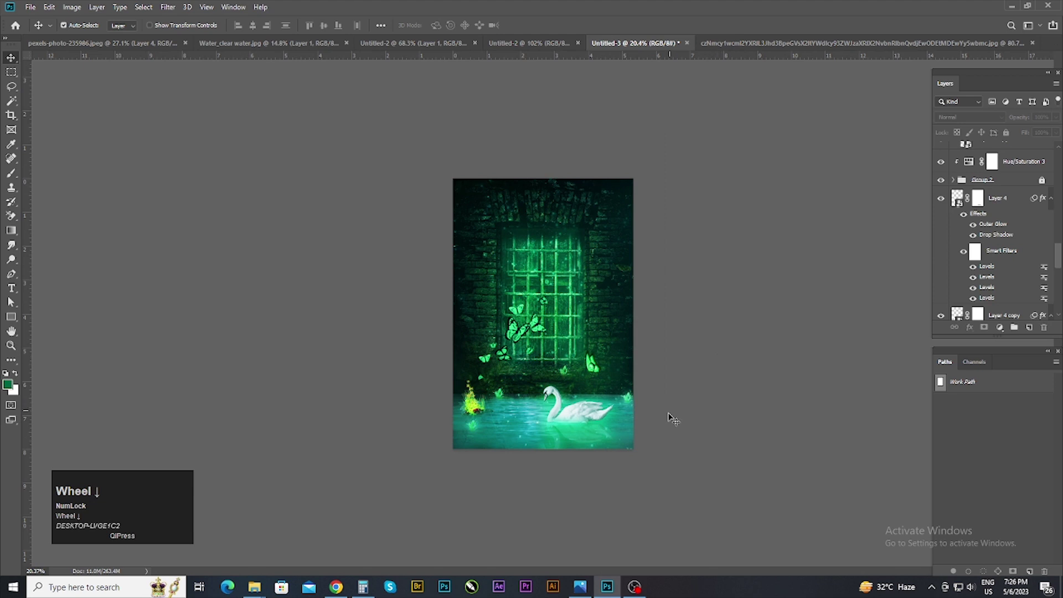
scroll("up", 3)
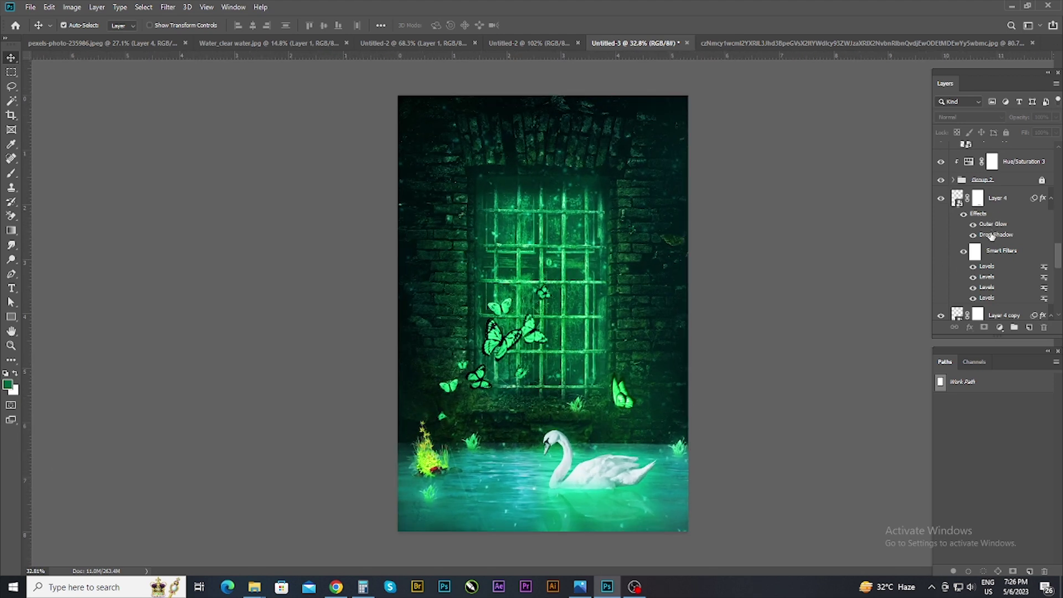